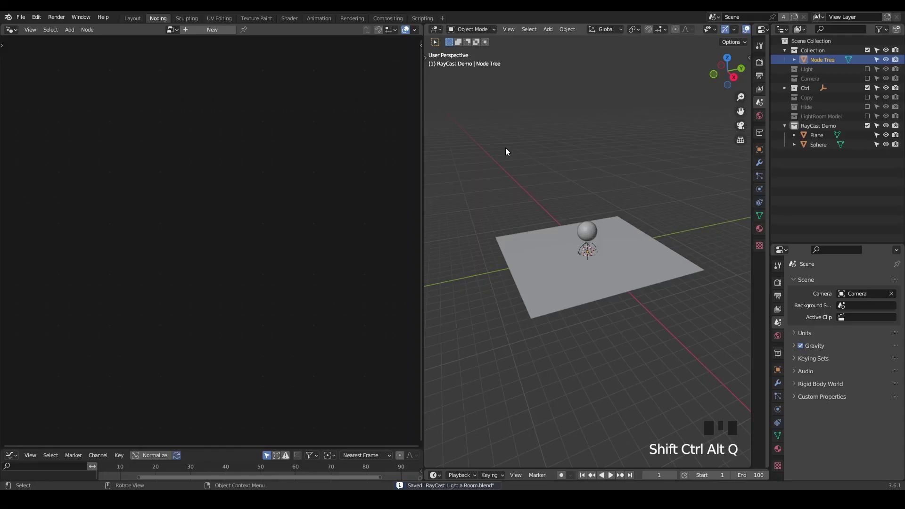
Step: Inspect the scene in the viewport, briefly selecting and deselecting the Sphere
drag(544, 215, 562, 214)
scroll(up, 3)
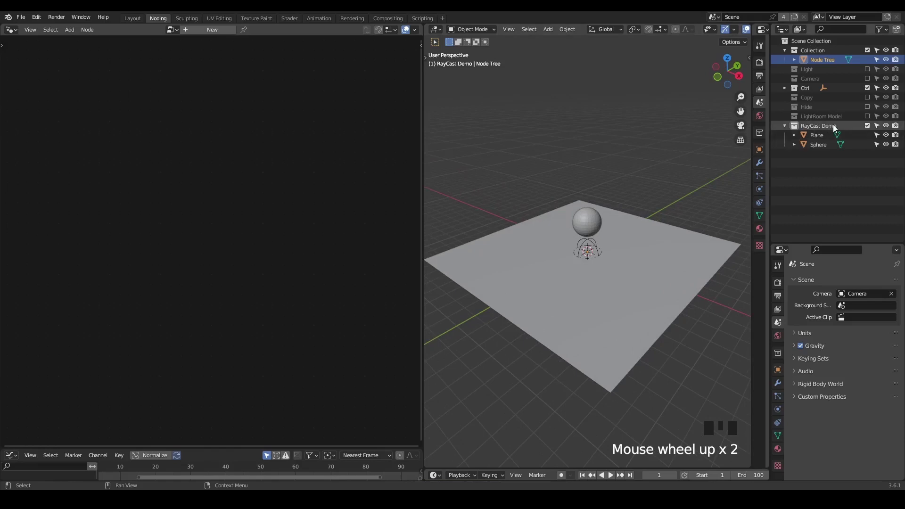
click(561, 278)
click(586, 227)
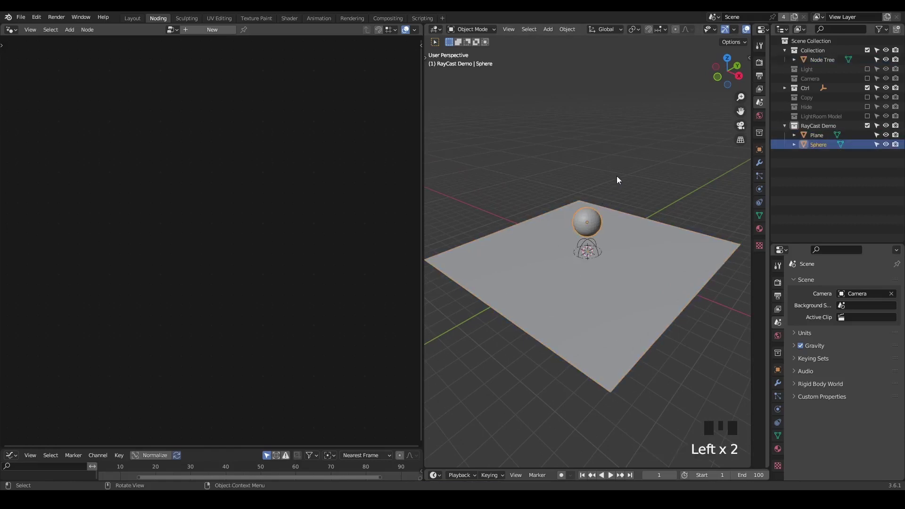
click(621, 179)
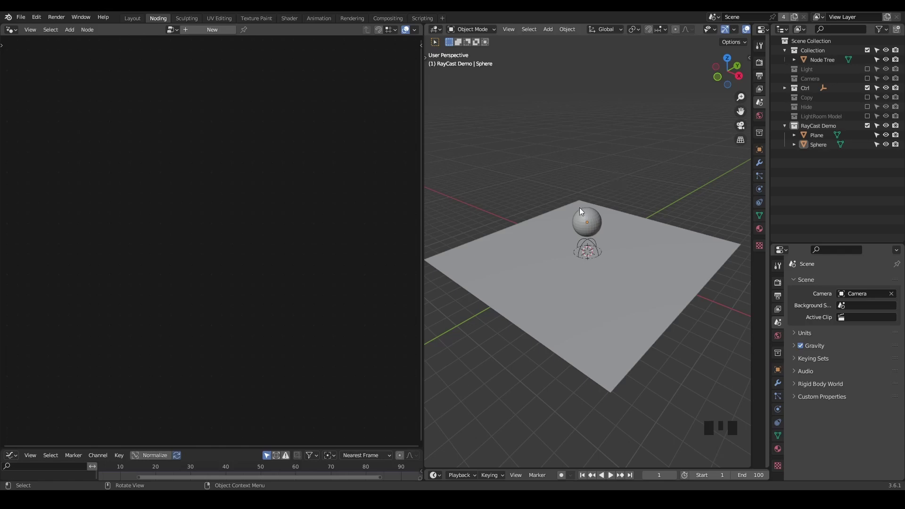
drag(578, 210, 594, 213)
scroll(up, 3)
drag(577, 221, 597, 72)
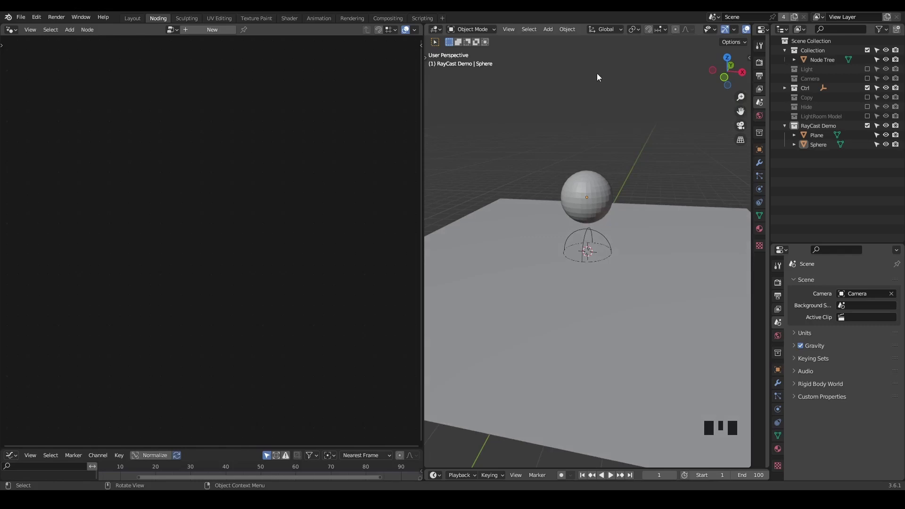
Step: Sketch explanatory annotations over the sphere and plane in the viewport
key(d)
drag(581, 85, 524, 213)
key(d)
key(d)
key(d)
click(584, 112)
key(d)
key(d)
key(d)
click(584, 121)
key(d)
key(d)
key(d)
drag(577, 121, 621, 239)
key(d)
key(d)
key(d)
drag(586, 115, 710, 278)
key(d)
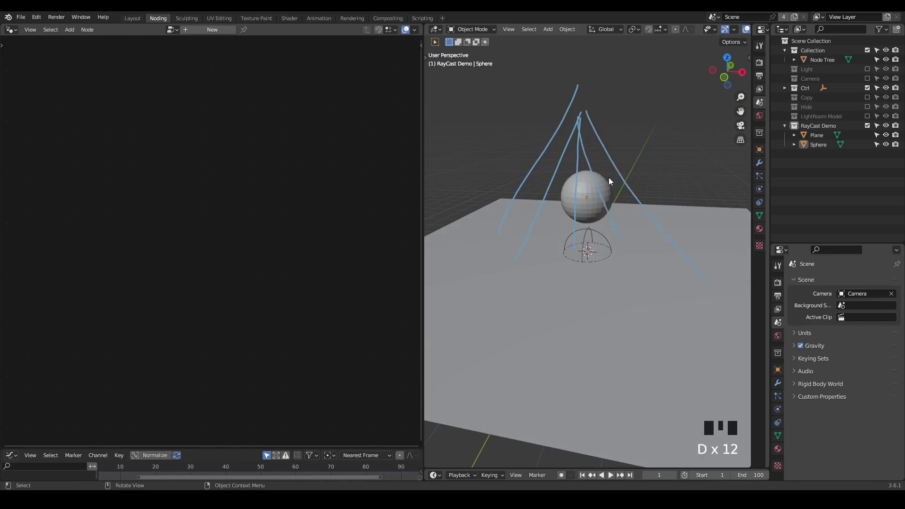
drag(587, 195, 582, 248)
key(d)
drag(581, 244, 580, 241)
key(d)
key(d)
drag(591, 95, 676, 278)
key(d)
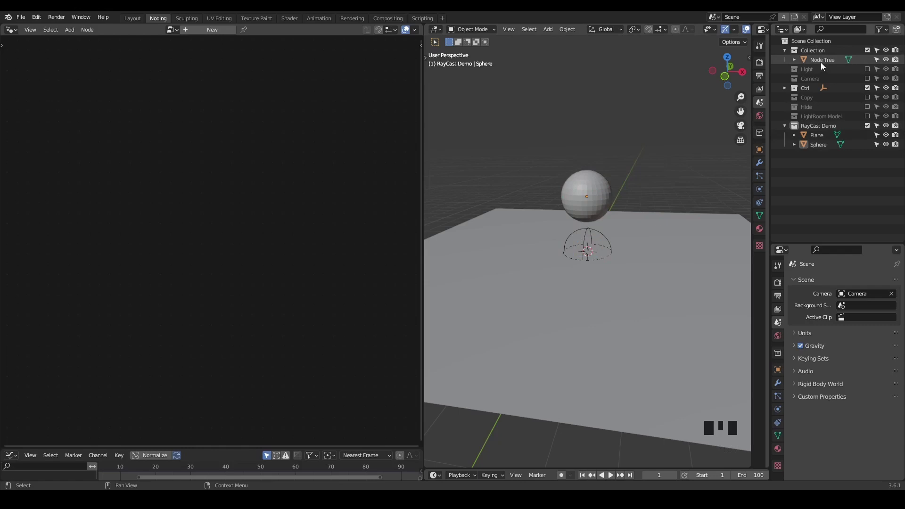
Step: Give Node Tree a new geometry nodes group feeding the RayCast Demo collection to the output, and hide the collection
click(824, 66)
drag(195, 38, 230, 35)
click(261, 33)
click(178, 188)
key(x)
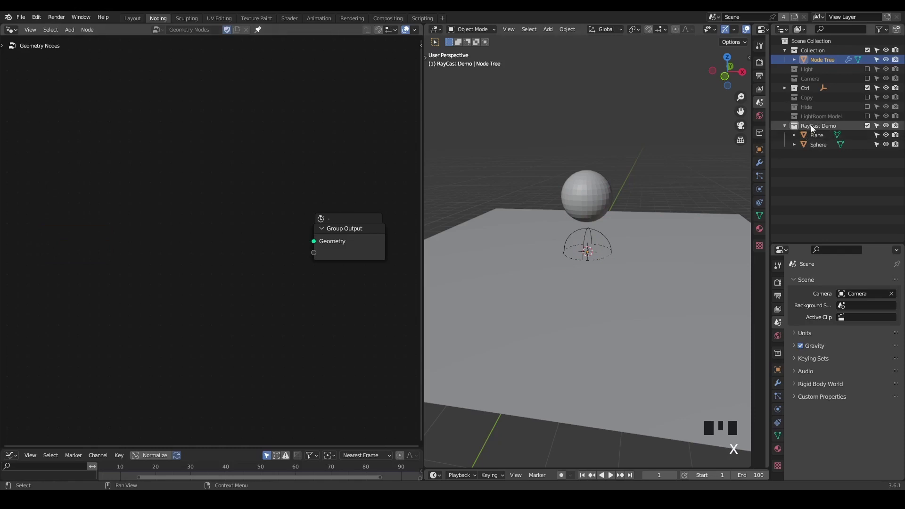
click(813, 126)
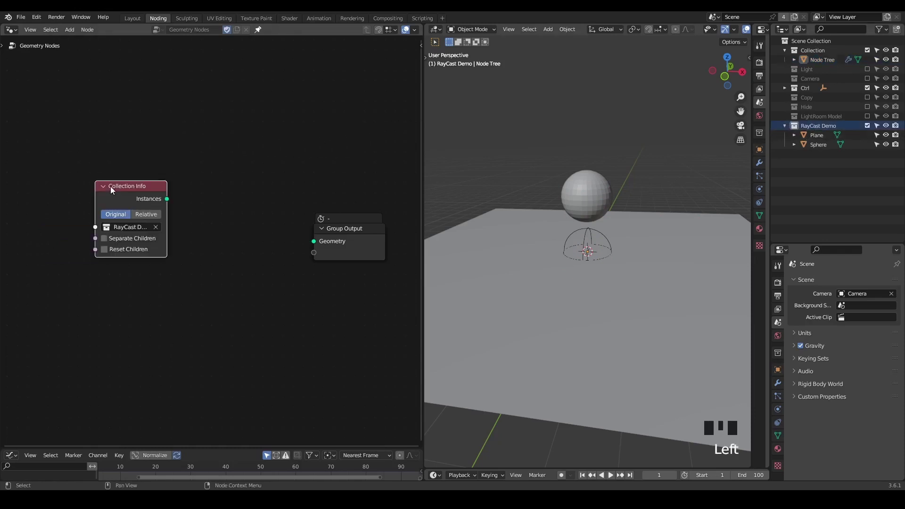
click(131, 196)
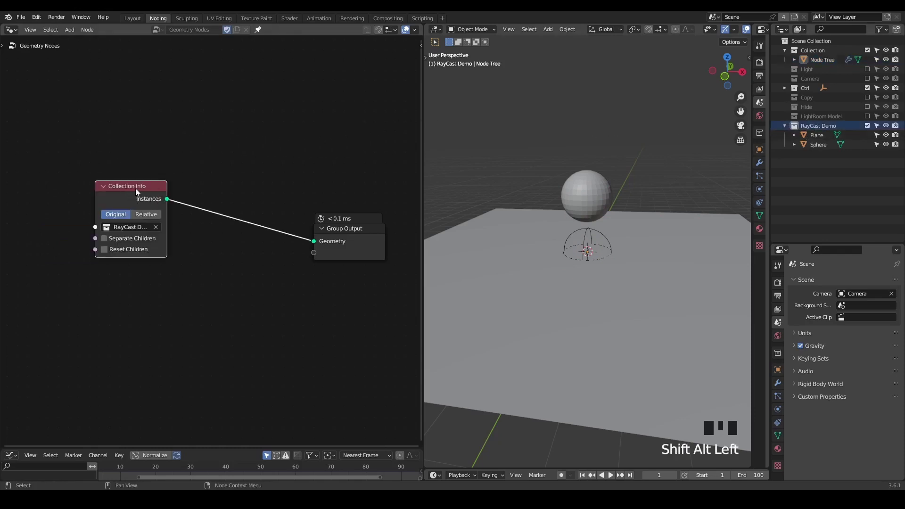
click(871, 126)
click(829, 60)
Step: Move the controller empty up above the sphere and insert Realize Instances before the output
drag(550, 185, 620, 255)
scroll(down, 3)
drag(605, 260, 636, 224)
click(594, 240)
key(g)
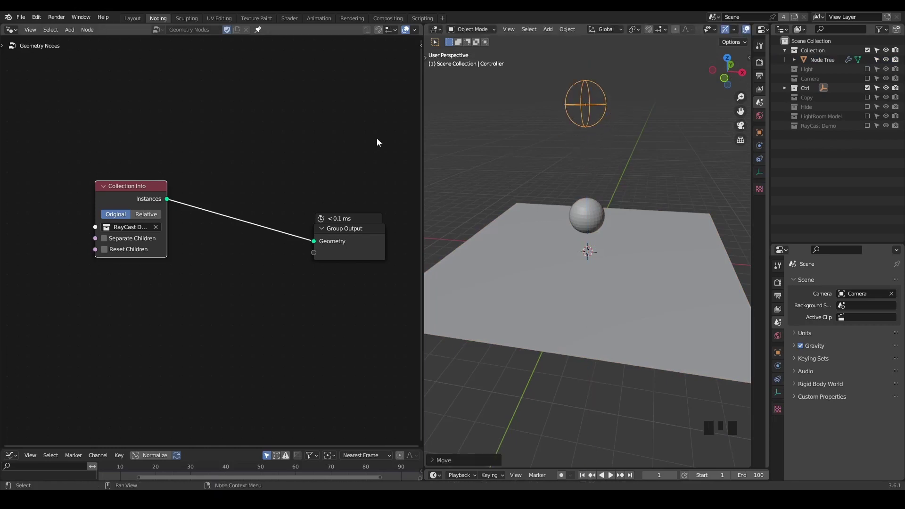
key(n)
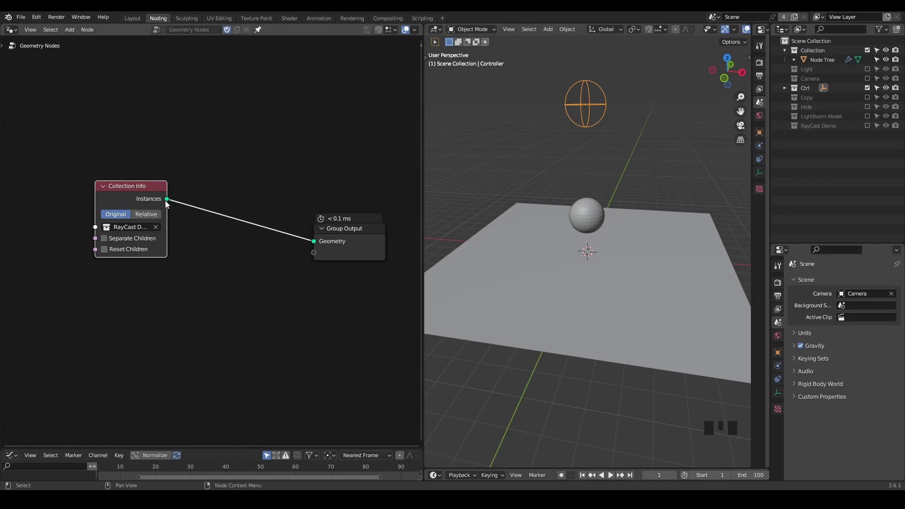
click(149, 200)
key(ctrl+a)
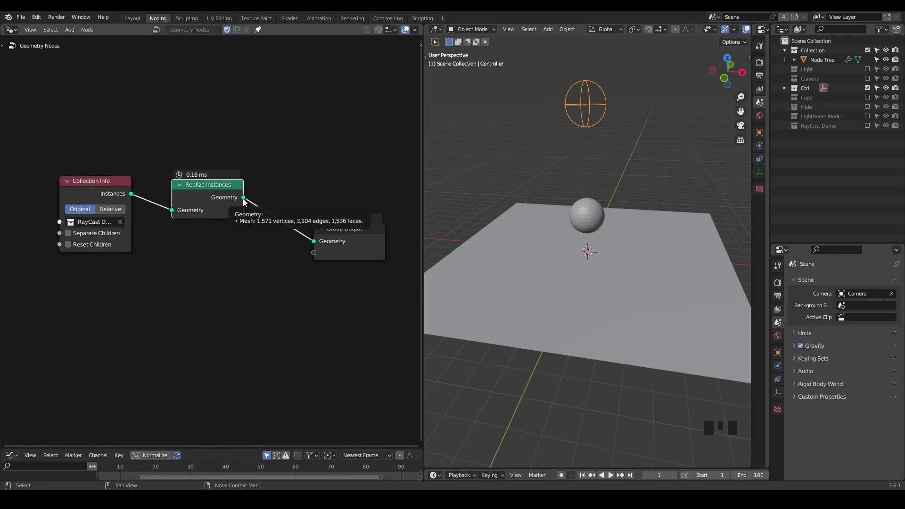
Step: Add a Raycast node beneath the collection-to-output chain
click(202, 123)
key(g)
drag(176, 232, 199, 254)
key(ctrl+a)
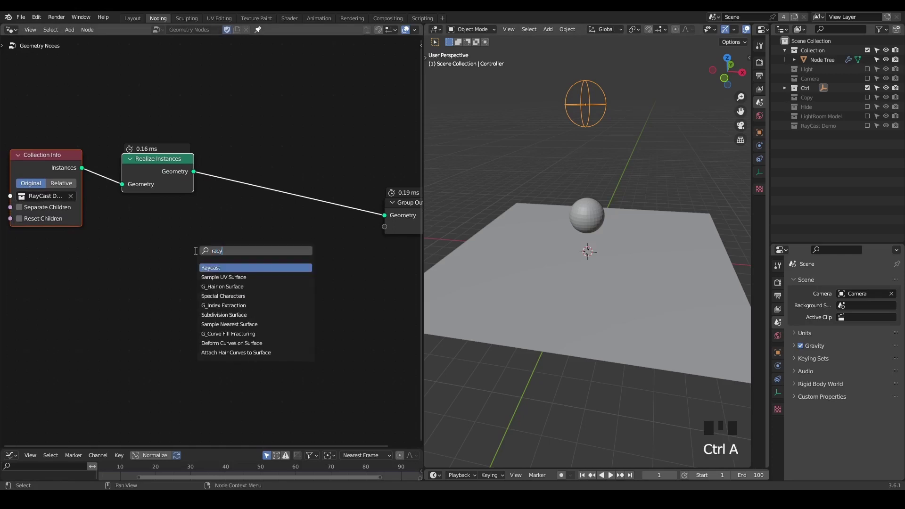
key(BackSpace)
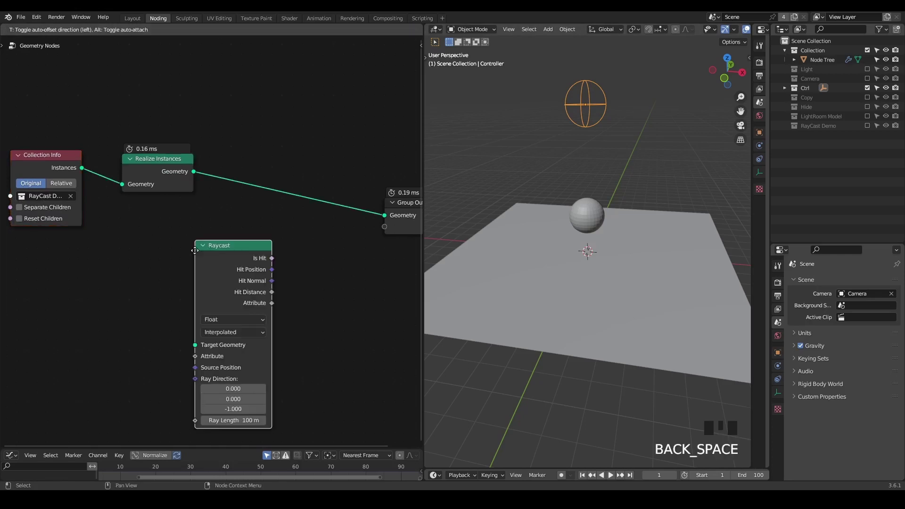
key(ctrl+shift+alt+w)
key(ctrl+shift+alt+q)
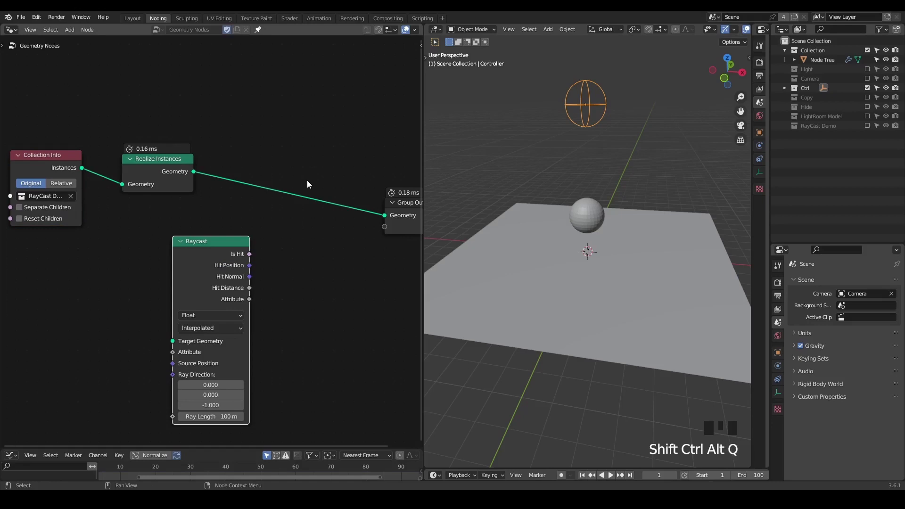
Step: Add Sample Nearest and Sample Index nodes next to the Raycast node
drag(304, 238, 226, 224)
key(ctrl+a)
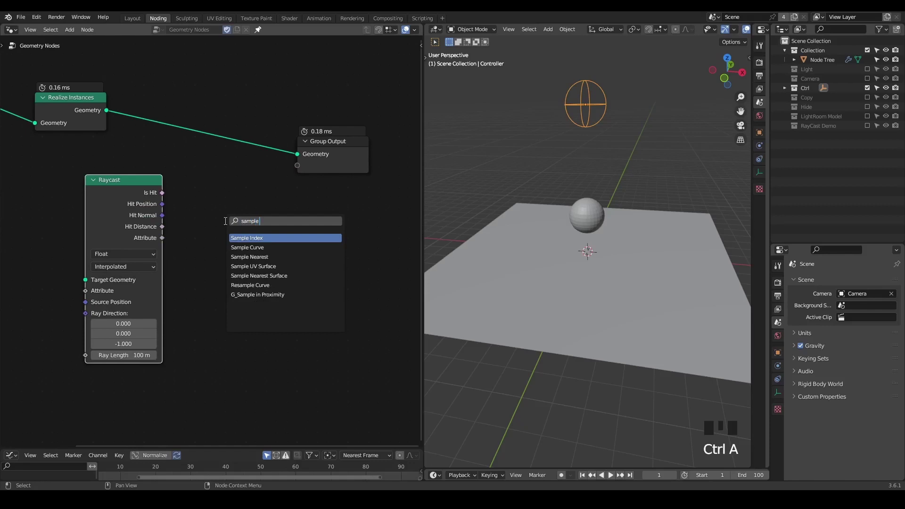
key(ctrl+a)
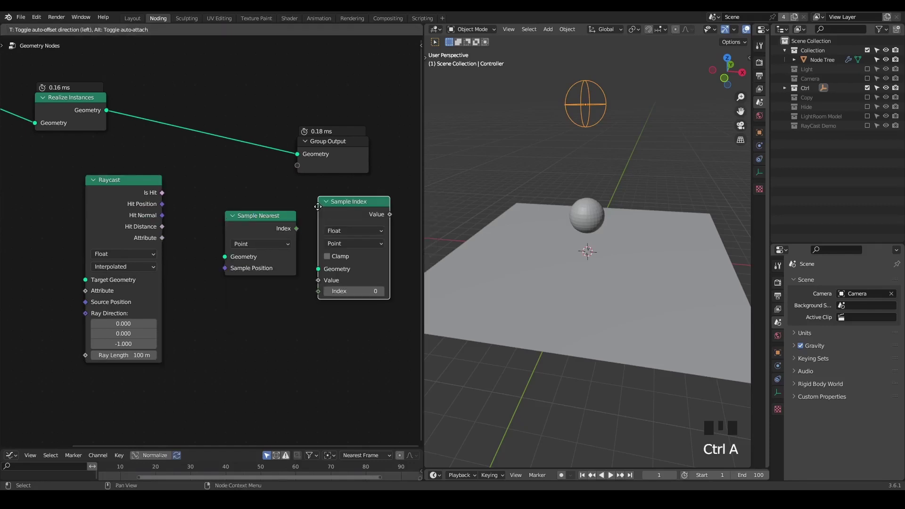
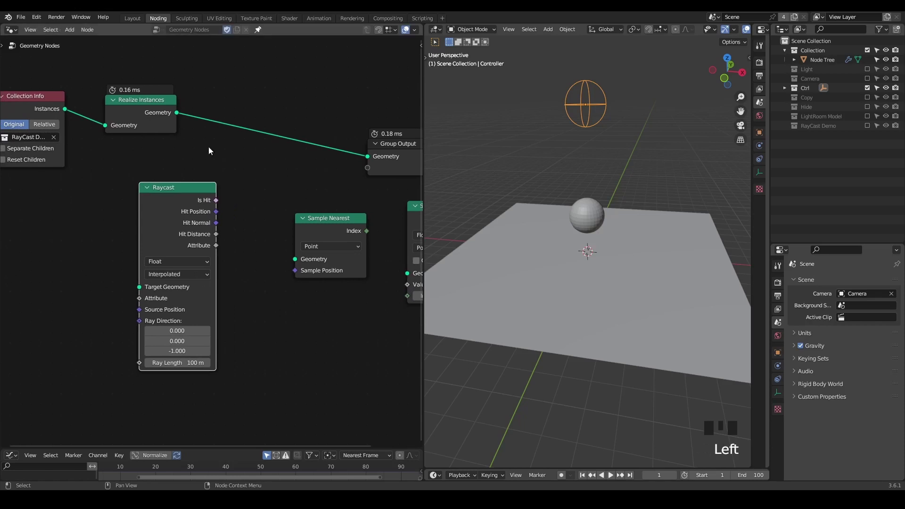
drag(264, 231, 88, 215)
click(106, 216)
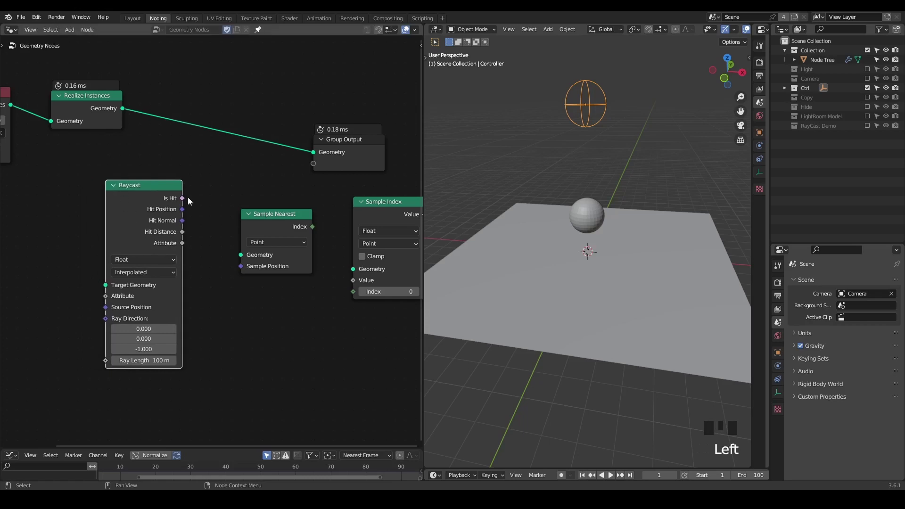
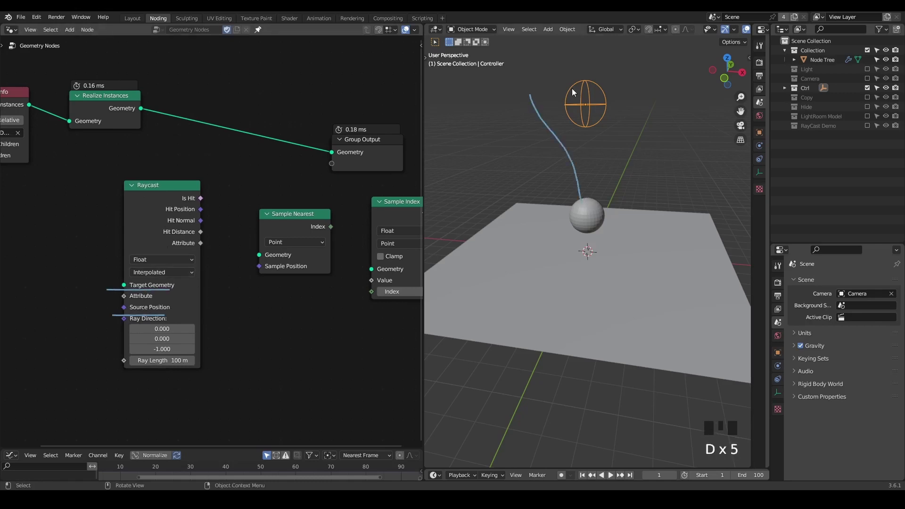
Step: Sketch annotations around the Raycast and sampling nodes to explain them
key(d)
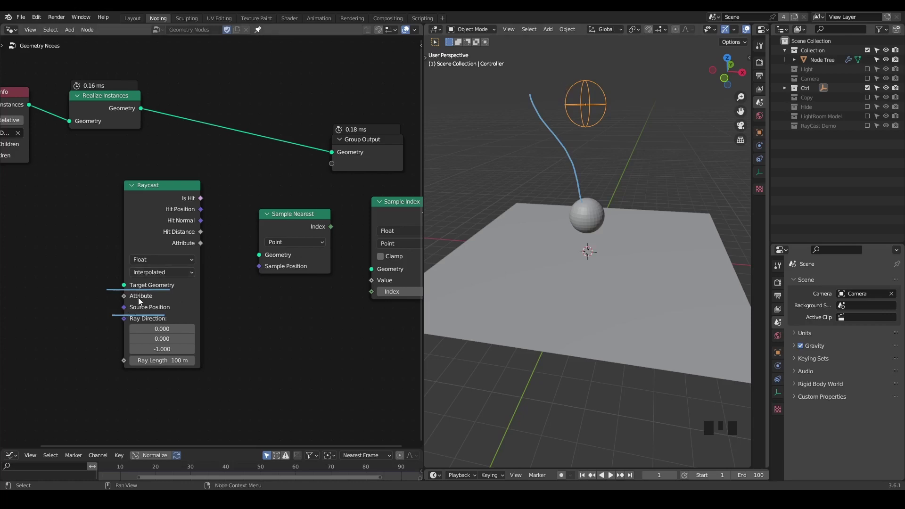
drag(138, 302, 132, 317)
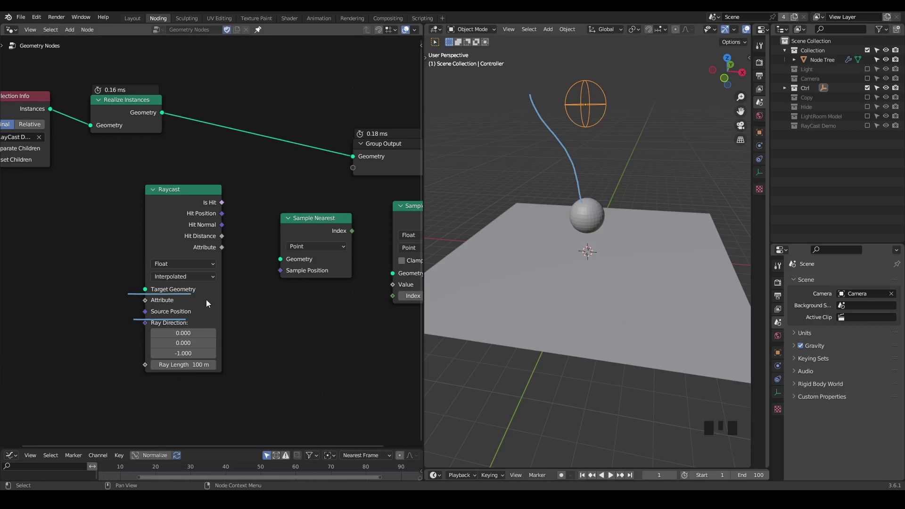
key(d)
click(273, 267)
key(d)
key(d)
key(d)
drag(277, 263, 348, 280)
key(d)
key(d)
key(d)
click(279, 287)
key(d)
key(d)
key(d)
drag(134, 311, 139, 322)
key(d)
key(d)
drag(139, 314, 205, 319)
key(d)
key(d)
key(d)
click(185, 321)
key(d)
middle_click(219, 298)
key(d)
drag(275, 294, 311, 302)
Step: Remove the Sample Index node and add a Position node below the chain
key(d)
key(d)
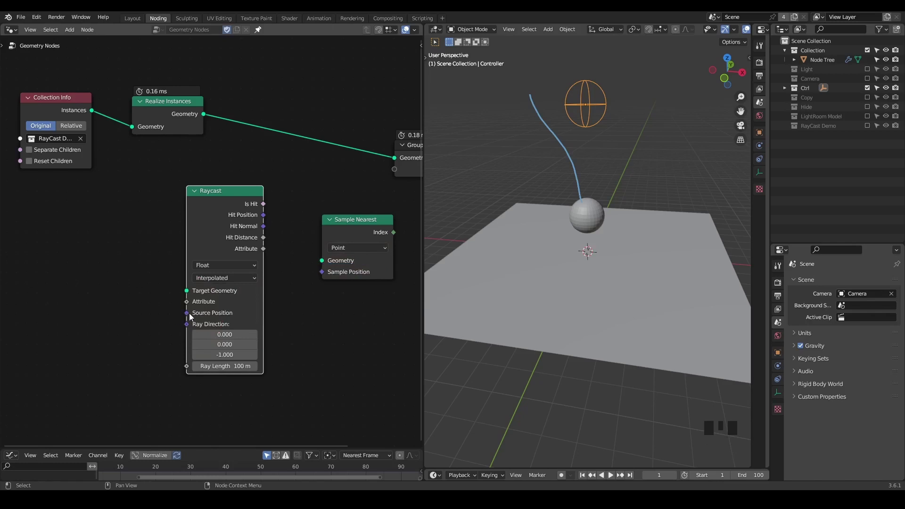
click(219, 217)
drag(200, 218, 211, 212)
key(ctrl+a)
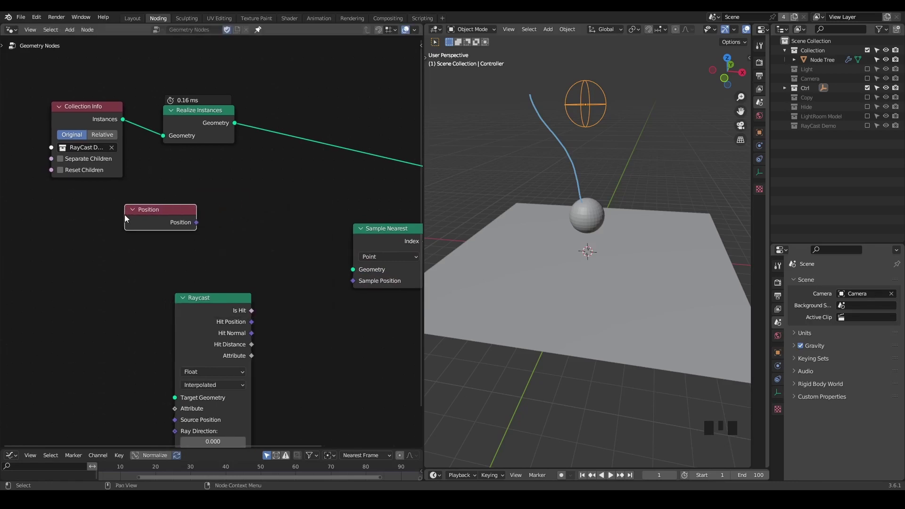
click(222, 318)
Step: Annotate the nodes and preview point positions as colours through a Viewer node
drag(244, 254, 251, 178)
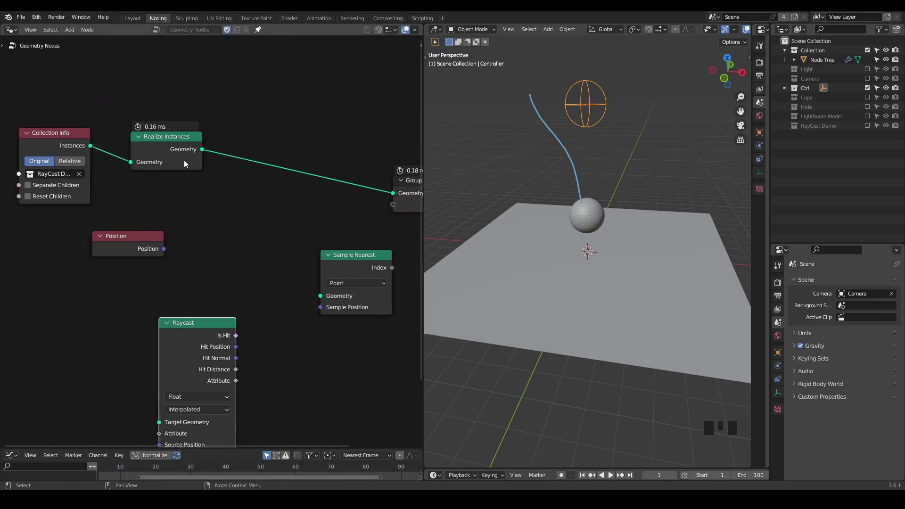
key(d)
drag(81, 242, 74, 229)
key(d)
key(d)
key(d)
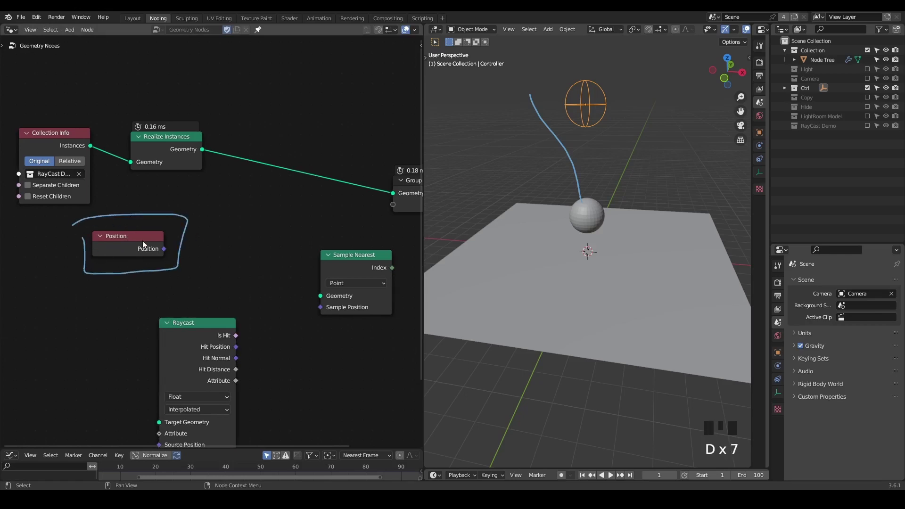
key(ctrl+shift+alt+w)
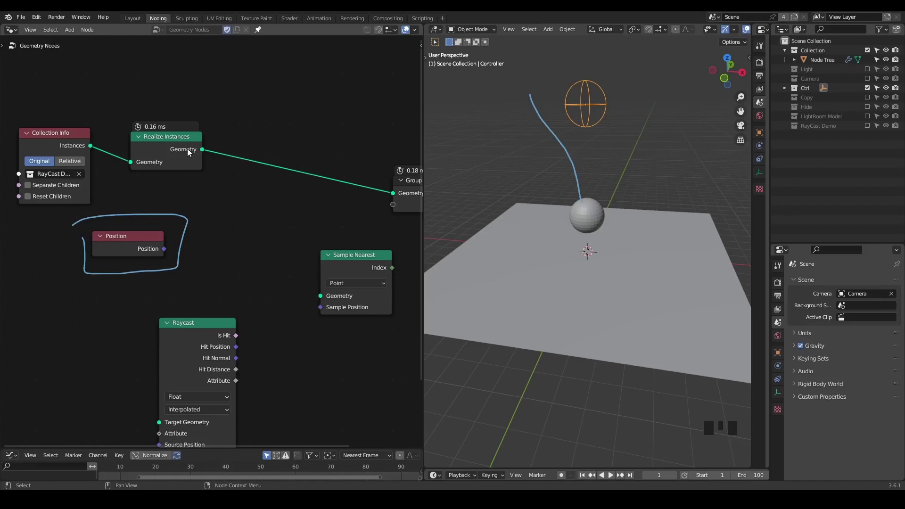
click(183, 154)
click(150, 243)
key(d)
right_click(185, 208)
key(d)
click(267, 150)
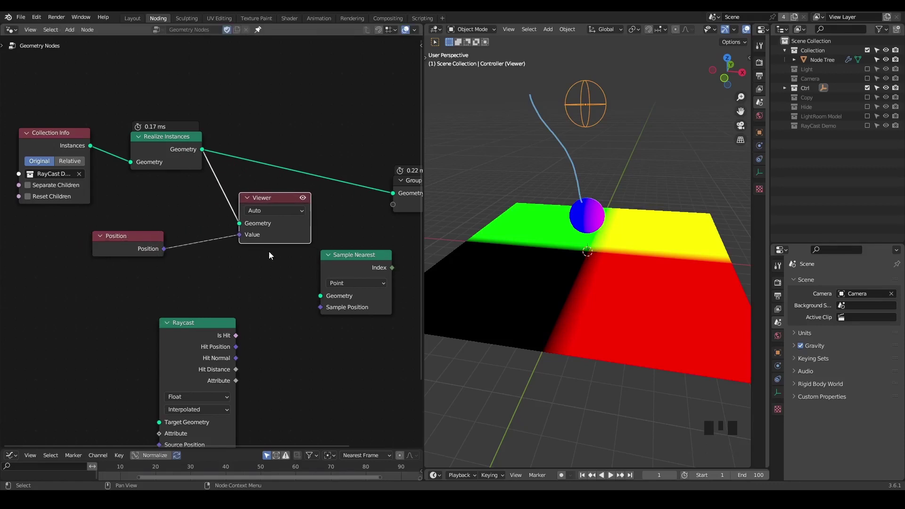
Step: Add a UV Sphere node and preview its mesh in the Viewer
click(204, 334)
click(115, 248)
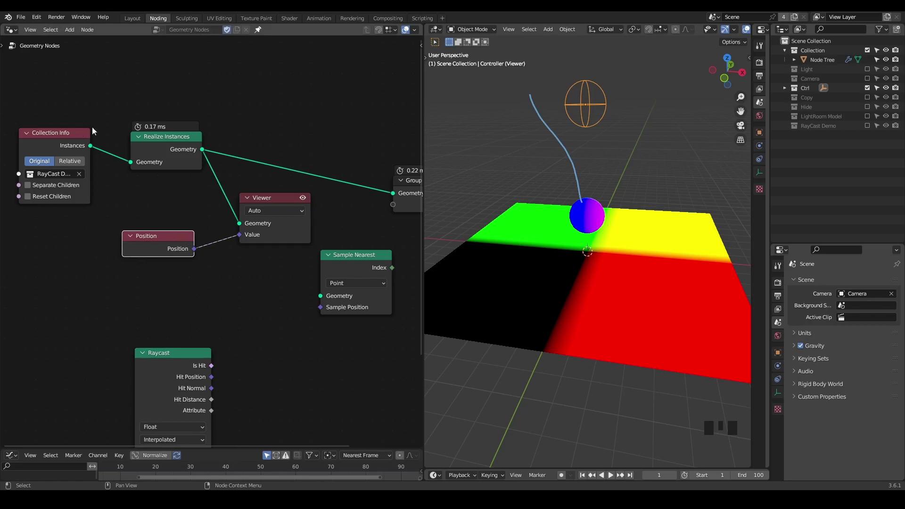
key(ctrl+a)
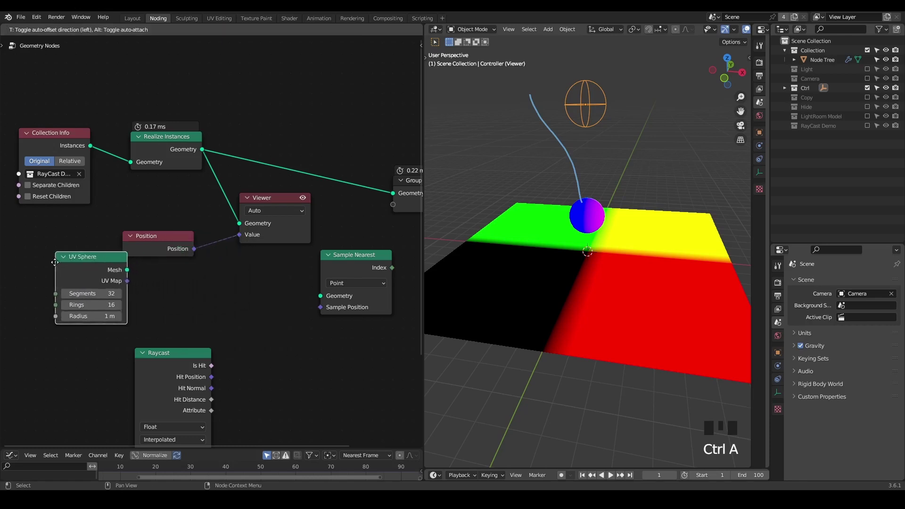
click(161, 253)
click(74, 259)
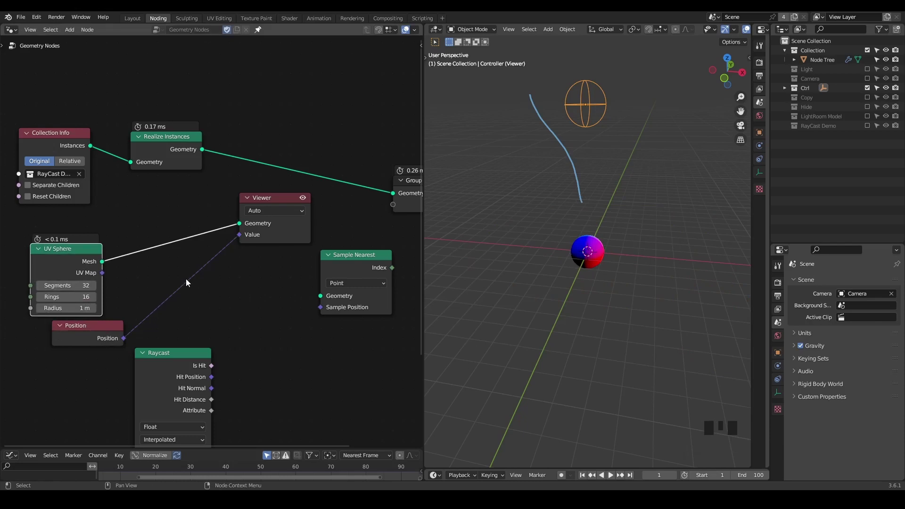
Step: Annotate the preview, then remove the temporary Viewer node
key(d)
click(238, 218)
key(d)
key(d)
key(n)
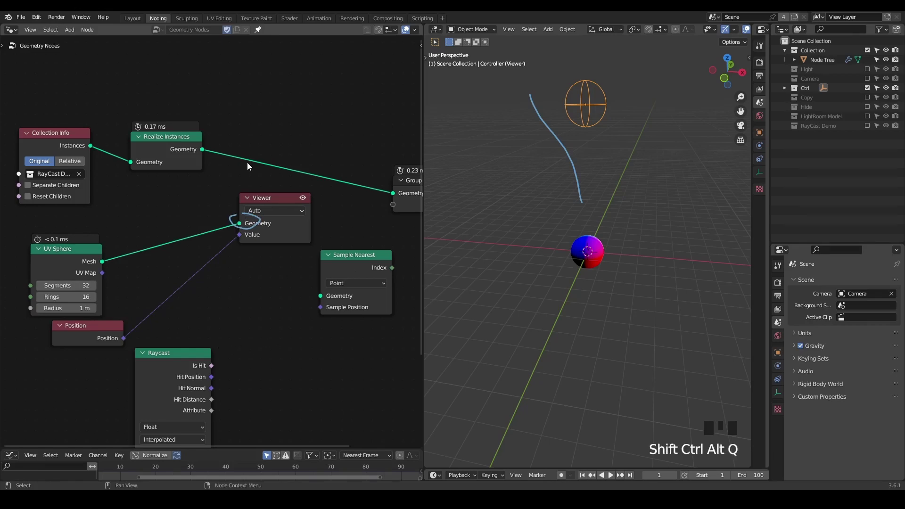
key(d)
right_click(236, 179)
key(d)
Step: Delete the Position and UV Sphere nodes and move Raycast up beside Sample Nearest
click(281, 198)
key(x)
click(127, 235)
key(x)
click(178, 367)
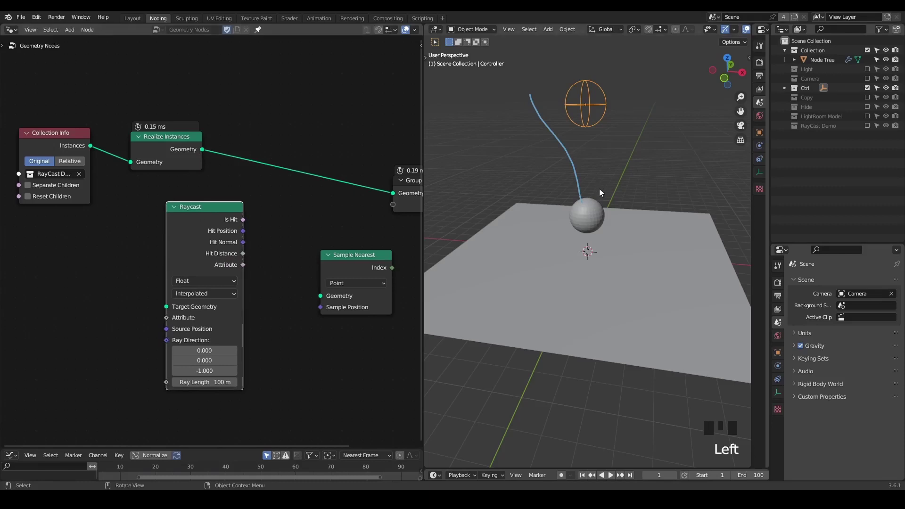
Step: Sketch a fan of short annotation rays from the controller down past the sphere
key(d)
key(d)
key(d)
click(588, 208)
key(d)
key(d)
key(d)
click(585, 222)
key(d)
click(688, 300)
key(d)
click(709, 275)
Step: Sketch two long rays across the scene and feed Realize Instances into Raycast's Target Geometry
key(d)
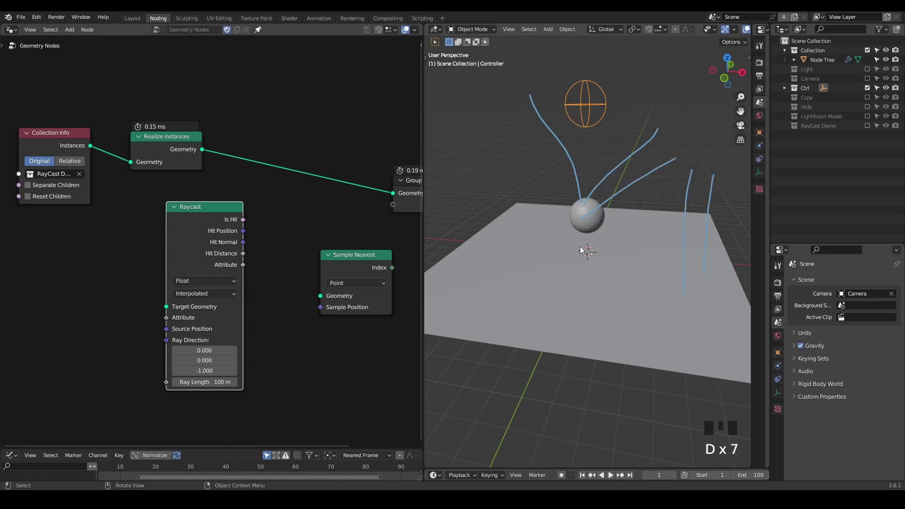
drag(227, 232, 525, 89)
key(d)
drag(524, 89, 684, 265)
key(d)
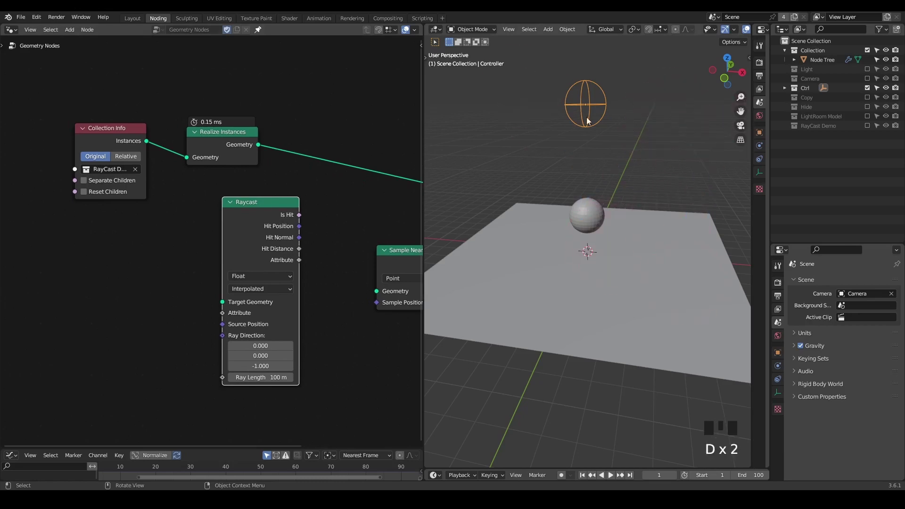
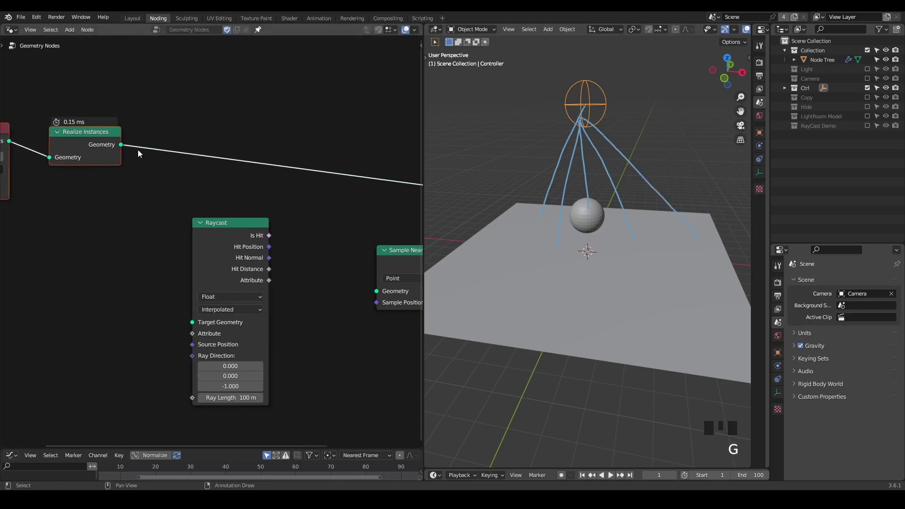
click(124, 149)
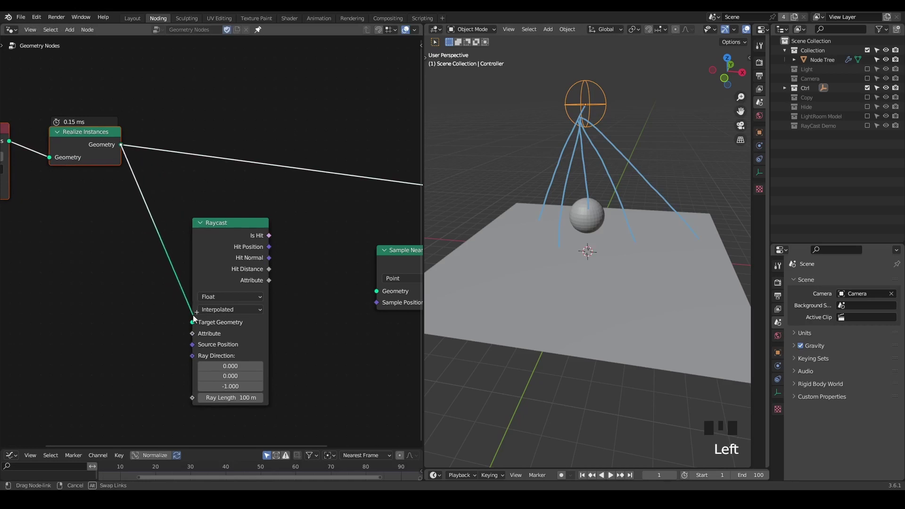
Step: Add a Relative Object Info node for Controller and wire its Location into Raycast's Source Position
click(218, 239)
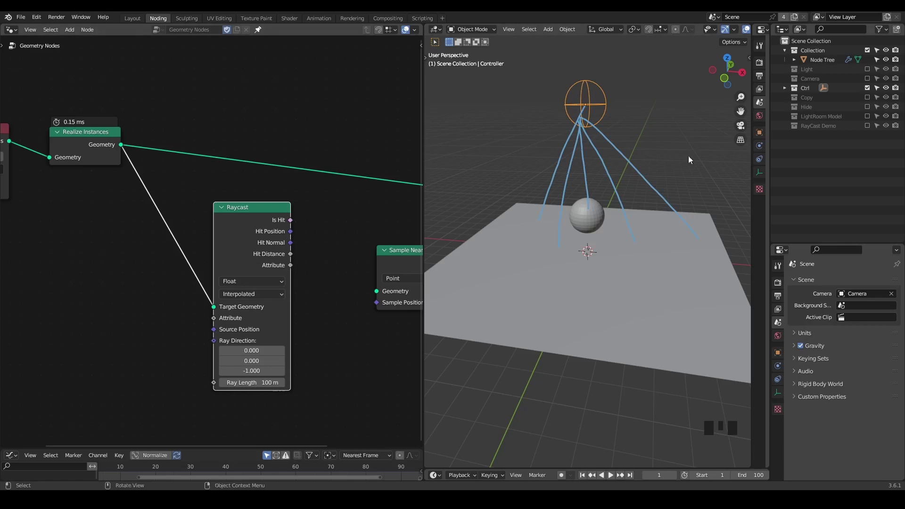
click(785, 93)
click(828, 101)
drag(98, 289, 141, 239)
click(145, 286)
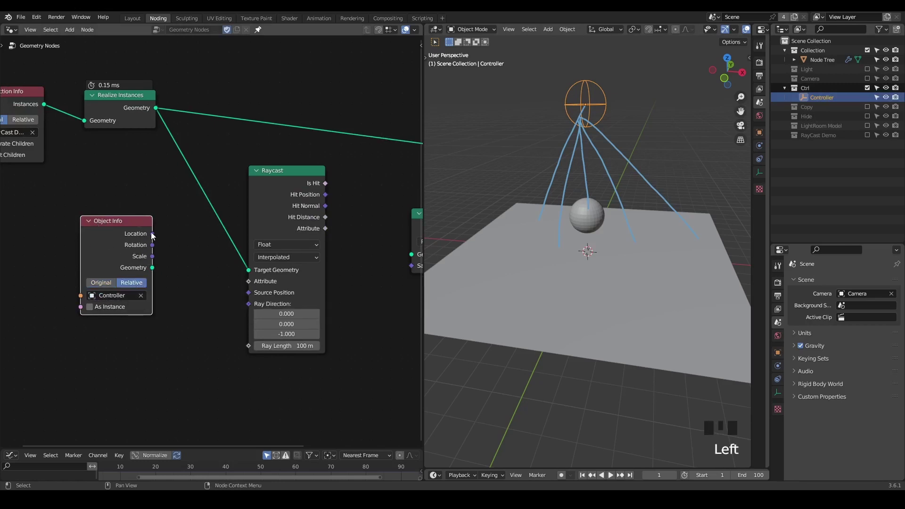
click(155, 235)
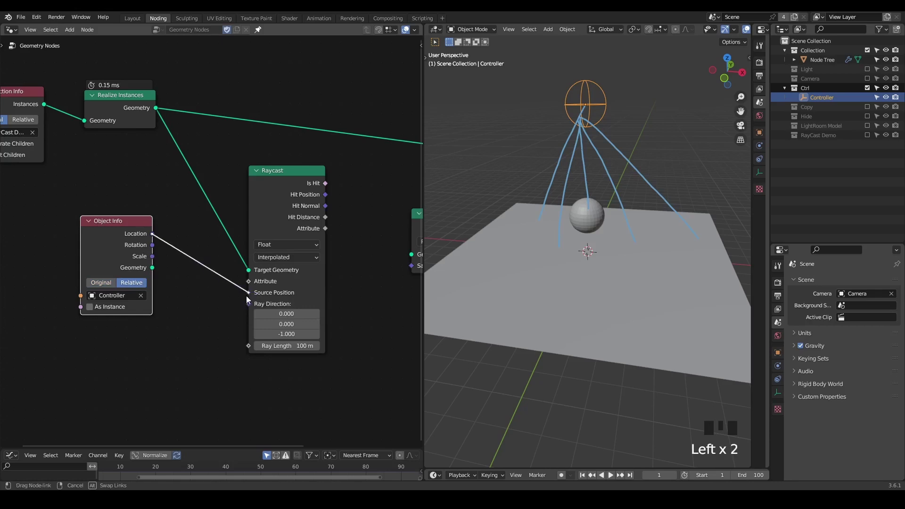
click(130, 237)
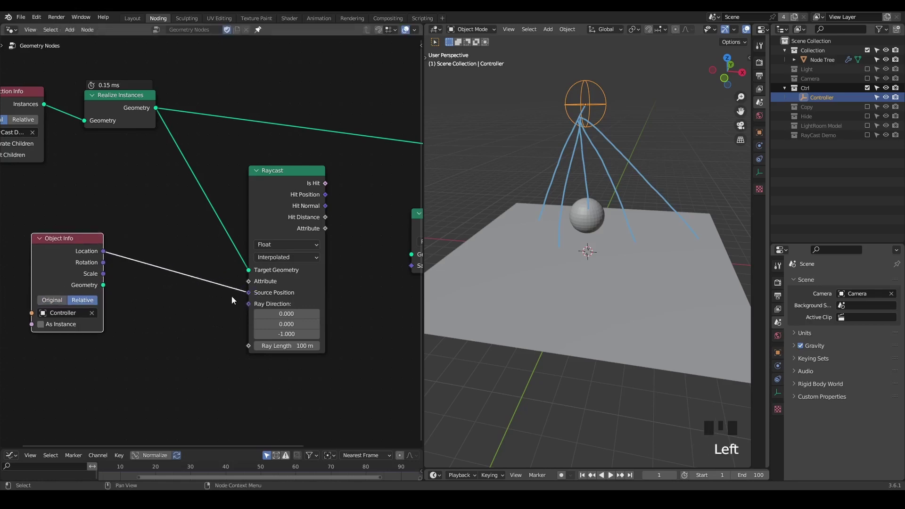
Step: Clear the annotation fan and check Raycast's straight-down Ray Direction of -1
key(d)
right_click(613, 92)
key(d)
key(d)
drag(588, 106, 588, 111)
key(d)
key(d)
key(d)
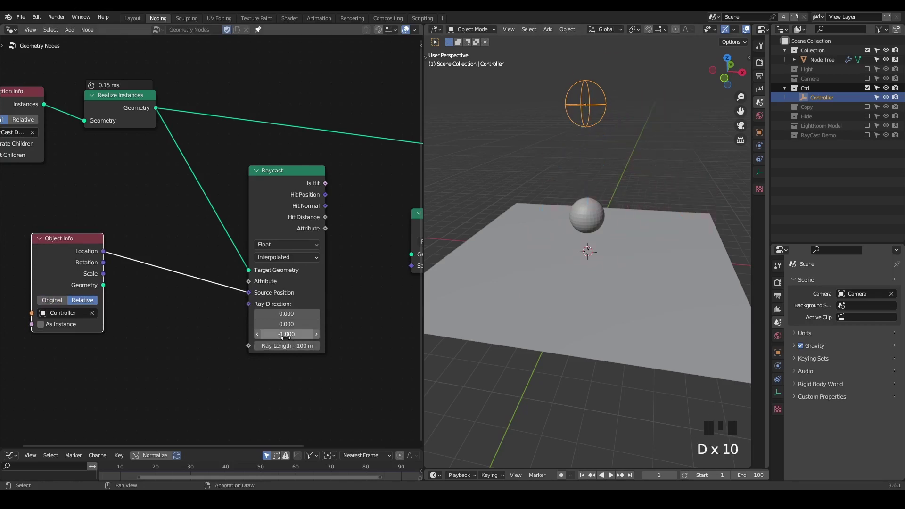
Step: From a side view, sketch a single ray from the light down to the sphere
key(d)
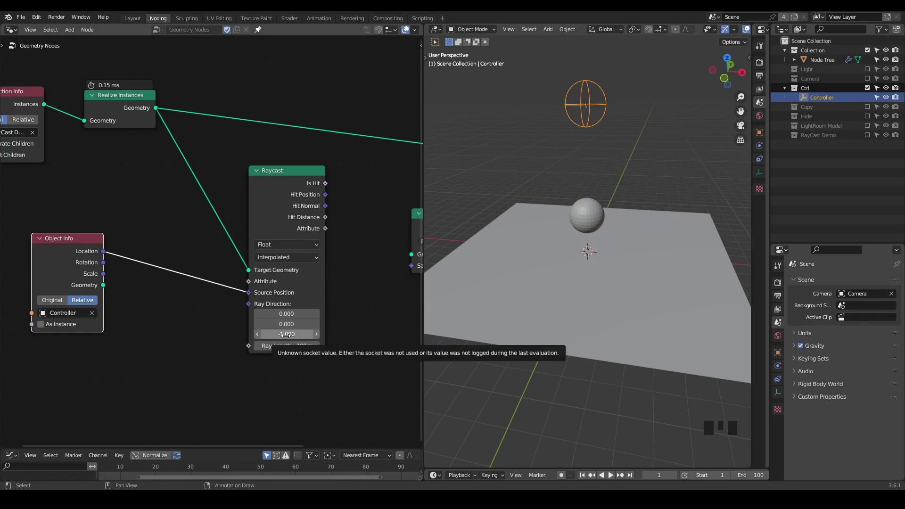
key(d)
key(d)
drag(591, 109, 595, 187)
key(d)
key(d)
key(d)
drag(576, 210, 84, 254)
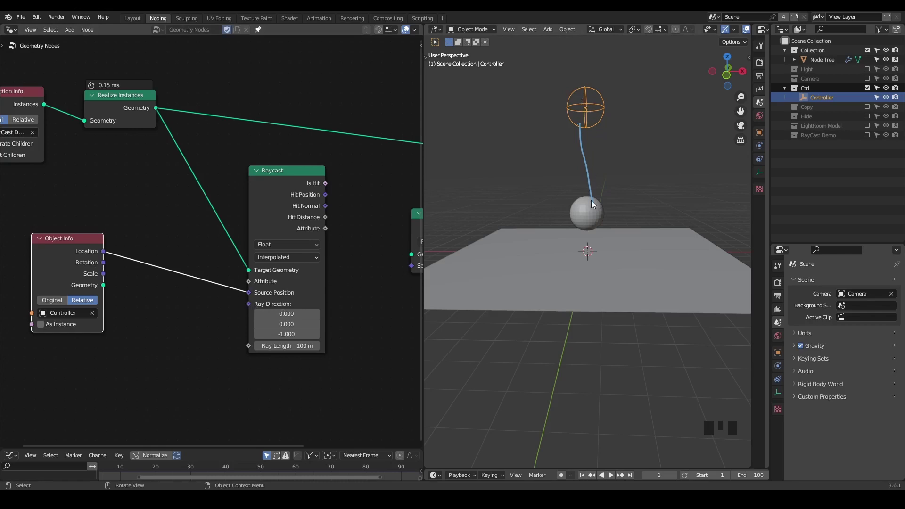
Step: Add a Viewer node previewing the Realize Instances scene geometry
click(293, 201)
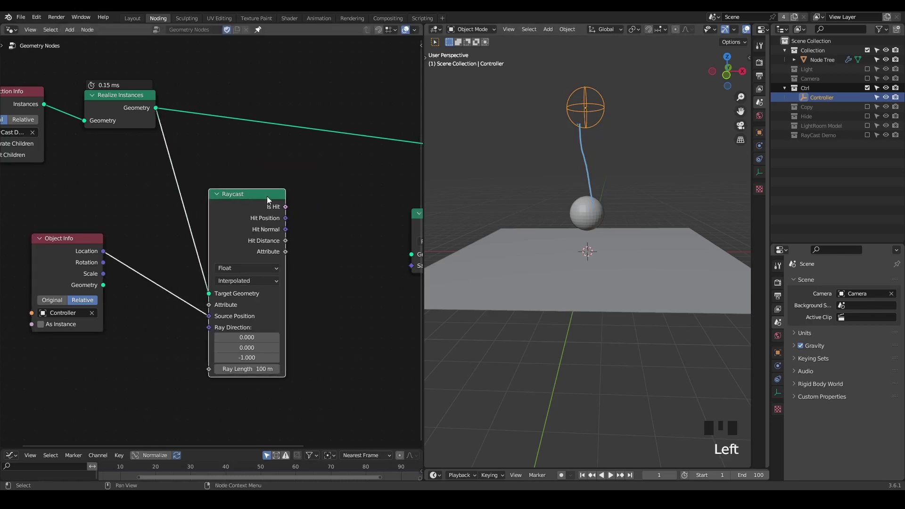
drag(596, 233, 132, 104)
click(132, 104)
click(245, 194)
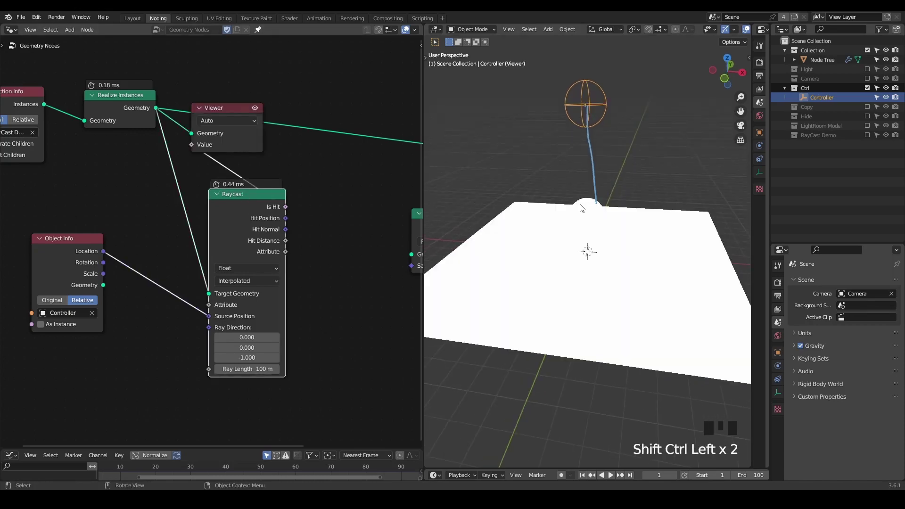
scroll(down, 3)
drag(590, 178, 587, 168)
scroll(up, 3)
Step: Feed Raycast's Is Hit into the Viewer value and move the Viewer further right
drag(328, 204, 590, 176)
click(169, 114)
drag(180, 164, 298, 218)
scroll(down, 3)
drag(291, 221, 249, 104)
click(249, 104)
key(g)
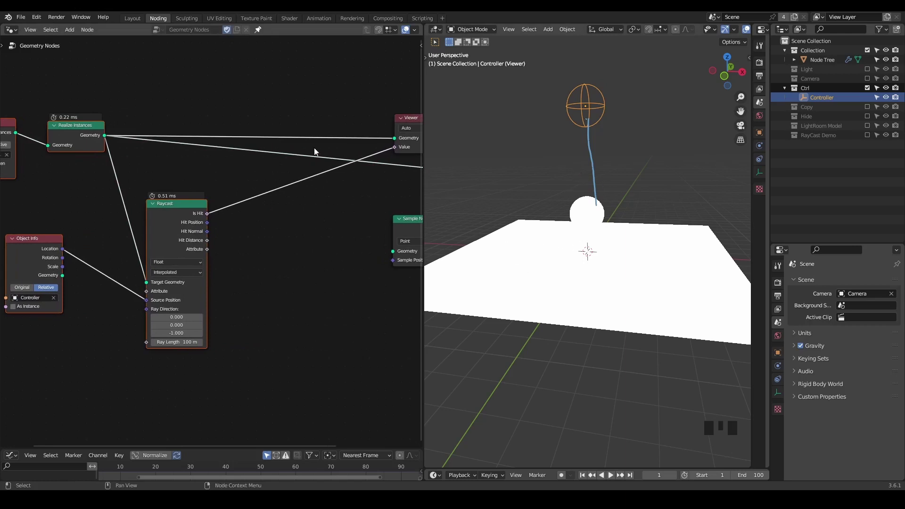
Step: Insert Set Position before the Viewer, driven by a Vector Mix of Position and Hit Position
right_click(242, 127)
key(g)
key(ctrl+a)
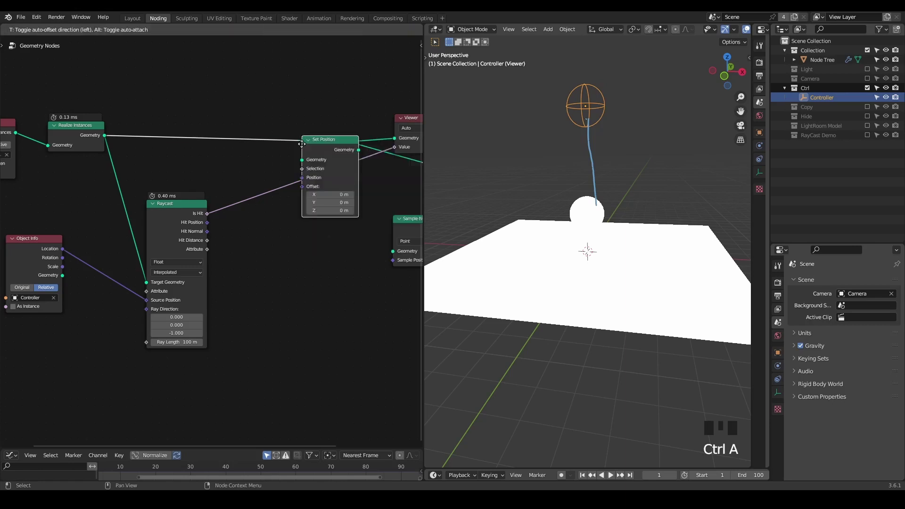
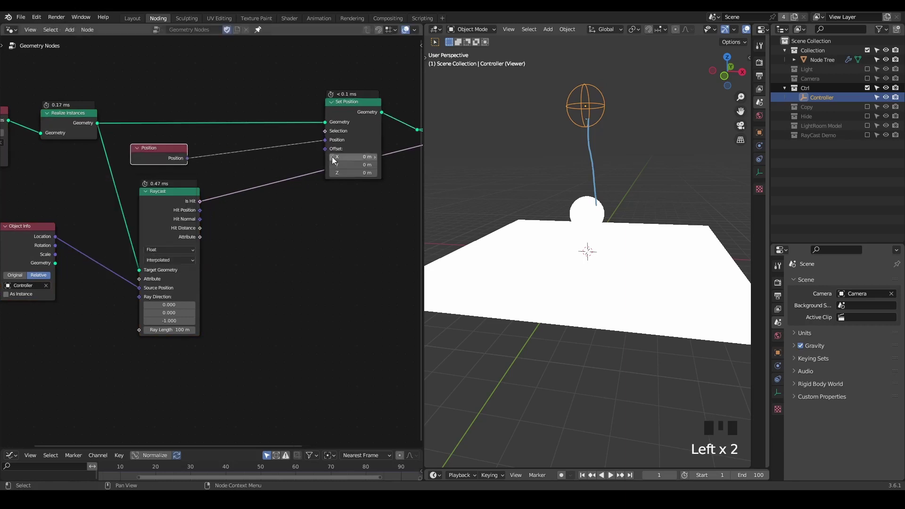
click(327, 145)
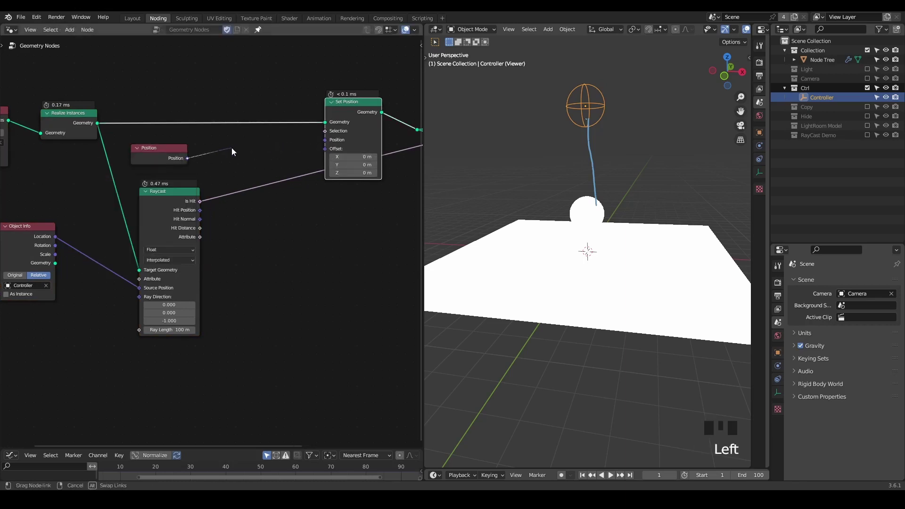
key(ctrl+a)
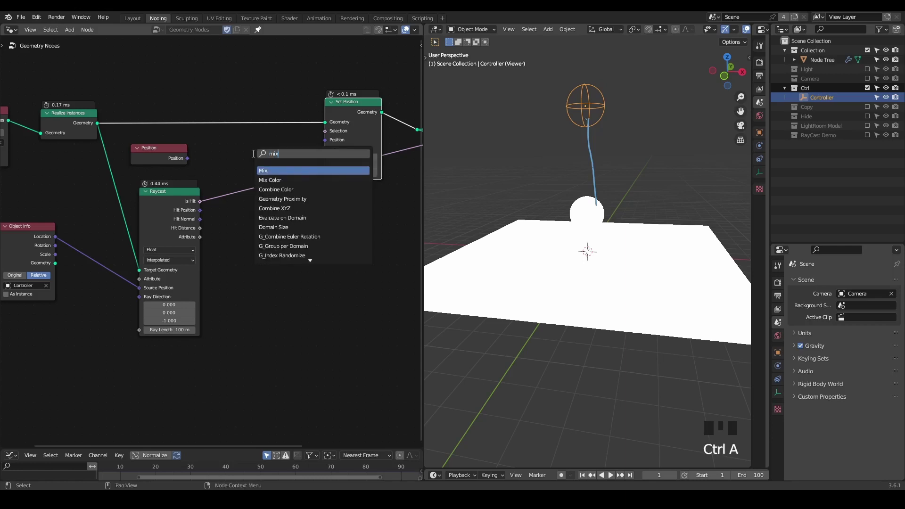
drag(323, 222, 253, 236)
scroll(up, 3)
click(182, 149)
drag(198, 211, 204, 212)
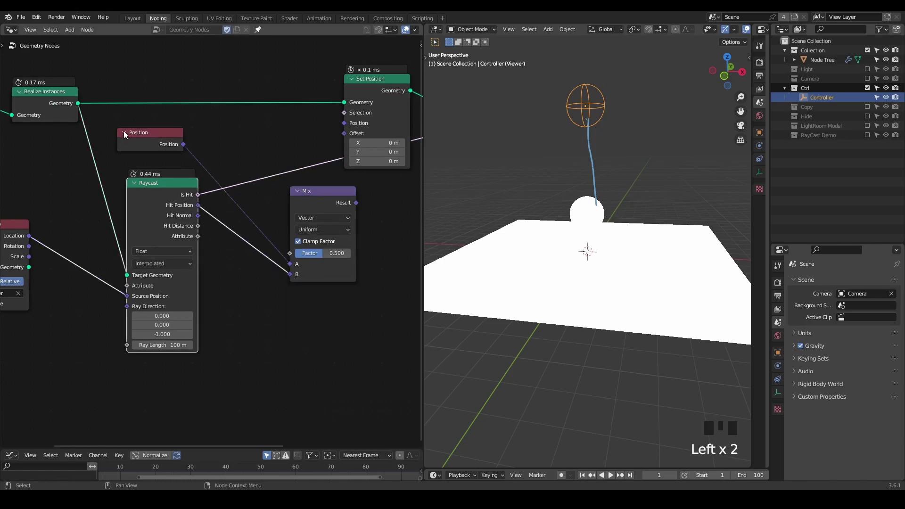
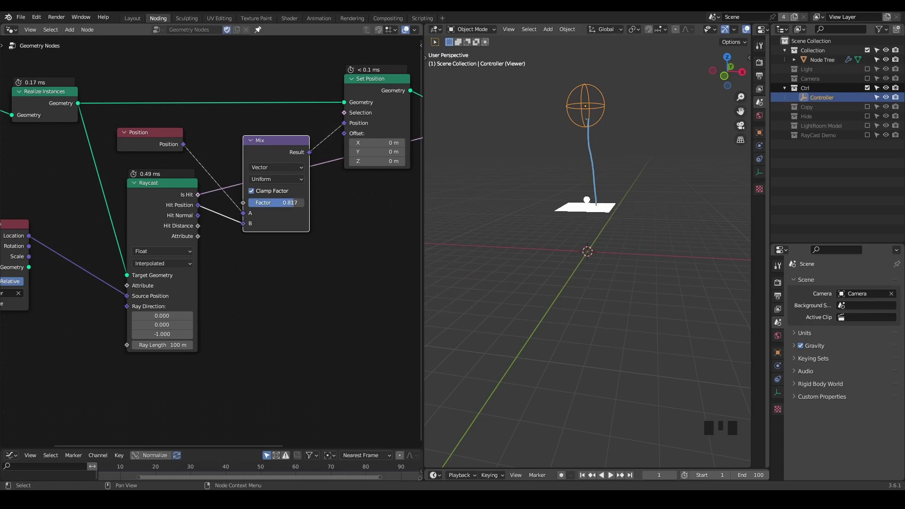
Step: Adjust the Mix factor, settling near 0.78, so the plane shrinks toward the hit points
key(d)
drag(583, 194, 595, 190)
key(d)
click(595, 188)
key(d)
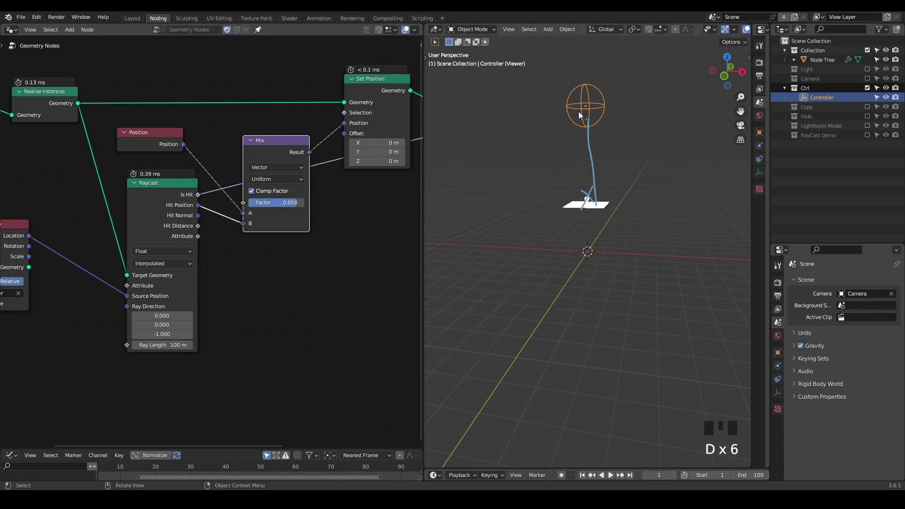
key(d)
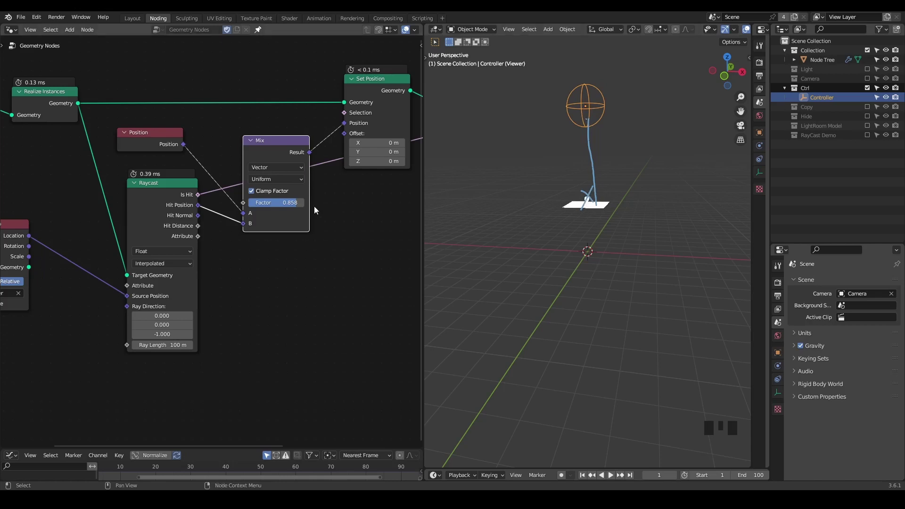
drag(298, 208, 494, 173)
key(ctrl+shift+alt+q)
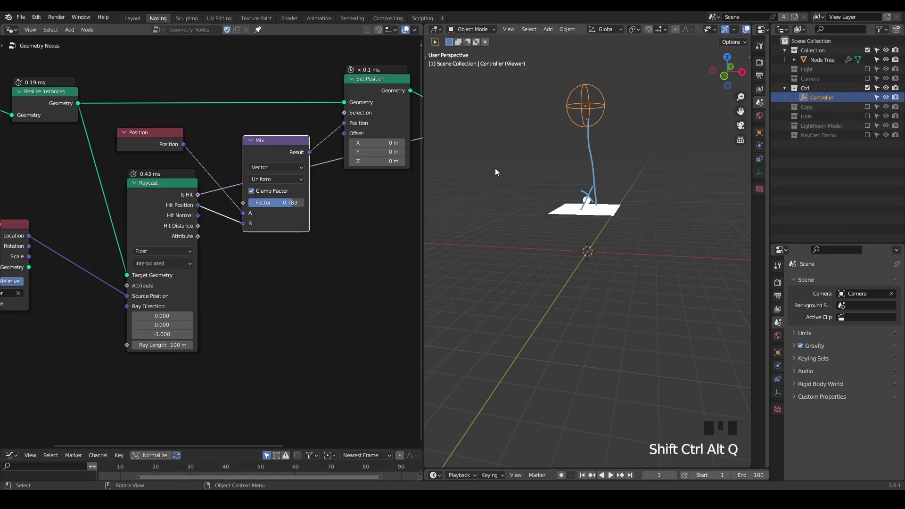
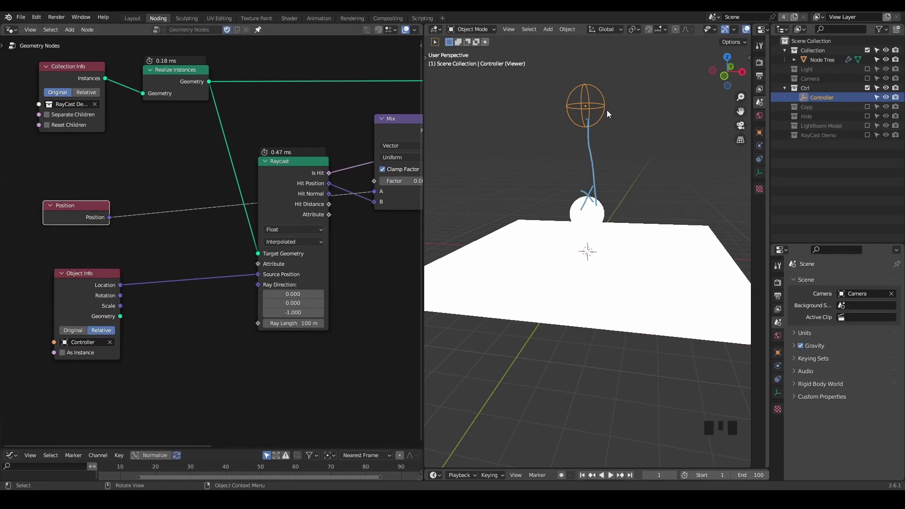
Step: Annotate and orbit the viewport around the Controller and the floor
key(d)
click(584, 115)
key(d)
click(516, 212)
key(d)
key(d)
key(d)
drag(580, 124, 639, 236)
key(d)
key(d)
key(d)
drag(638, 166, 618, 252)
key(d)
key(d)
right_click(603, 108)
key(d)
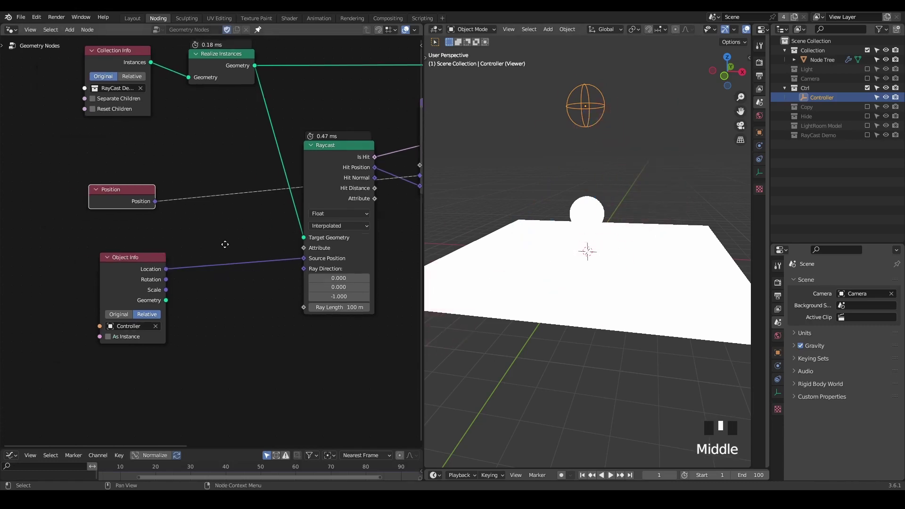
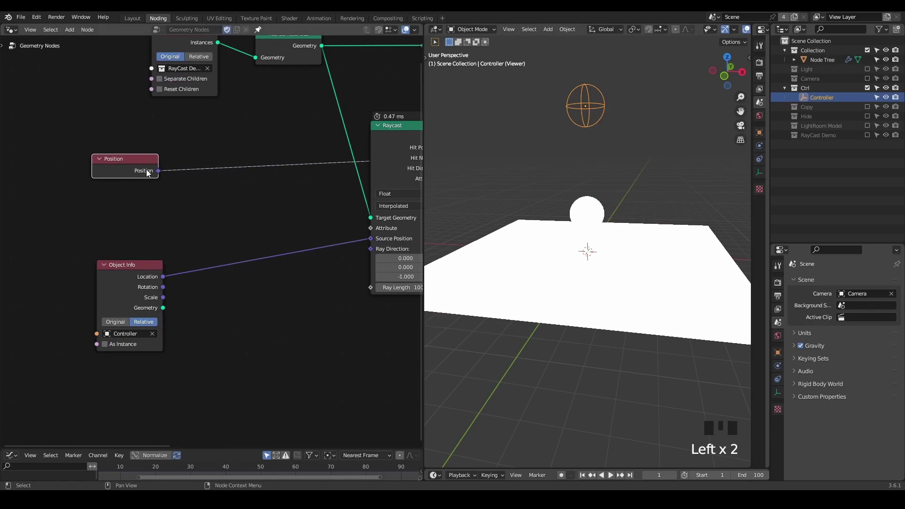
Step: Subtract the Controller's location from Position and use the result as Raycast's Ray Direction
drag(154, 173, 160, 175)
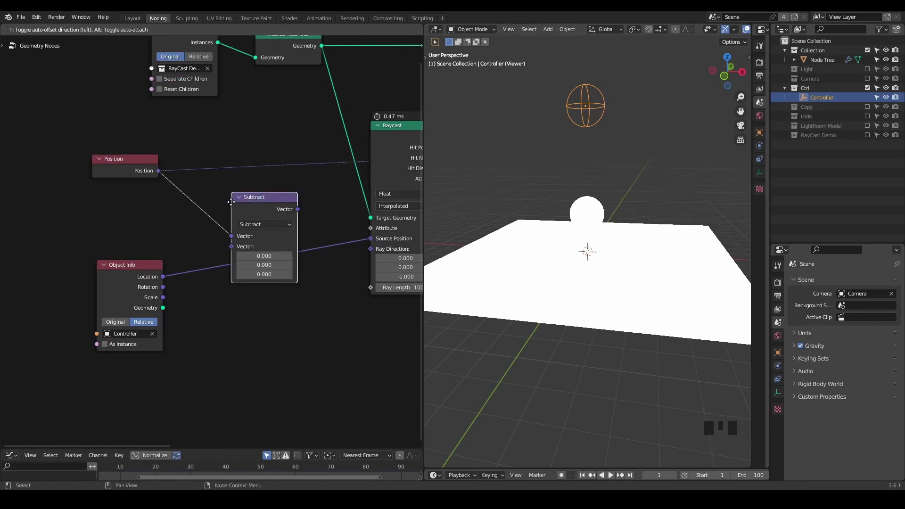
drag(162, 281, 185, 264)
middle_click(255, 253)
click(169, 173)
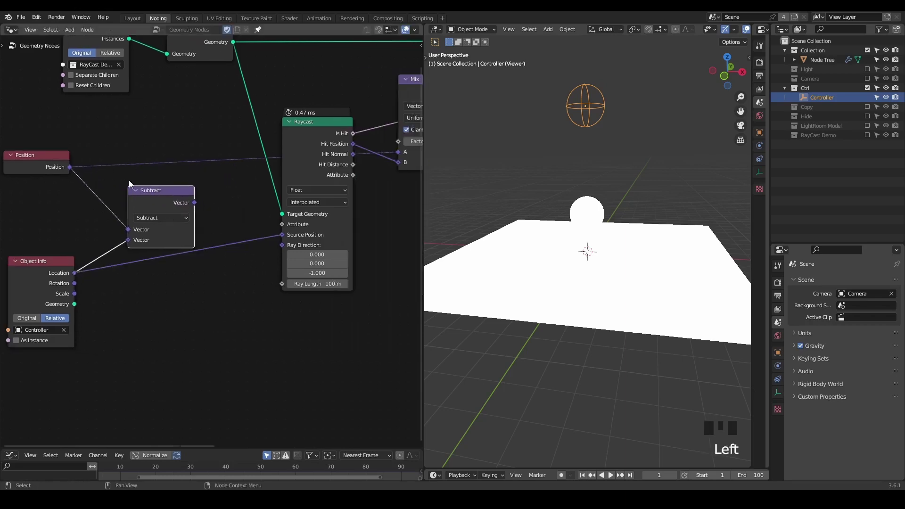
drag(196, 205, 215, 218)
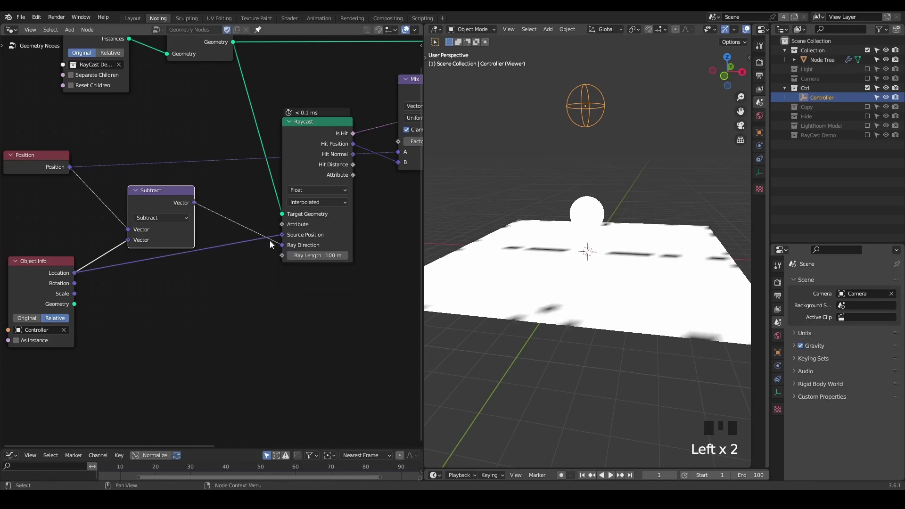
click(161, 203)
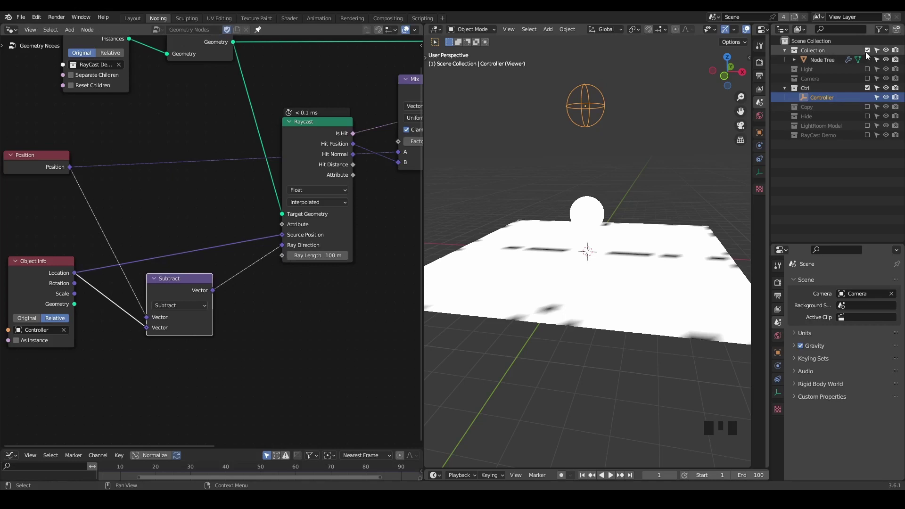
Step: Hide the floor-and-sphere collection and hand-write 0,0,0 at the world origin
click(870, 54)
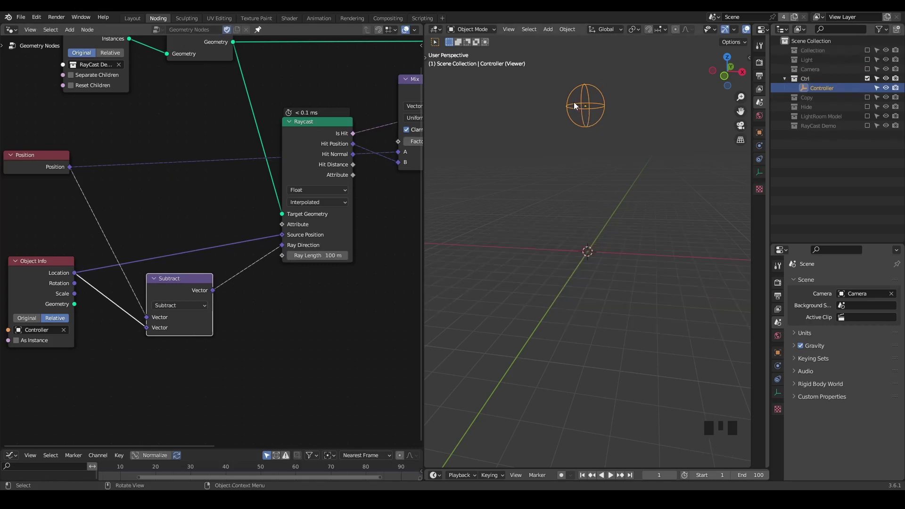
drag(593, 153, 584, 270)
key(d)
drag(585, 260, 589, 263)
key(d)
key(d)
key(d)
click(597, 265)
key(d)
drag(611, 250, 616, 264)
key(d)
click(620, 266)
key(d)
key(d)
key(d)
click(625, 257)
key(d)
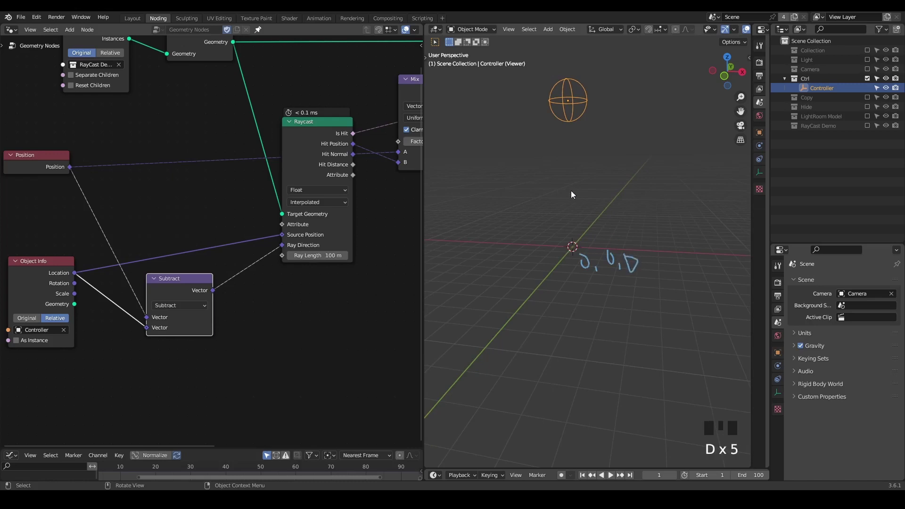
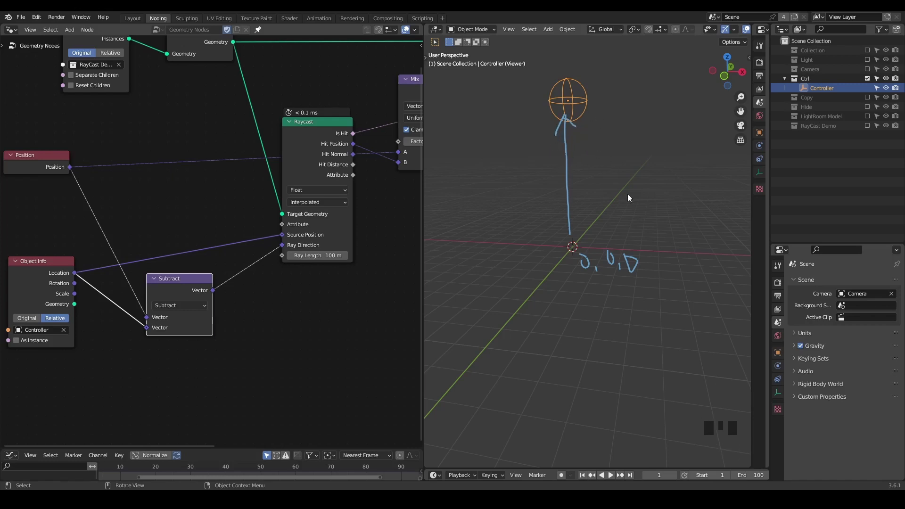
Step: Write 1,1,1 beside the origin with ray notes, then show the collection again
key(d)
drag(674, 226, 679, 224)
key(d)
key(d)
key(d)
right_click(679, 216)
key(d)
key(d)
key(d)
click(678, 213)
key(d)
click(686, 228)
key(d)
click(698, 212)
key(d)
key(d)
key(d)
click(710, 209)
key(d)
key(d)
key(d)
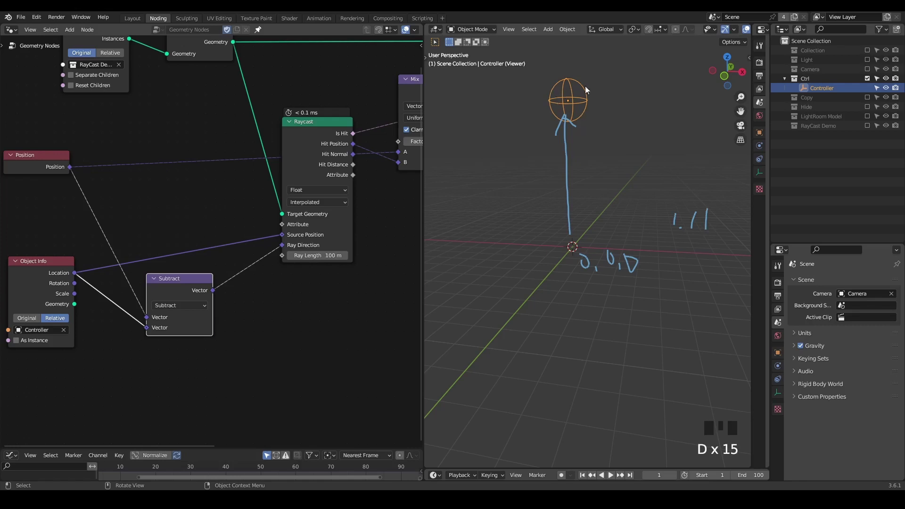
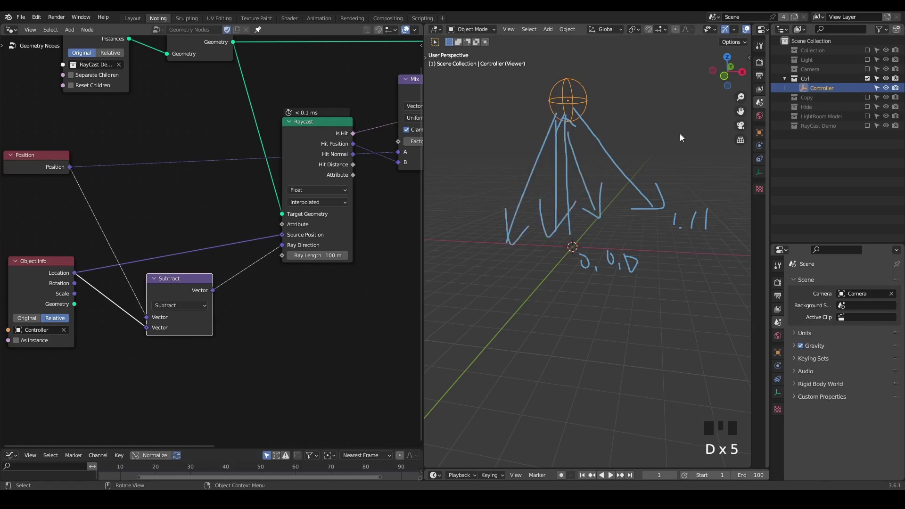
key(d)
click(868, 51)
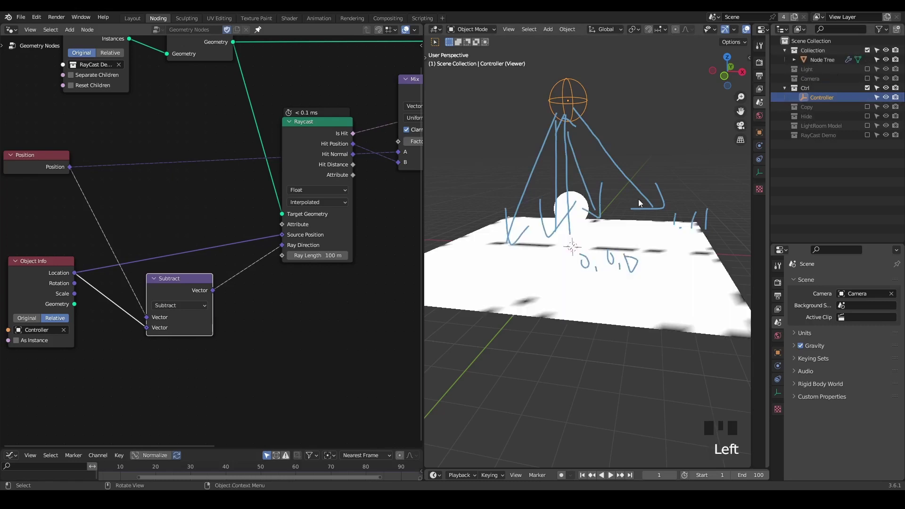
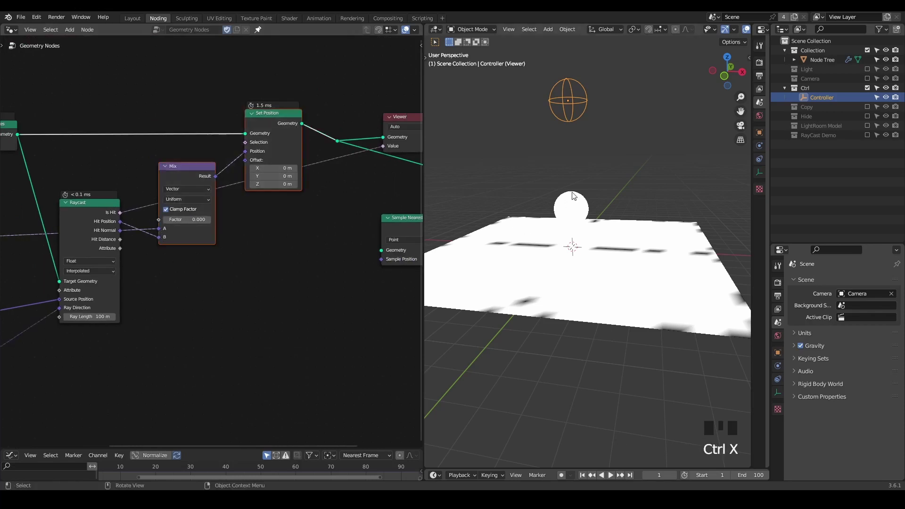
Step: Toggle the wireframe overlay to show the subdivided mesh on floor and sphere
key(z)
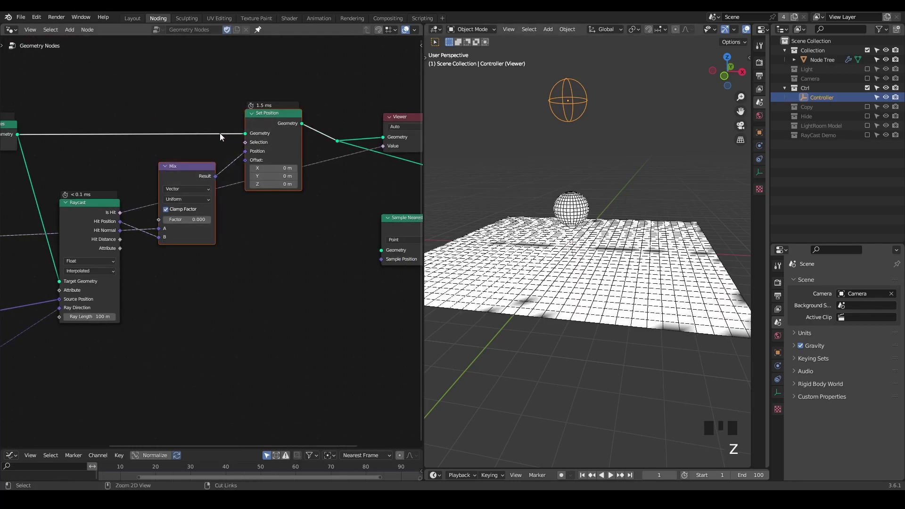
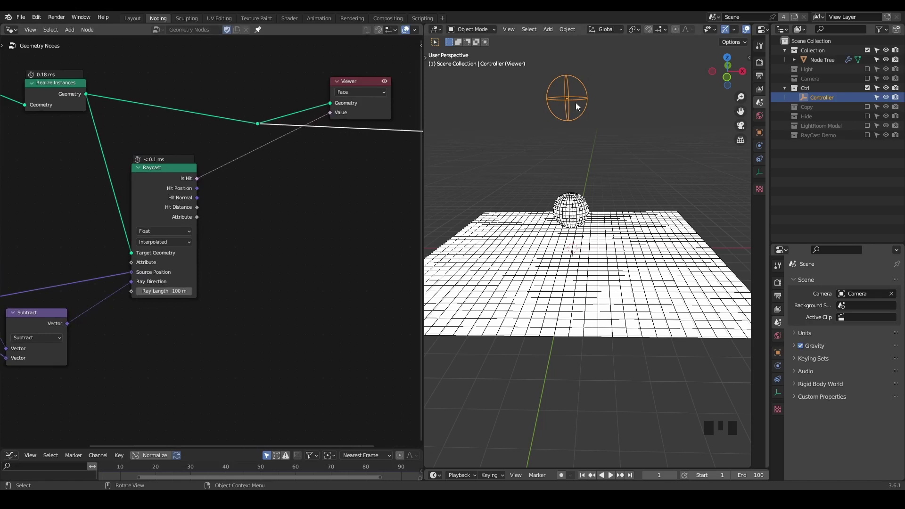
Step: Annotate a small hand-drawn circle on the floor directly beneath the sphere
scroll(up, 3)
drag(562, 196, 571, 208)
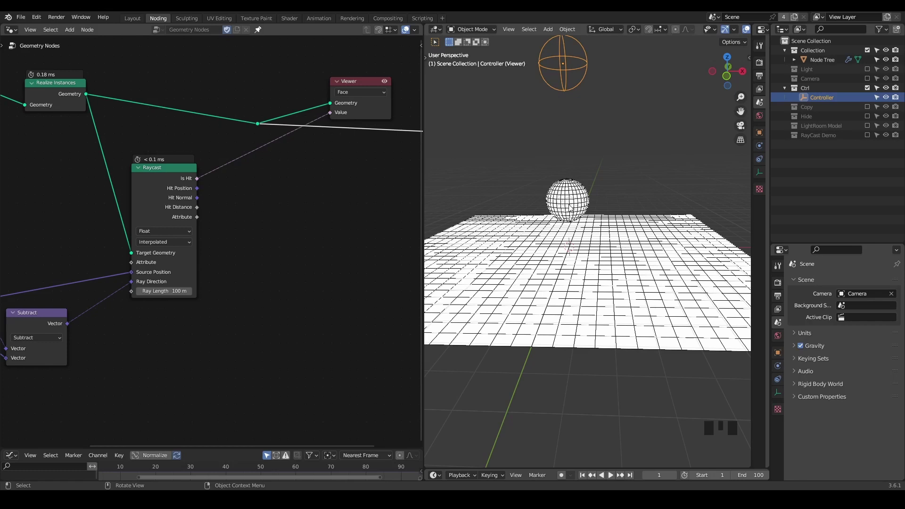
key(d)
key(d)
key(d)
drag(543, 236, 548, 234)
key(d)
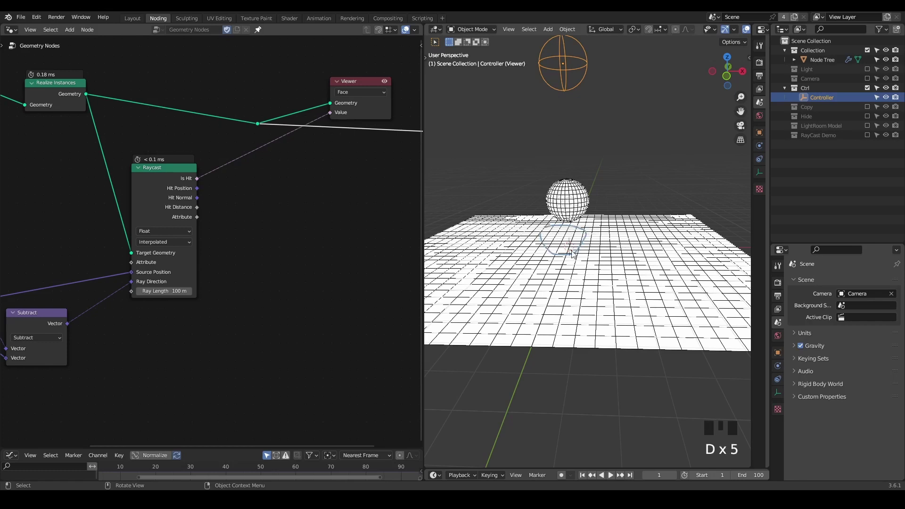
Step: Remove the Viewer node so the plane and sphere show plain grey again
key(d)
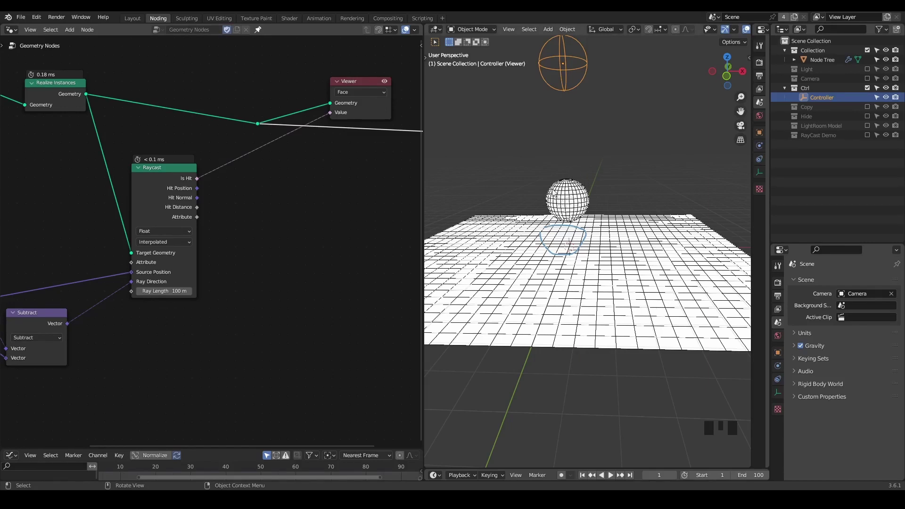
click(395, 66)
key(ctrl+x)
Step: Add a Distance node measuring from the Raycast Hit Position to each point's Position
middle_click(219, 197)
scroll(down, 3)
click(240, 178)
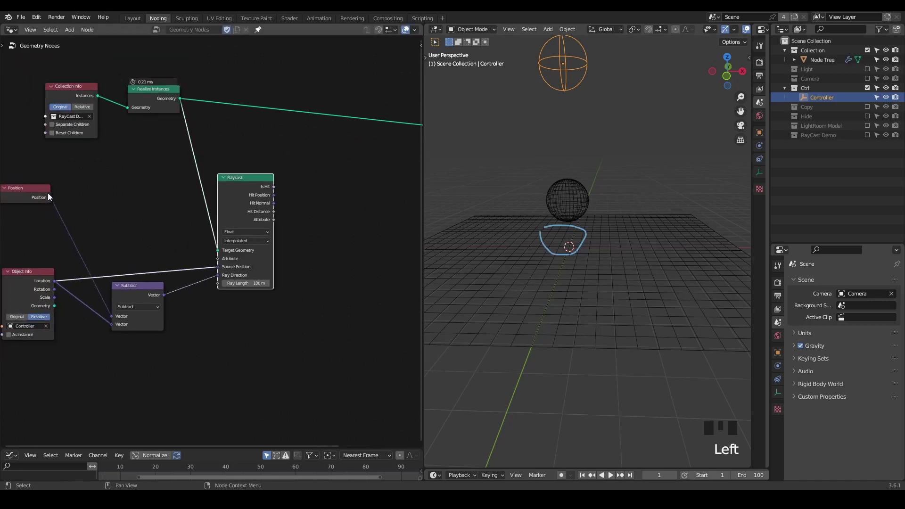
click(54, 200)
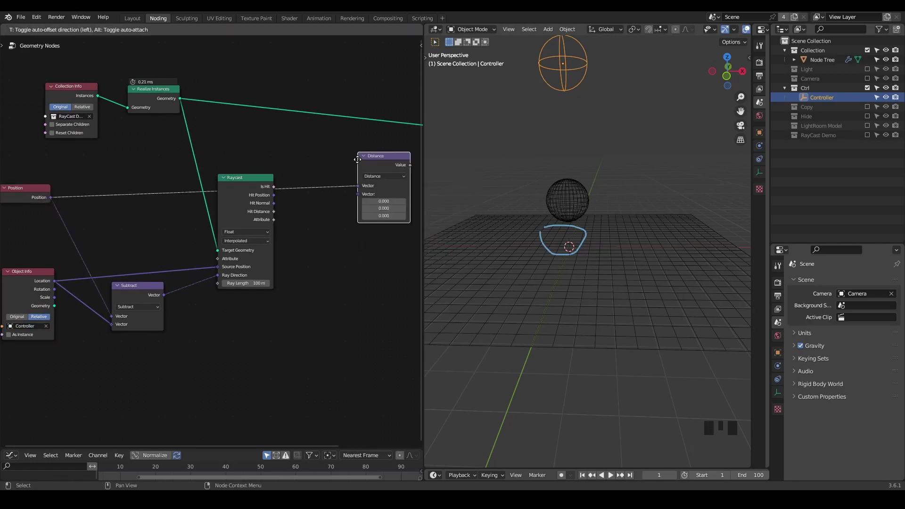
scroll(up, 3)
drag(293, 186, 217, 183)
click(217, 183)
click(236, 205)
click(342, 131)
scroll(down, 3)
drag(304, 169, 272, 190)
Step: Compare the distance with a Less Than node at B 0.010 and preview its Result in a Viewer
click(272, 189)
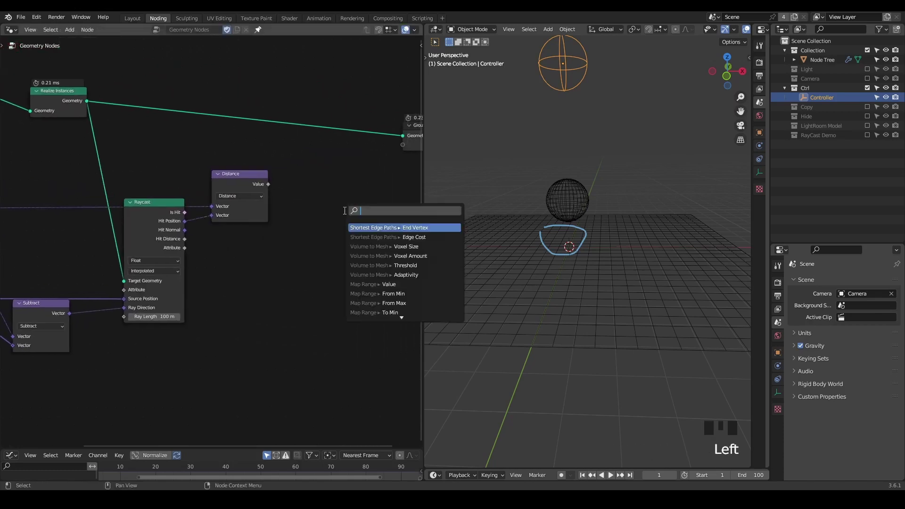
key(s)
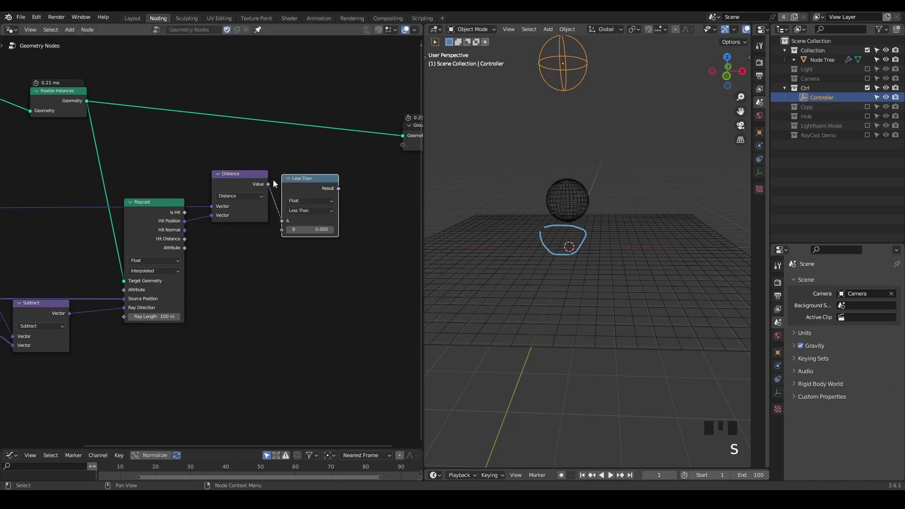
click(79, 97)
click(321, 191)
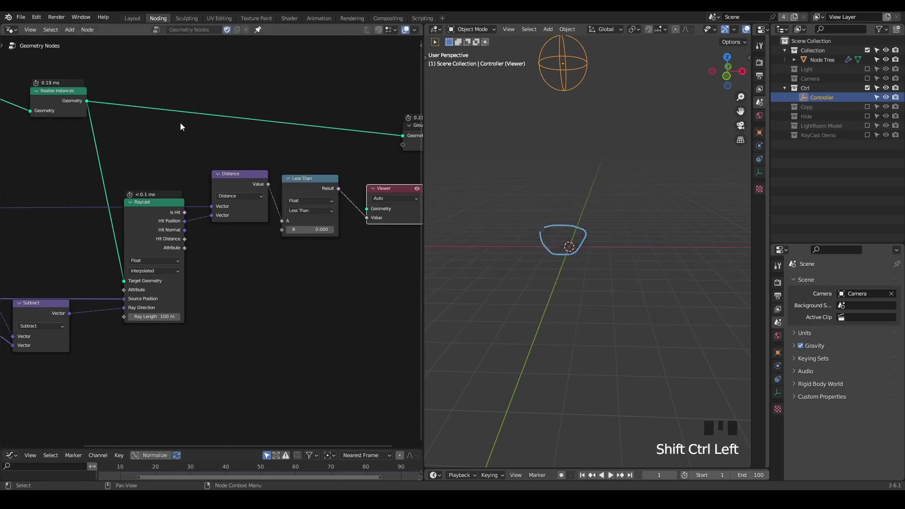
click(77, 102)
click(307, 196)
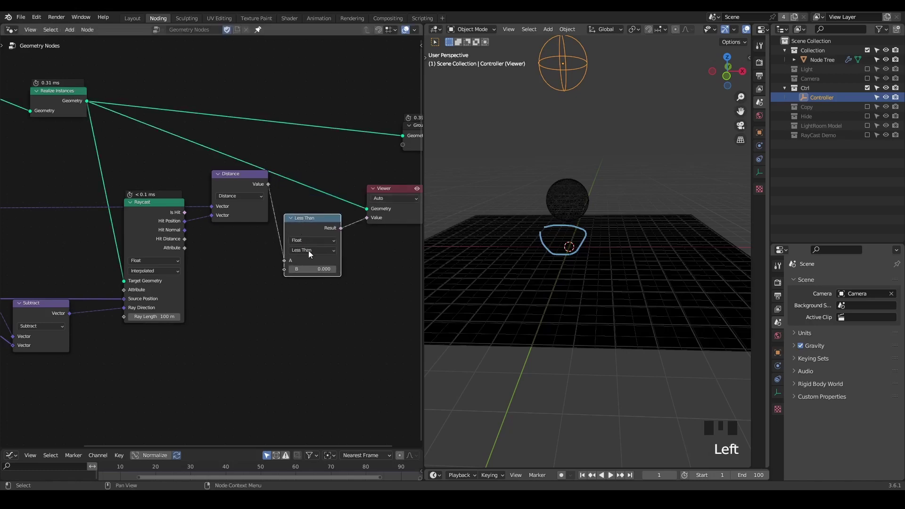
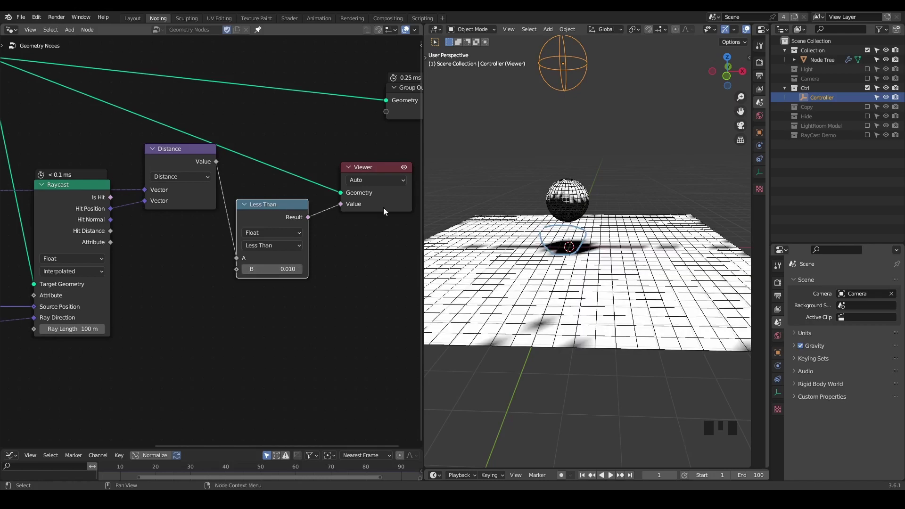
Step: Set the Viewer domain to Face so the comparison shows per floor face
drag(607, 218, 610, 231)
scroll(down, 3)
middle_click(593, 233)
key(alt+z)
scroll(up, 3)
drag(592, 229, 593, 244)
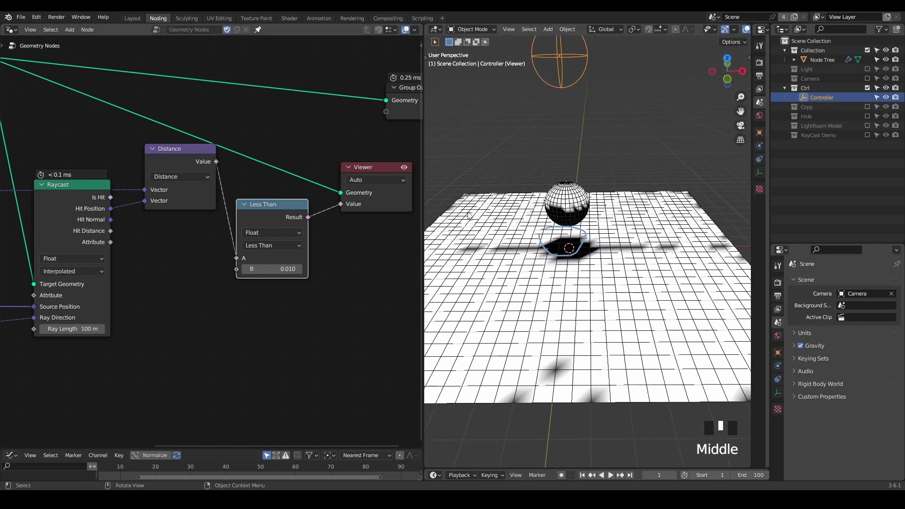
drag(357, 189, 333, 179)
drag(334, 180, 342, 169)
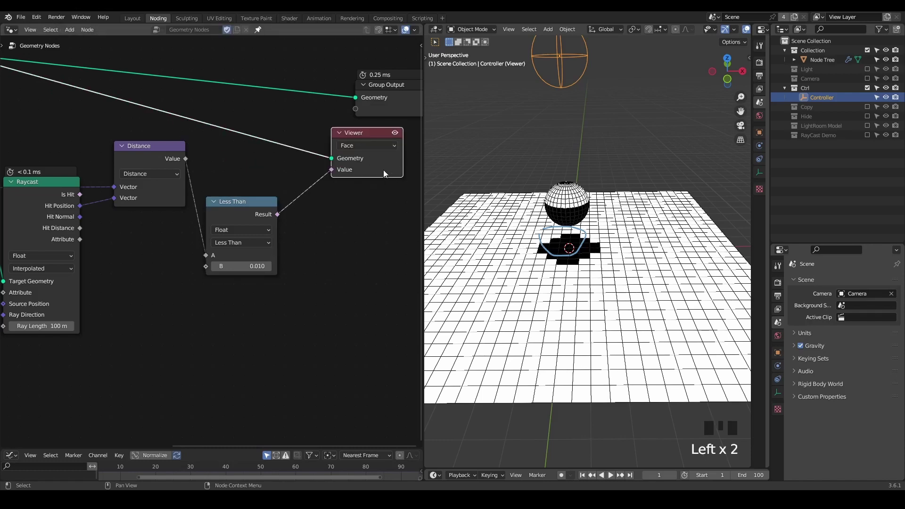
Step: Move the Controller empty upward then sideways, shifting the black shadow across the floor
drag(582, 233, 582, 261)
drag(583, 264, 581, 221)
scroll(down, 3)
key(g)
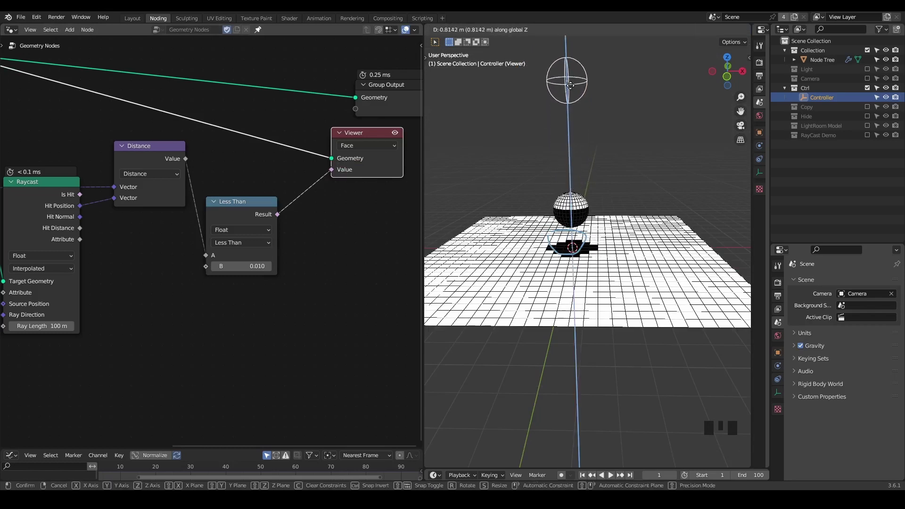
key(g)
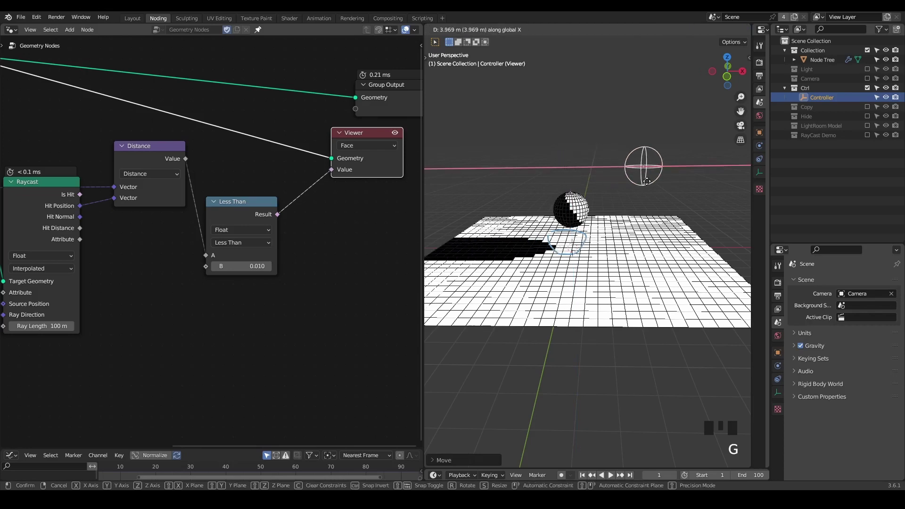
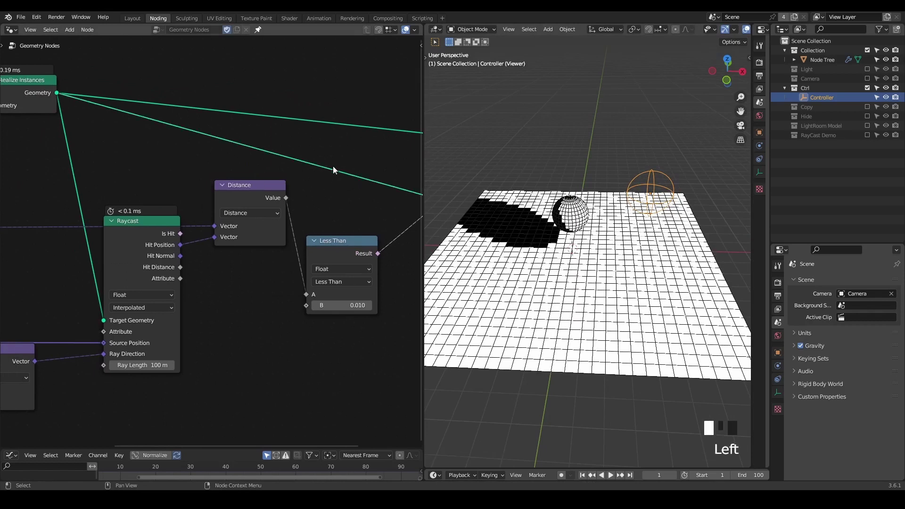
Step: Insert a level-1 Subdivision Surface node on the Realize Instances link to refine the floor
key(g)
click(222, 209)
key(ctrl+a)
key(Down)
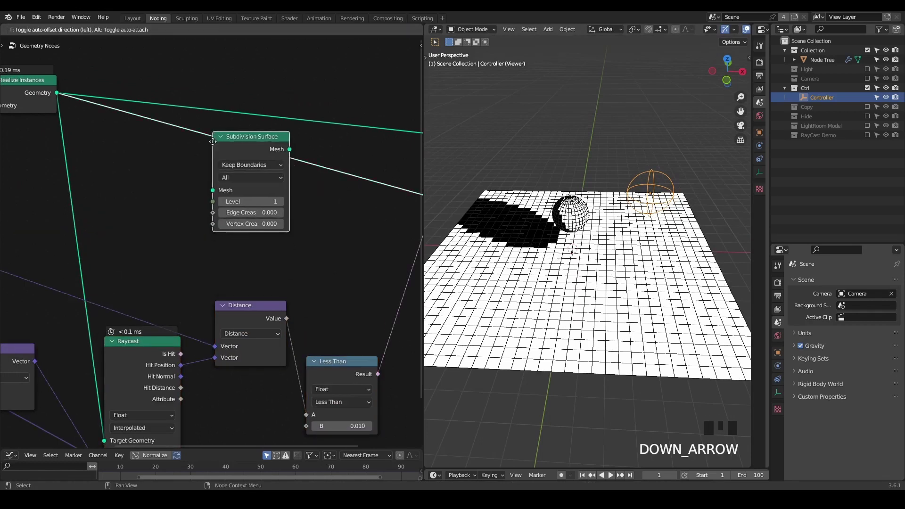
drag(537, 251, 547, 144)
Step: Save the blend file and reveal the LightRoom Model collection with its room walls and boxes
key(ctrl+shift+alt+w)
key(ctrl+shift+alt+q)
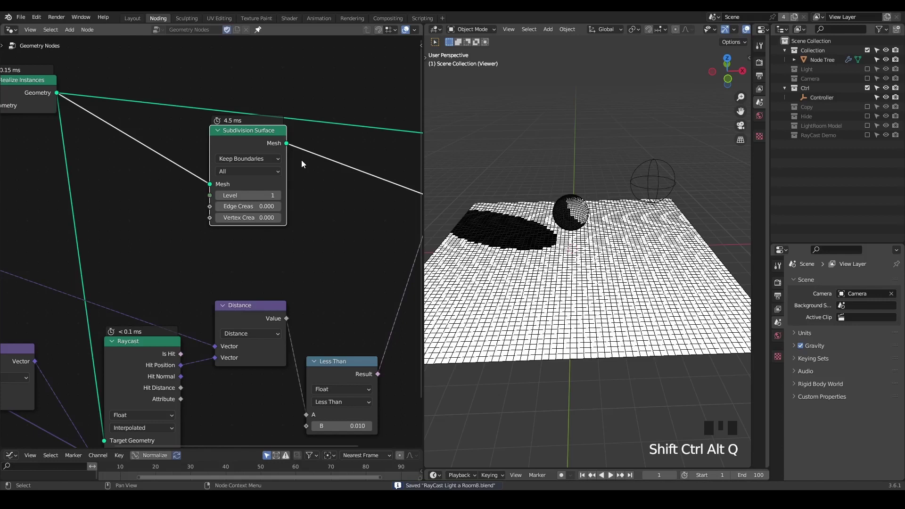
drag(301, 161, 134, 294)
click(134, 294)
drag(147, 227, 190, 218)
scroll(up, 3)
Step: Bring the LightRoom Model collection into the node tree and feed it into Realize Instances
middle_click(157, 187)
scroll(up, 3)
scroll(up, 3)
click(870, 130)
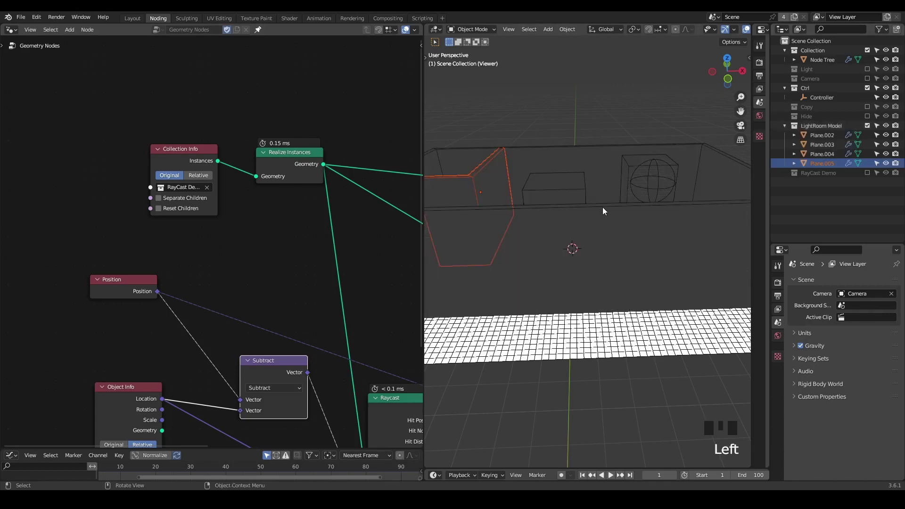
scroll(down, 3)
drag(573, 201, 823, 129)
click(823, 129)
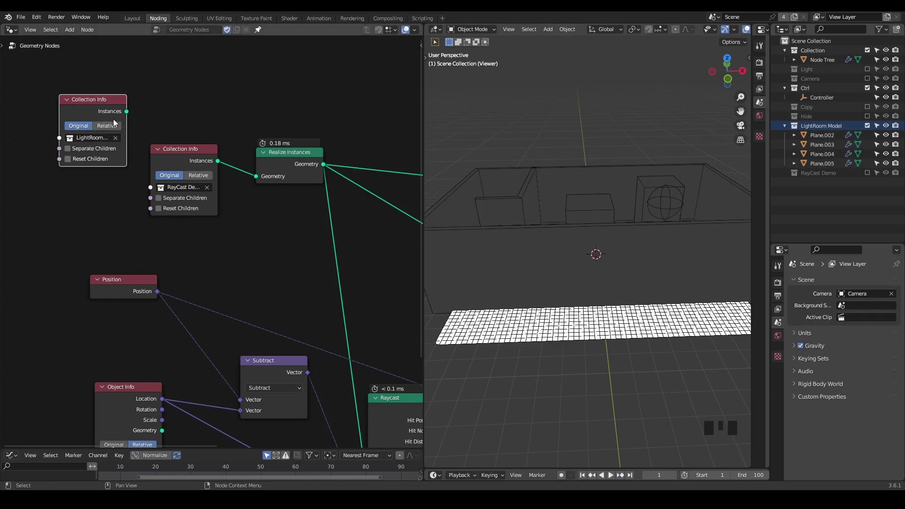
click(141, 114)
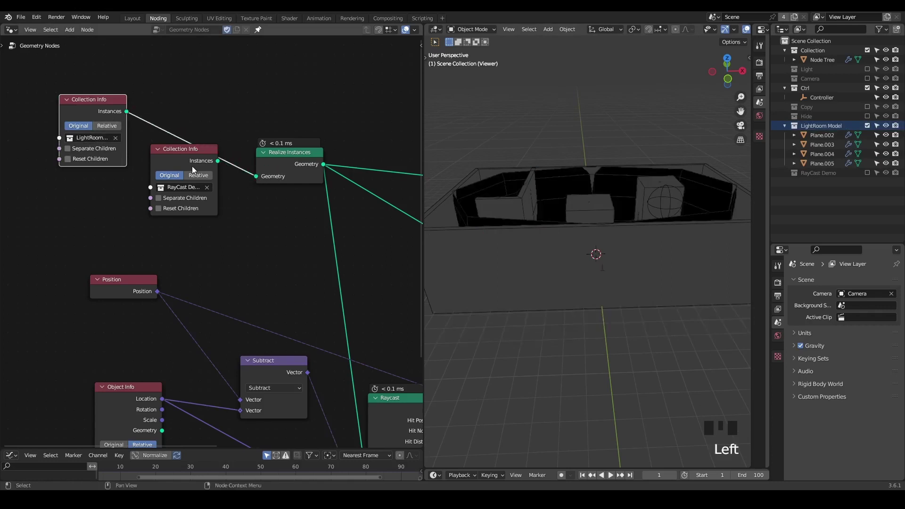
Step: Detach the RayCast Demo node, add Subdivision Surface after Realize Instances, and hide LightRoom Model
click(182, 163)
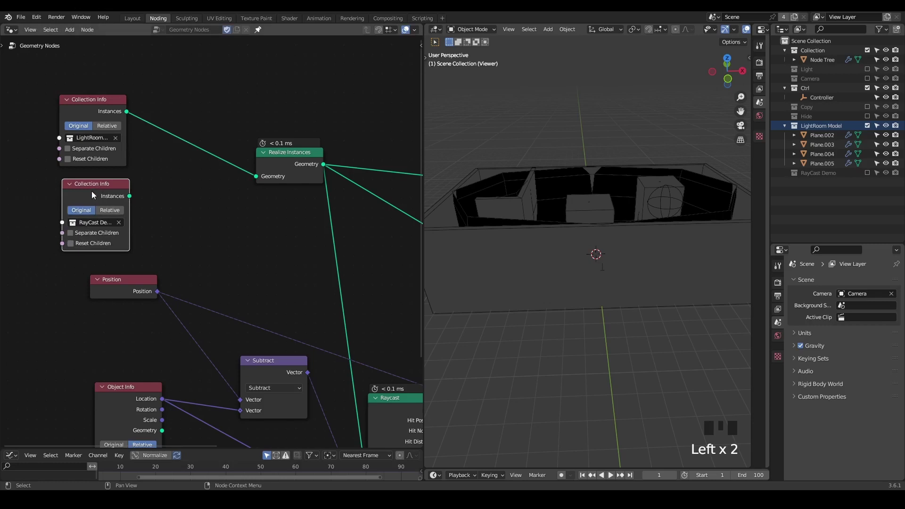
click(873, 126)
drag(609, 204, 592, 215)
click(592, 215)
drag(602, 257, 297, 182)
click(298, 181)
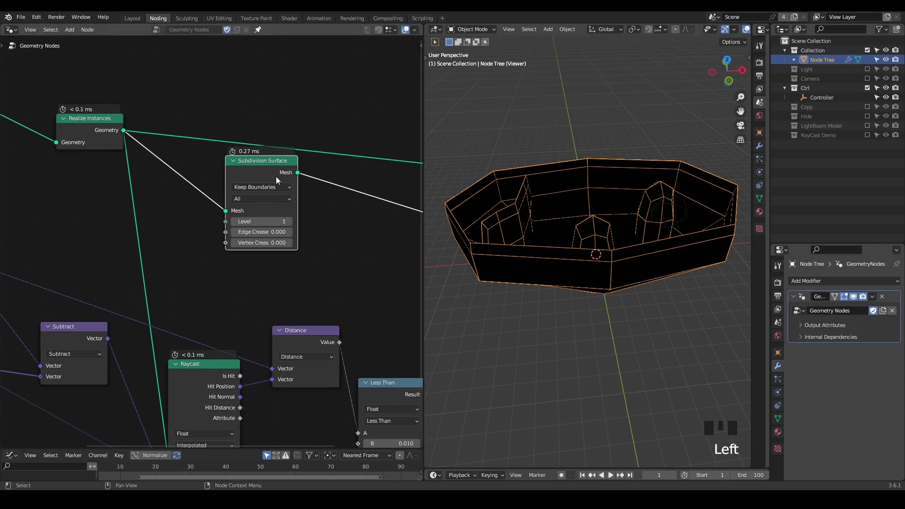
Step: Swap the subdivision node for Subdivide Mesh and delete the RayCast Demo collection node
middle_click(291, 203)
scroll(down, 3)
key(ctrl+x)
drag(215, 216, 266, 226)
scroll(down, 3)
middle_click(140, 185)
key(ctrl+a)
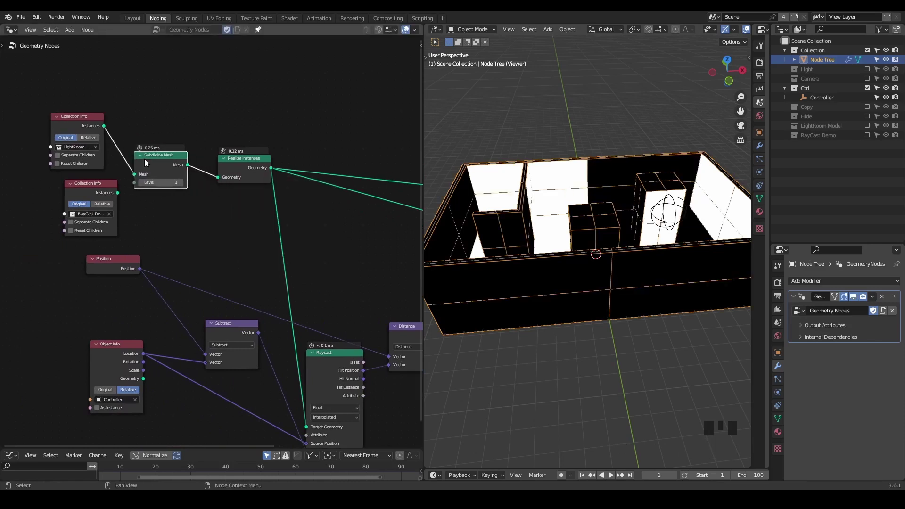
click(92, 199)
key(x)
Step: Raise the Subdivide Mesh level to 5 and switch the room preview to solid shading
drag(539, 289, 539, 217)
scroll(up, 3)
scroll(down, 3)
drag(187, 187, 573, 147)
scroll(up, 3)
drag(605, 201, 69, 124)
click(69, 123)
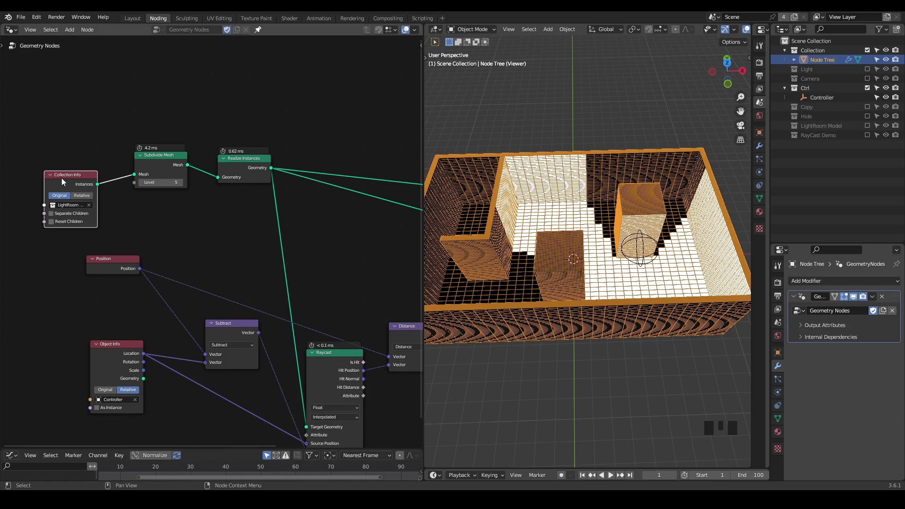
key(z)
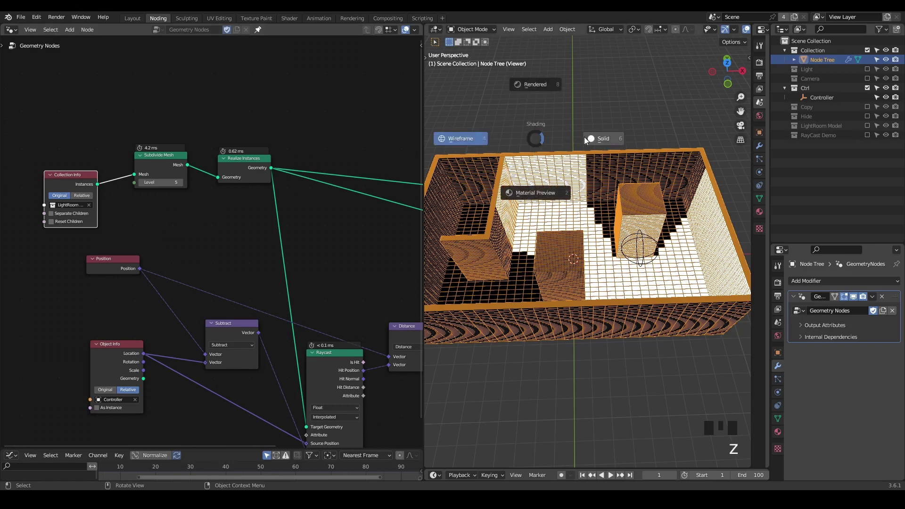
drag(553, 224, 647, 259)
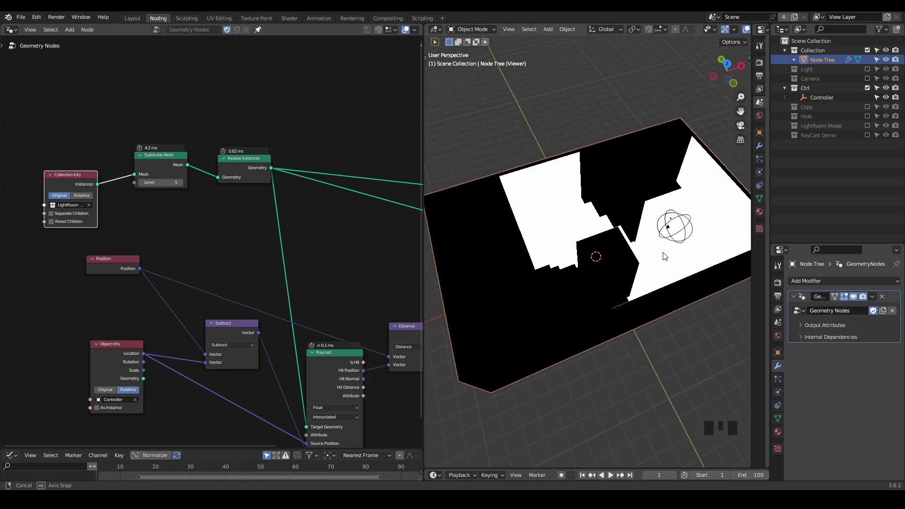
Step: Move the light Controller empty inside the room, revealing a lit white patch amid shadow
click(682, 244)
key(g)
key(g)
drag(536, 278, 566, 276)
key(z)
drag(568, 353, 591, 321)
scroll(up, 3)
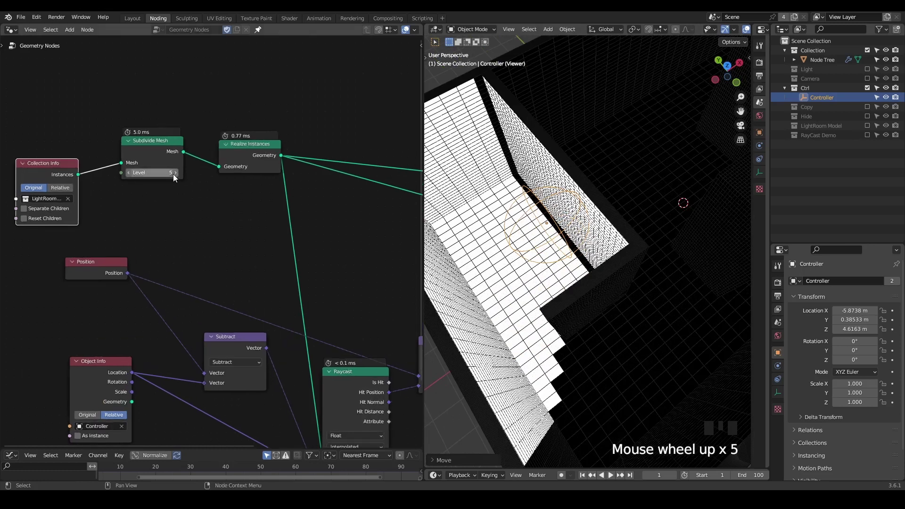
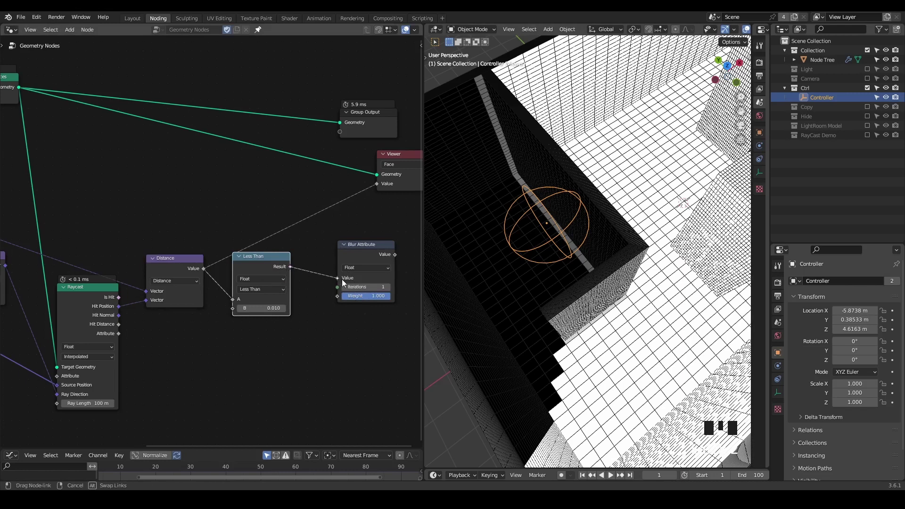
Step: Wire a Blur Attribute node between the Less Than result and the Viewer Value input
click(377, 248)
click(337, 239)
scroll(down, 3)
drag(596, 290, 548, 308)
scroll(up, 3)
Step: Sketch an annotation arrow and orbit the room to inspect the shadow edges
key(d)
key(d)
key(d)
click(521, 320)
key(d)
key(d)
key(d)
drag(361, 279, 613, 210)
key(z)
drag(653, 257, 637, 240)
scroll(down, 3)
drag(602, 248, 258, 266)
click(258, 266)
drag(344, 222, 273, 120)
click(273, 120)
click(309, 158)
Step: Raise the Blur Attribute iterations to 7 for soft gradient shadow edges
drag(600, 286, 596, 145)
key(d)
click(593, 147)
key(d)
drag(627, 145, 624, 169)
key(d)
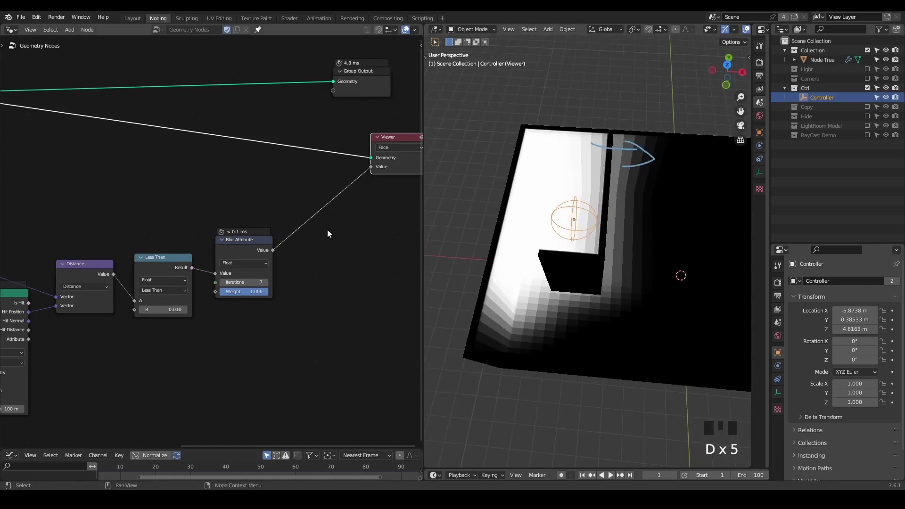
Step: Insert a Math Subtract node at 0.270 between Blur Attribute and the Viewer, shrinking the lit area
drag(327, 231, 645, 160)
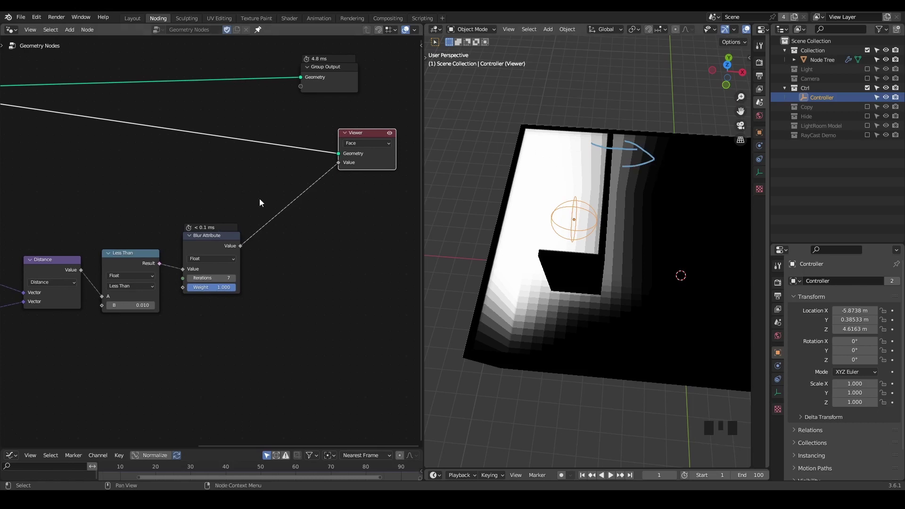
key(ctrl+a)
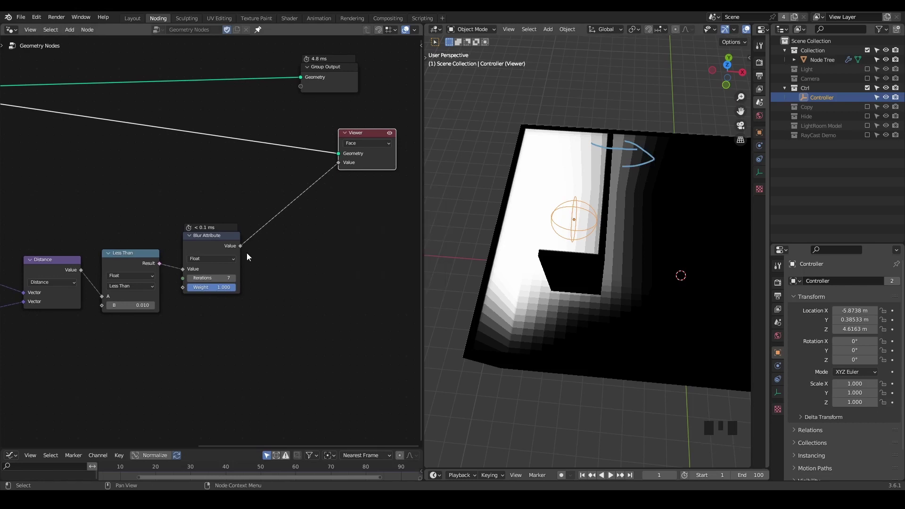
drag(240, 253, 263, 255)
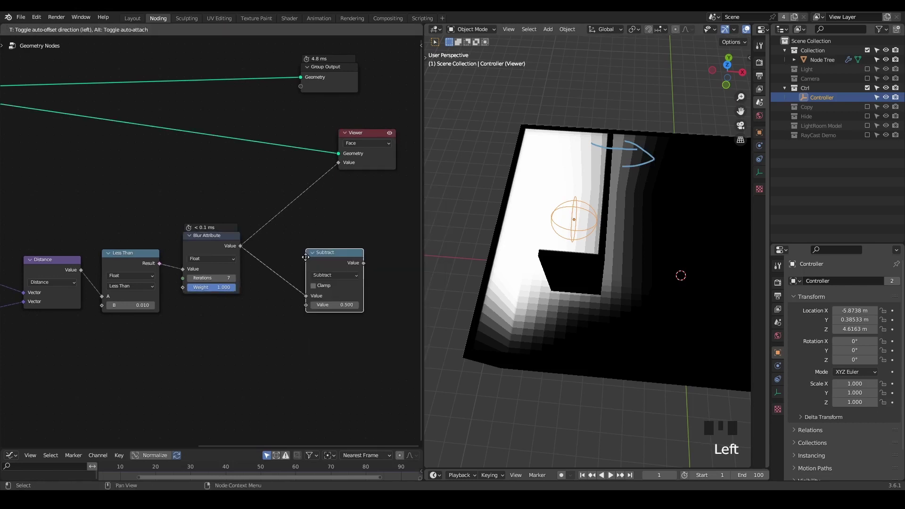
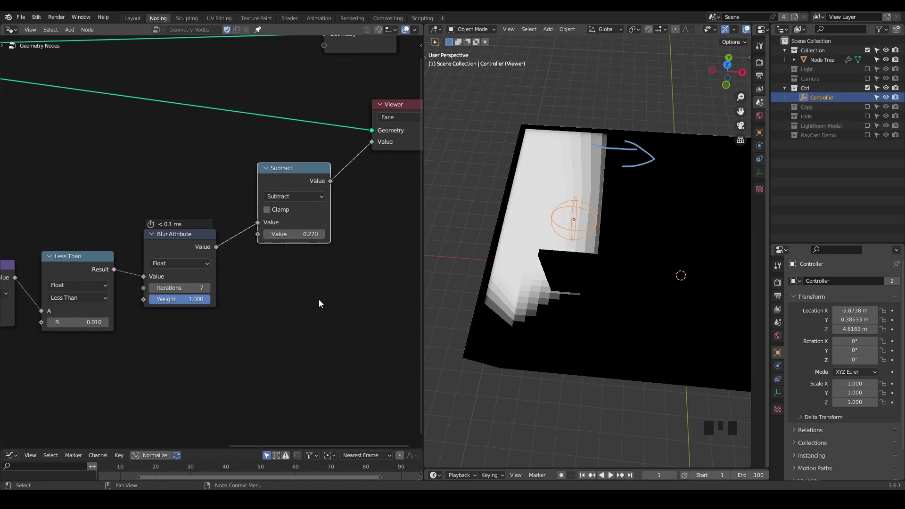
scroll(down, 3)
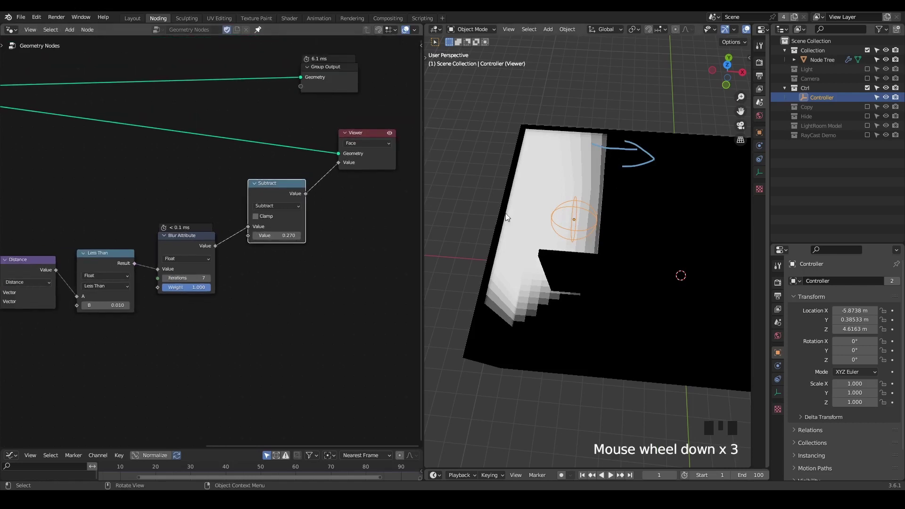
Step: Evaluate the Viewer light preview on the Point domain so the room shades smoothly
drag(536, 276, 488, 249)
key(d)
click(487, 250)
key(d)
key(d)
key(d)
key(d)
drag(359, 149, 564, 244)
drag(564, 244, 446, 153)
Step: Move the Controller empty lower and further along the room, constrained on Z
key(g)
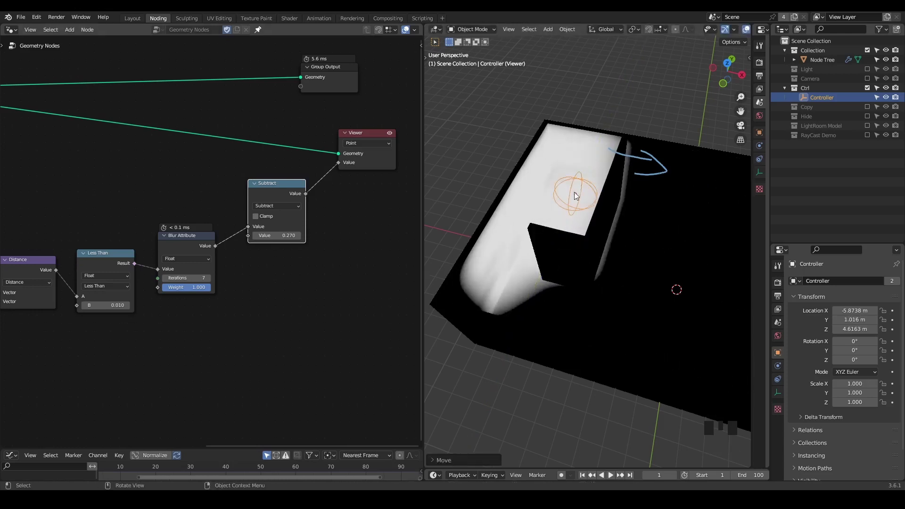
drag(589, 260, 592, 173)
key(g)
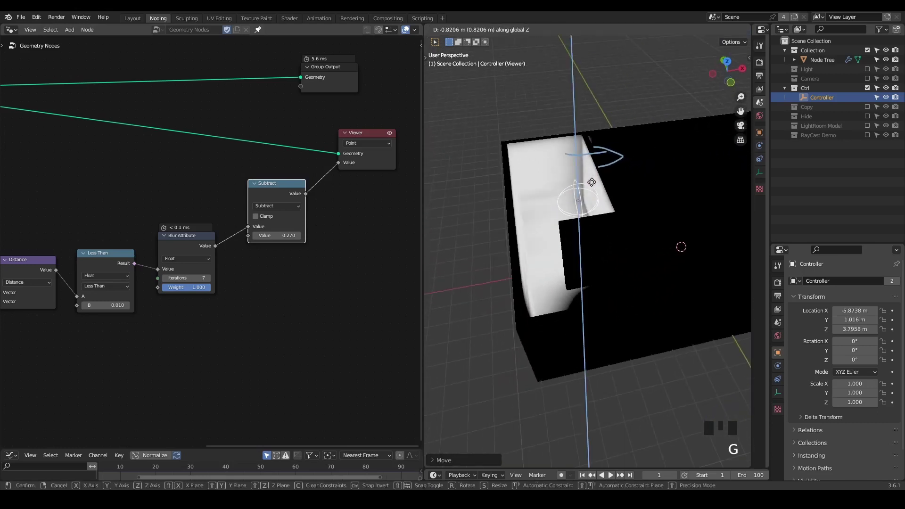
scroll(down, 3)
drag(669, 275, 606, 217)
key(g)
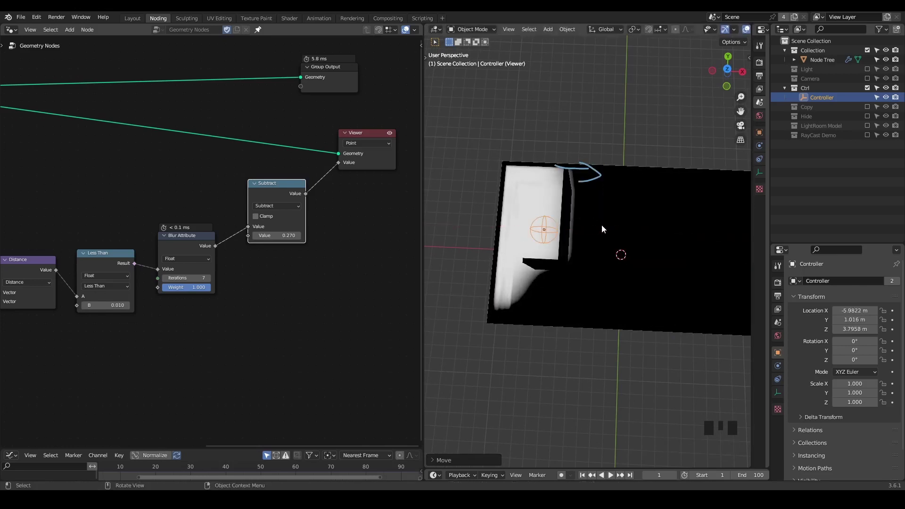
drag(595, 294, 567, 224)
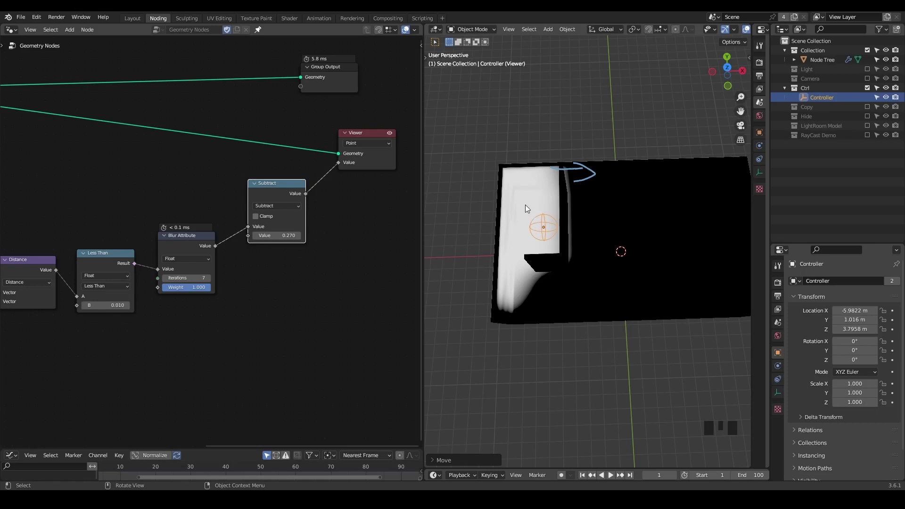
key(ctrl+shift+alt+q)
Step: Add a Simulation Zone onto the geometry link after Realize Instances
drag(94, 170, 133, 95)
right_click(133, 95)
key(g)
key(ctrl+a)
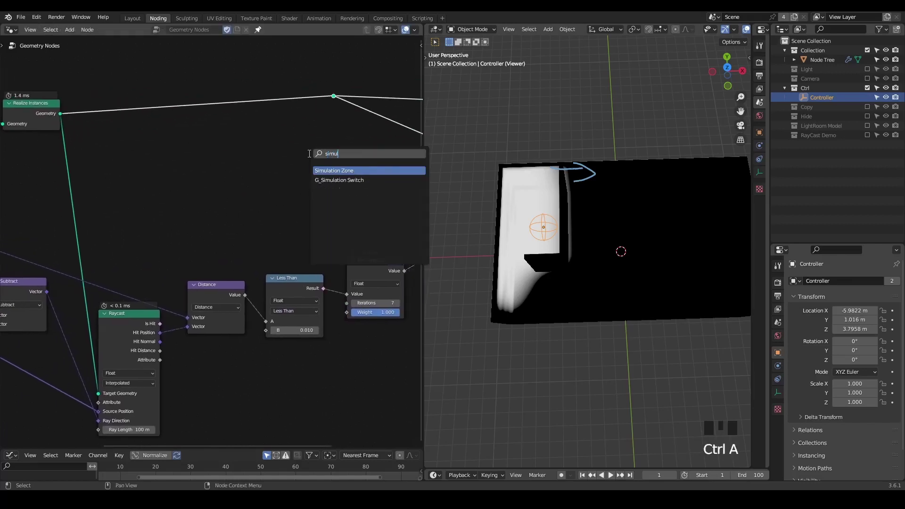
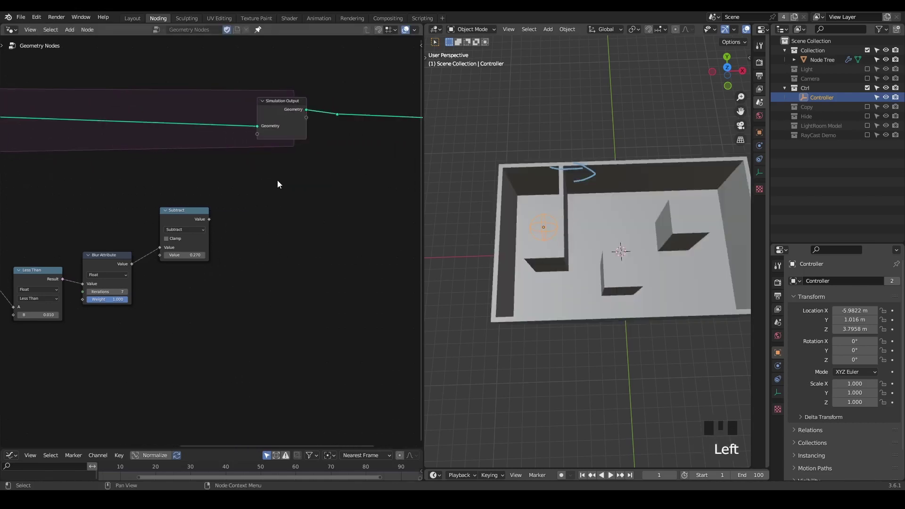
drag(355, 100, 347, 112)
key(ctrl+x)
click(279, 112)
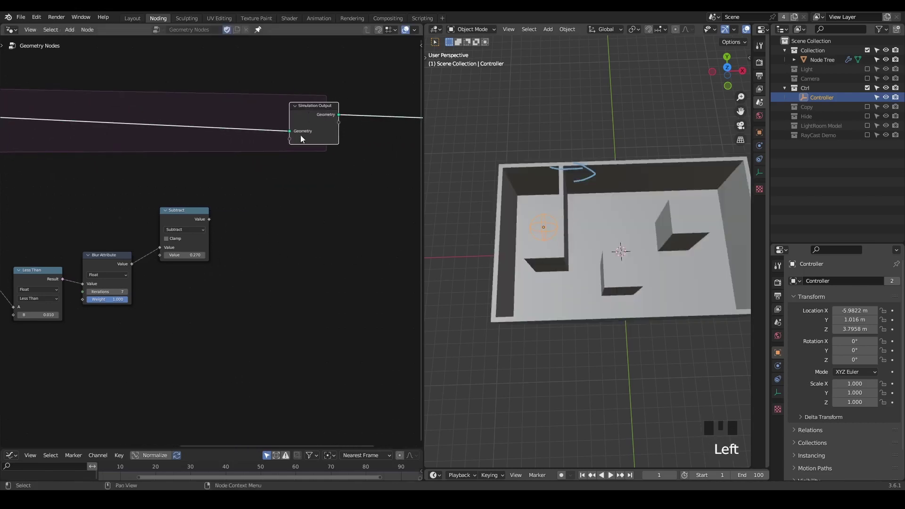
Step: Feed the subtracted light value into the Simulation Zone's Value socket
scroll(up, 3)
drag(274, 189, 214, 243)
drag(215, 243, 242, 212)
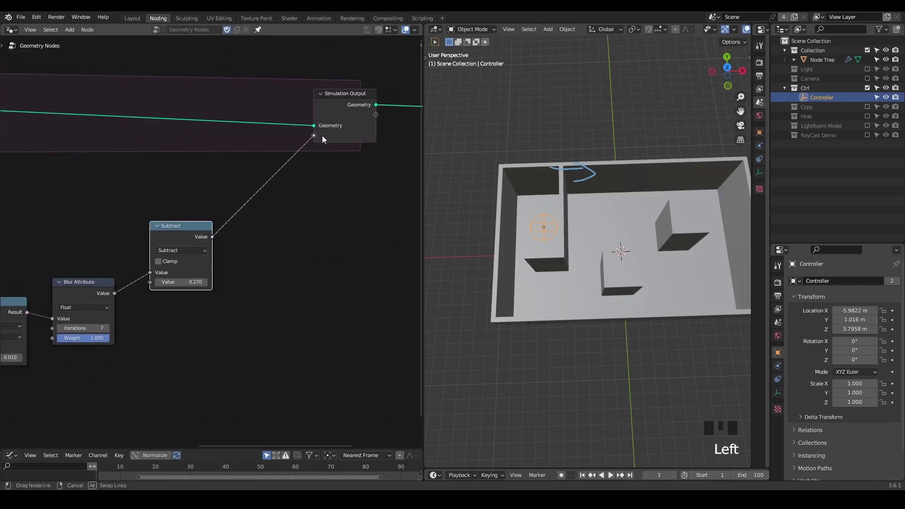
drag(349, 231, 207, 227)
scroll(down, 3)
click(308, 162)
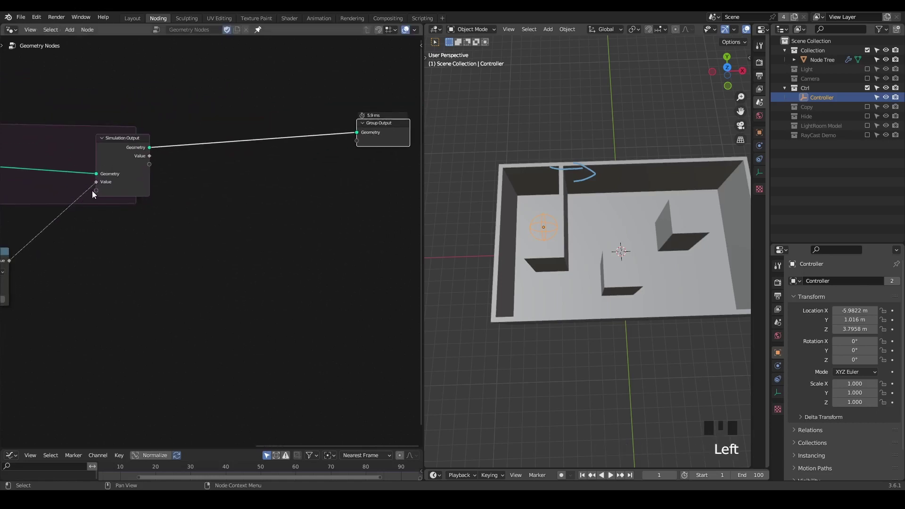
Step: Add a Store Named Attribute node after Simulation Output, fed by its geometry and value
drag(89, 212, 276, 147)
key(ctrl+a)
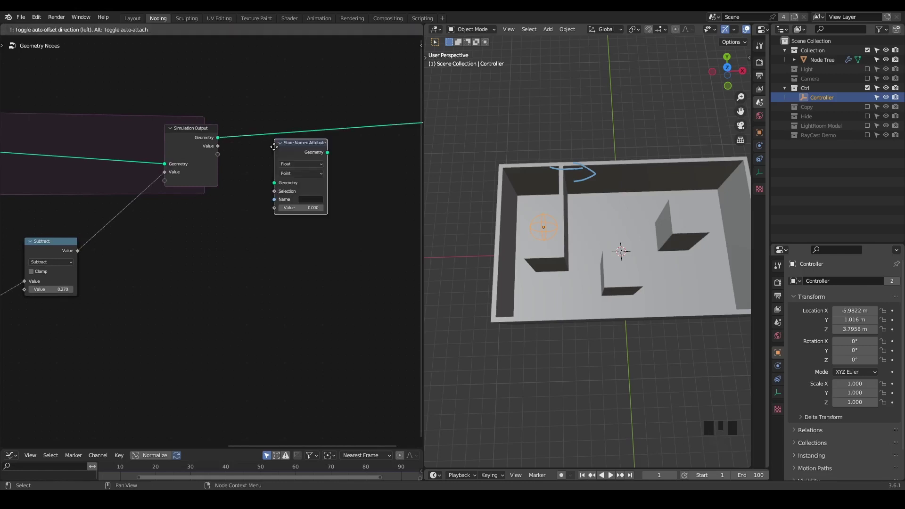
scroll(up, 3)
drag(217, 115, 247, 126)
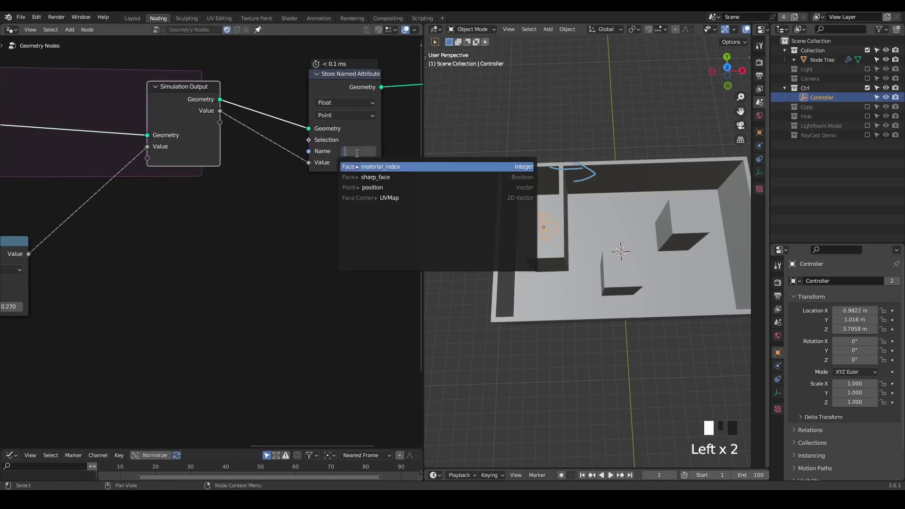
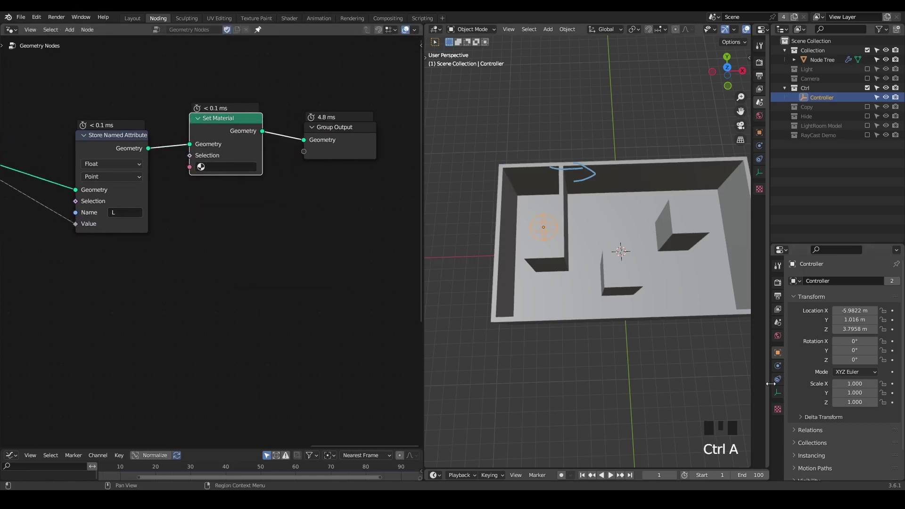
Step: Select the Node Tree object before adding the Set Material node and emission material
click(564, 189)
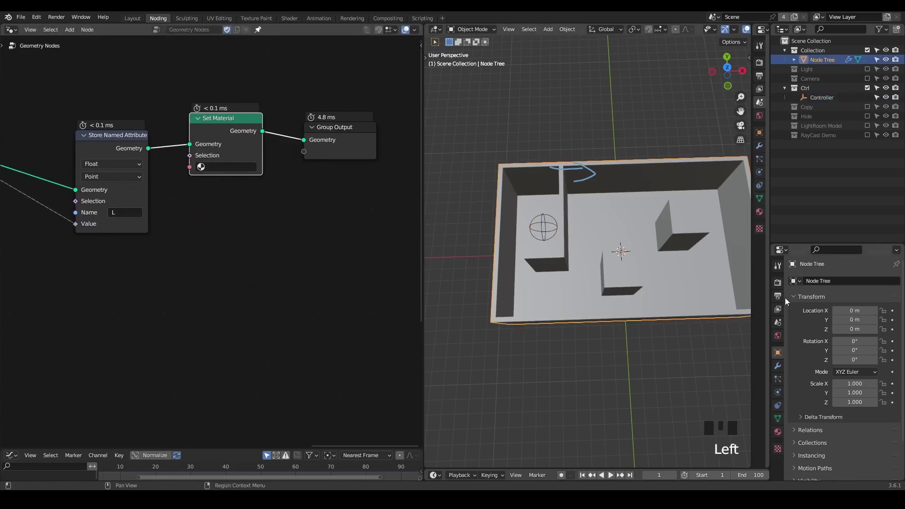
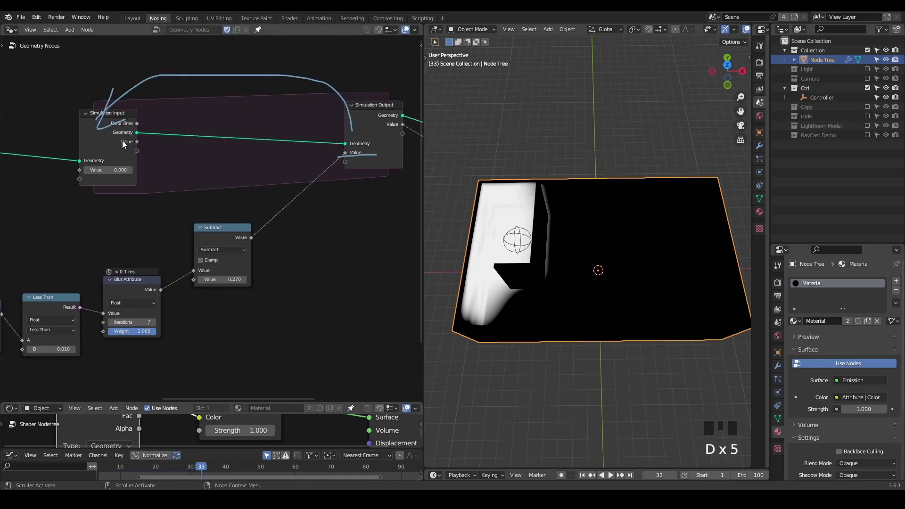
Step: Insert a Math Add node on the value link before Simulation Output
key(d)
drag(112, 157, 156, 157)
key(d)
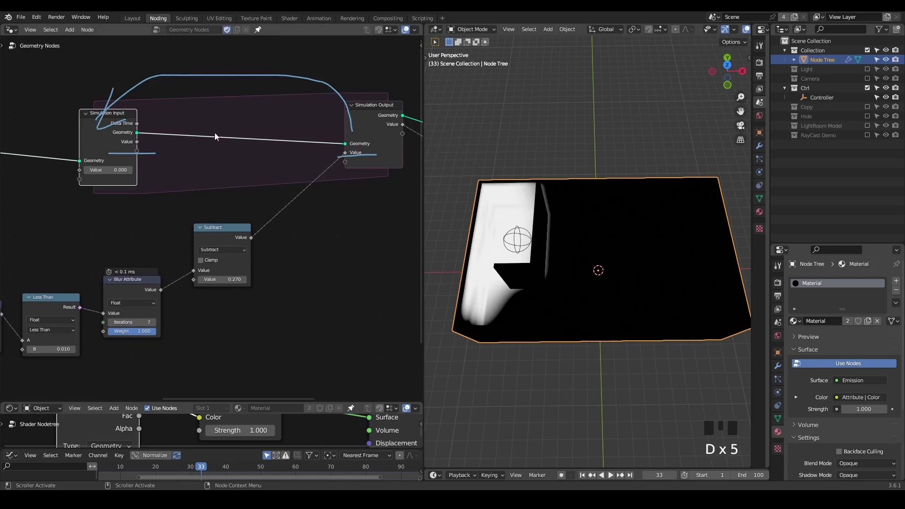
key(n)
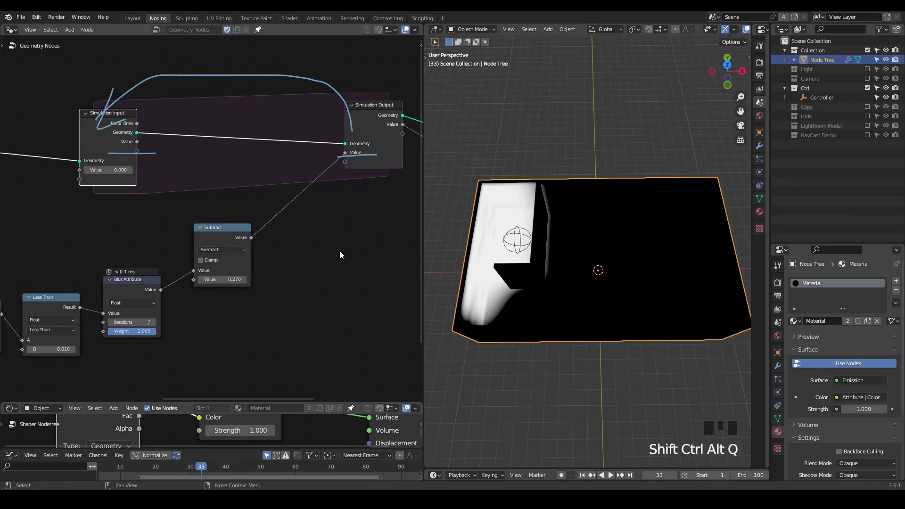
drag(342, 254, 285, 166)
key(d)
drag(221, 75, 53, 201)
key(d)
click(107, 153)
key(d)
click(295, 171)
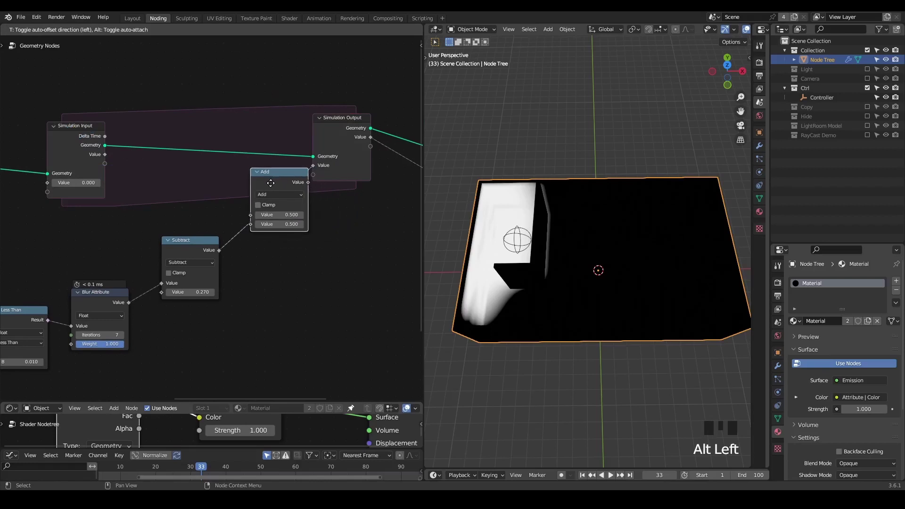
click(223, 218)
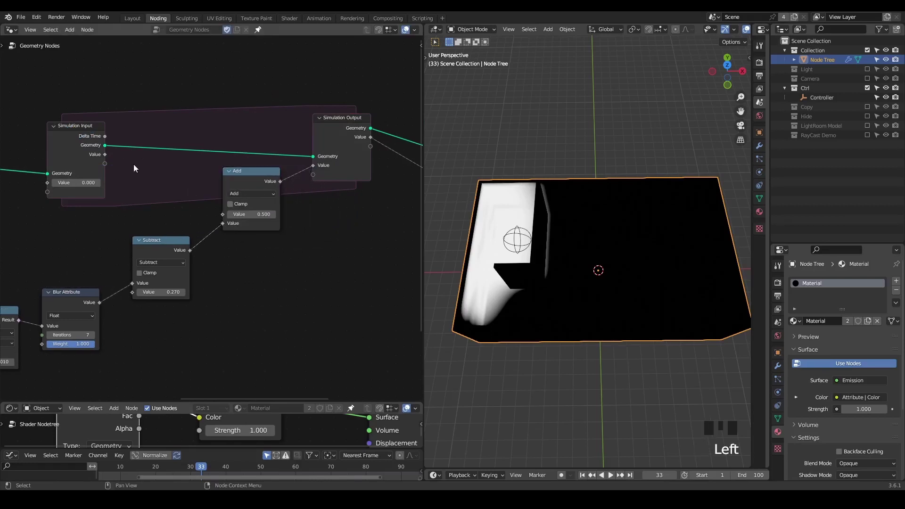
click(107, 159)
Step: Link the Simulation Input's previous value into Add and play back the accumulation
middle_click(382, 260)
scroll(down, 3)
key(shift+space)
drag(504, 263, 502, 283)
key(space)
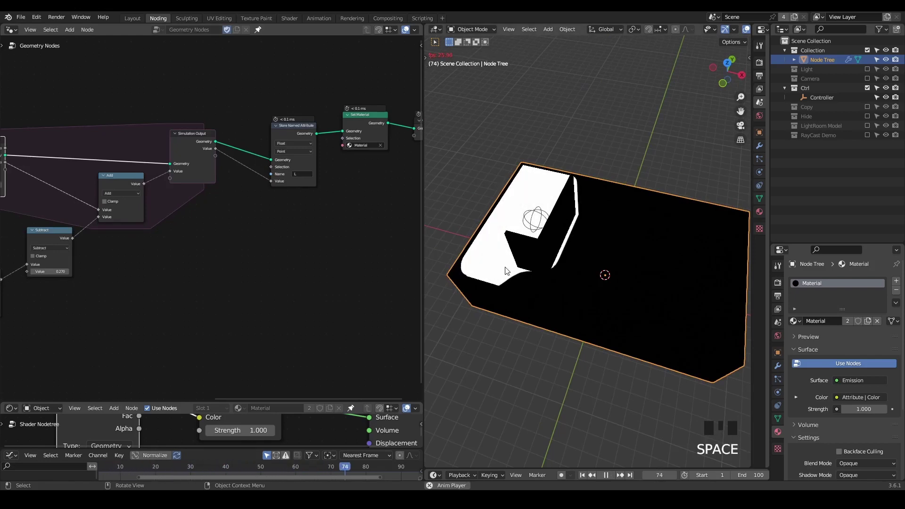
key(space)
Step: Enable Bloom in render settings and replay so the floor glow builds up, then rewind to frame 1
click(779, 290)
click(804, 363)
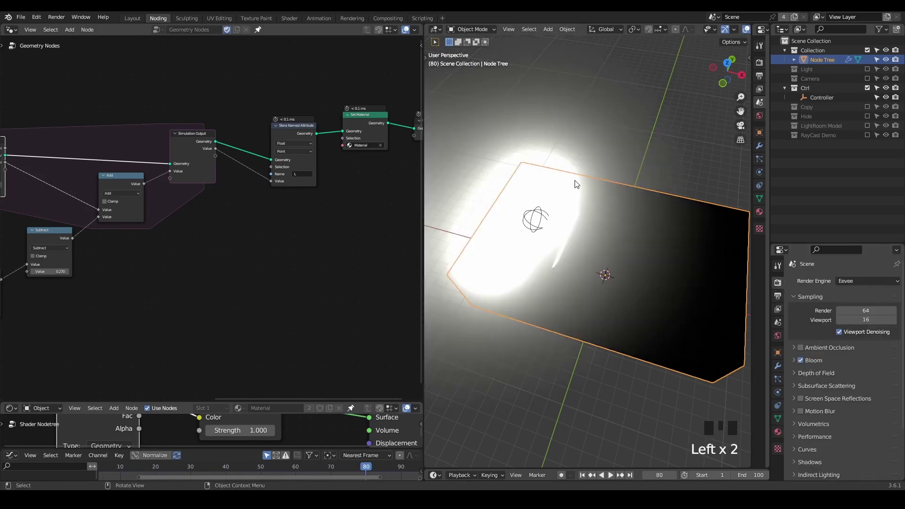
key(shift+space)
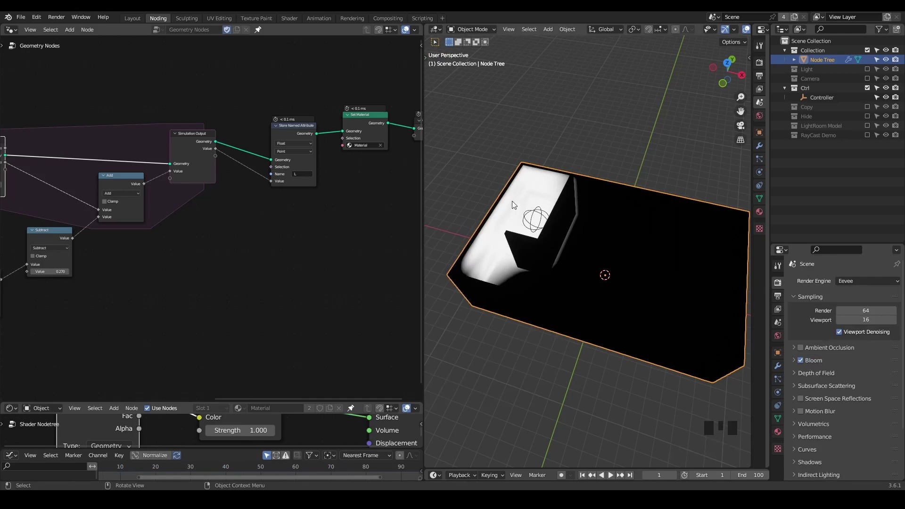
key(space)
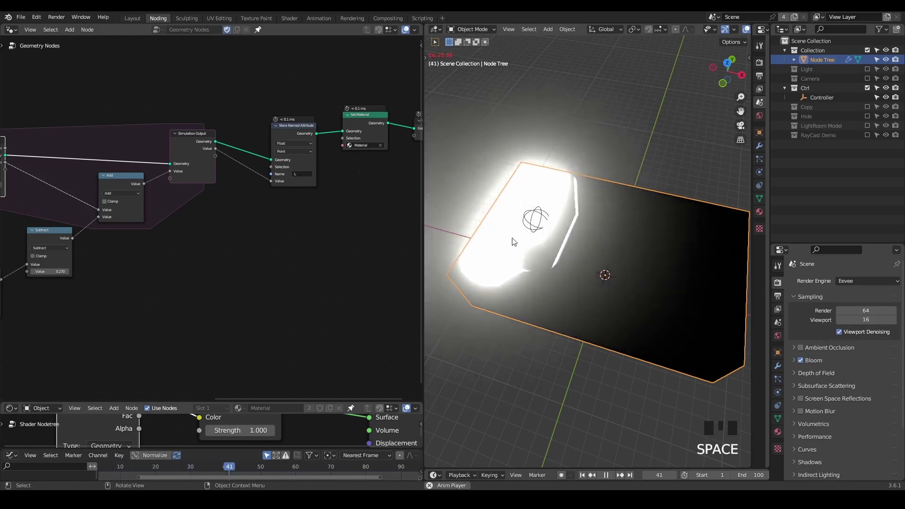
key(space)
drag(519, 258, 549, 189)
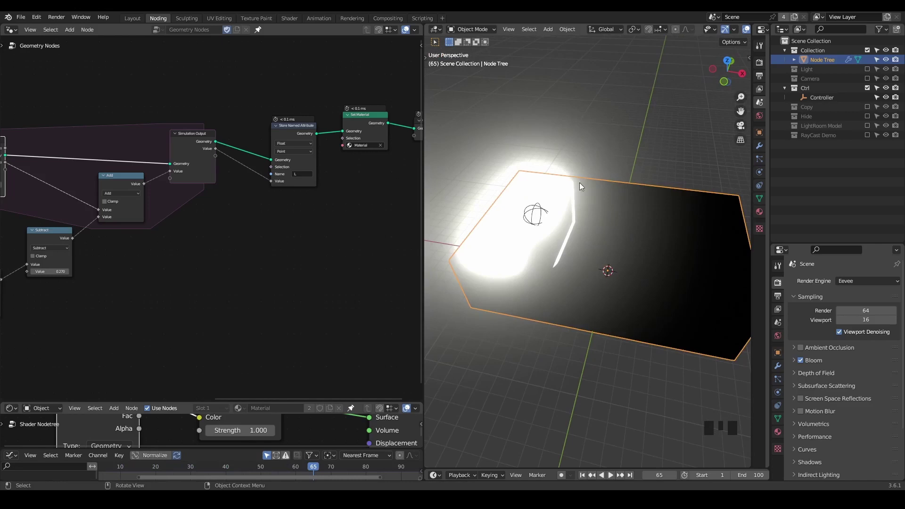
key(shift+space)
middle_click(334, 225)
scroll(down, 3)
click(352, 94)
Step: Insert a Clamp node between Subtract and Add with its maximum set to 0.010
key(g)
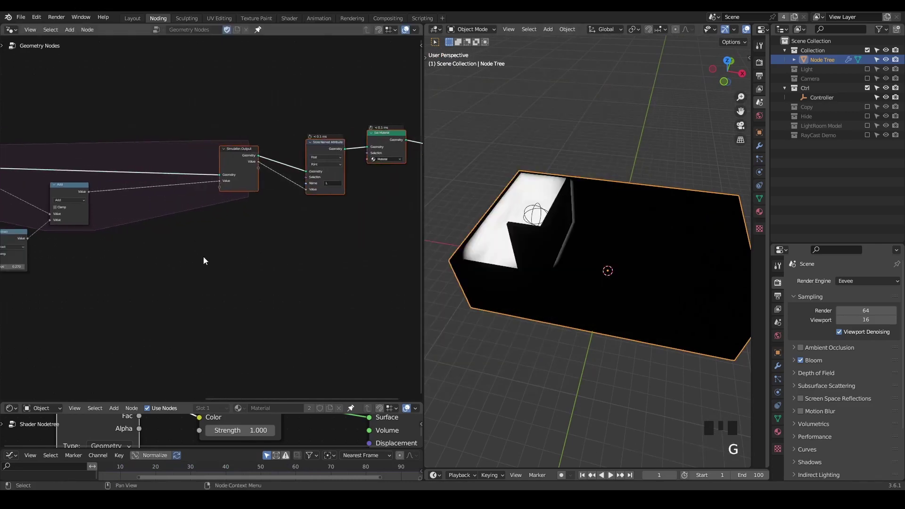
middle_click(189, 271)
scroll(up, 3)
drag(240, 201, 230, 185)
click(230, 186)
click(146, 160)
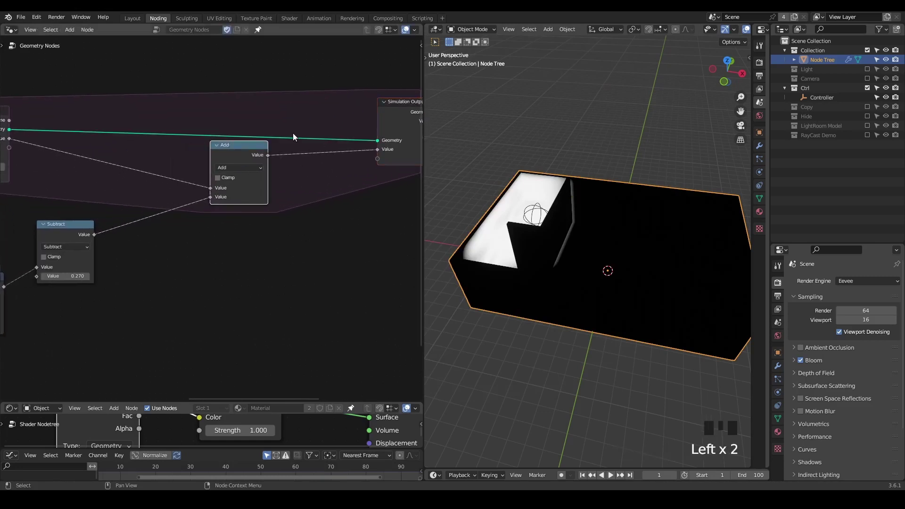
click(241, 156)
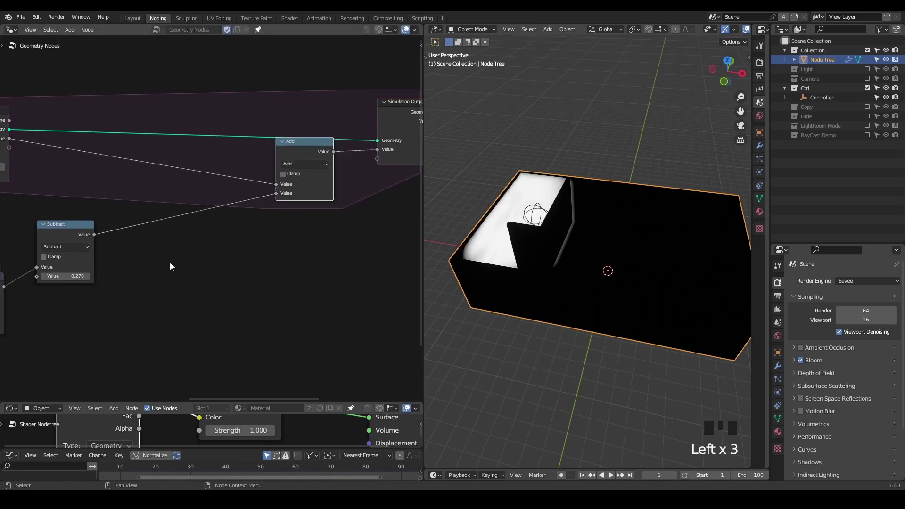
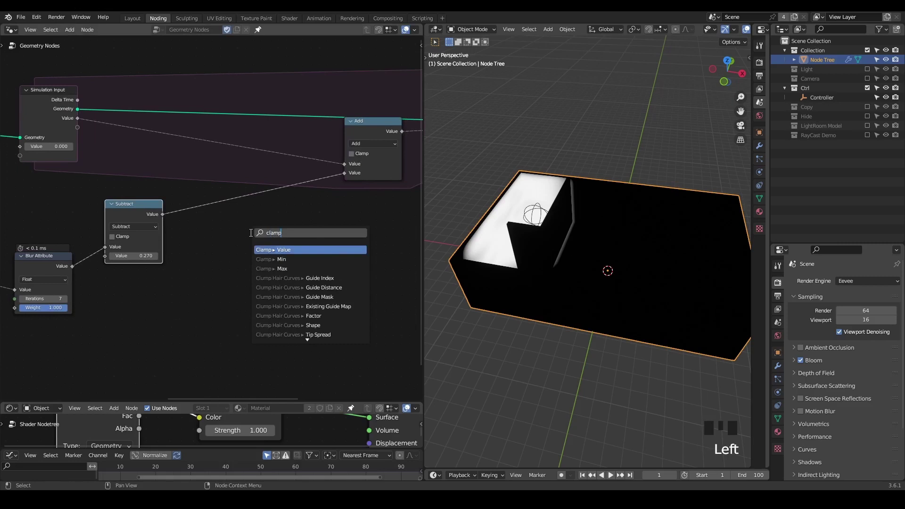
click(277, 242)
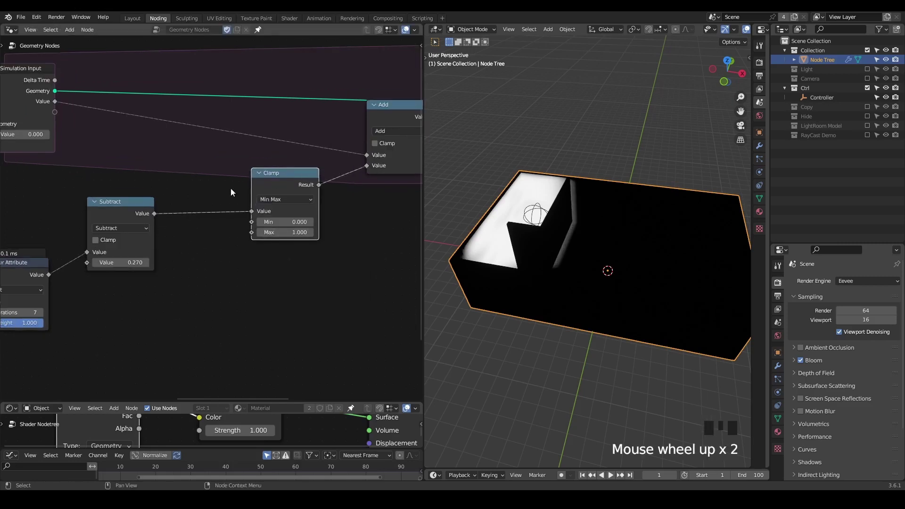
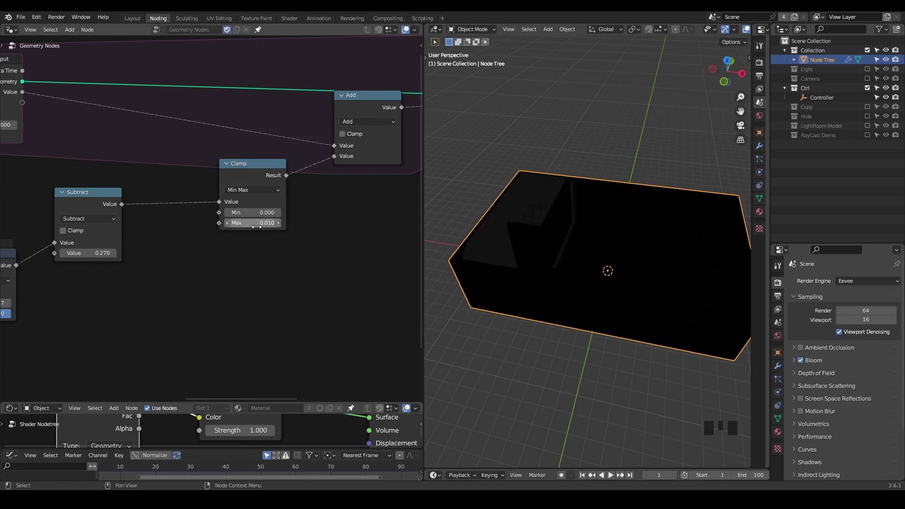
drag(555, 227, 584, 149)
Step: Play back the clamped simulation, then duplicate the Clamp node for the accumulated value
key(shift+space)
key(space)
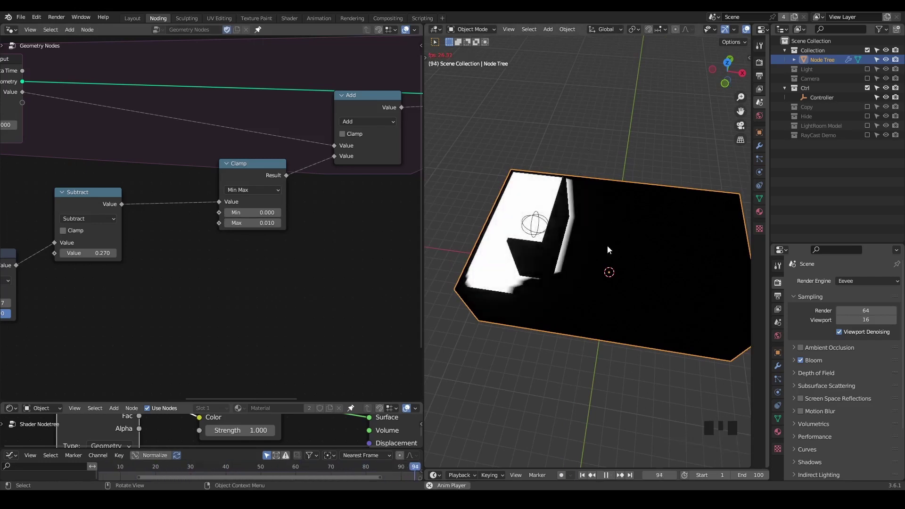
key(space)
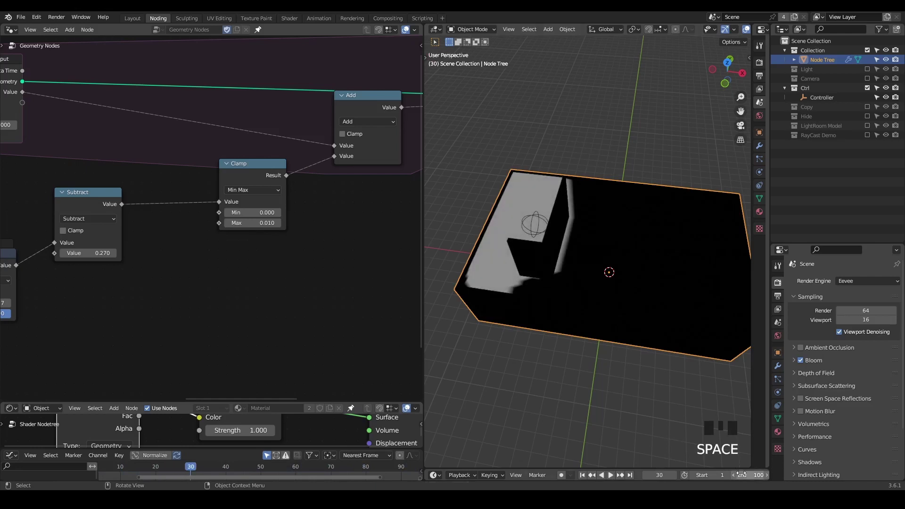
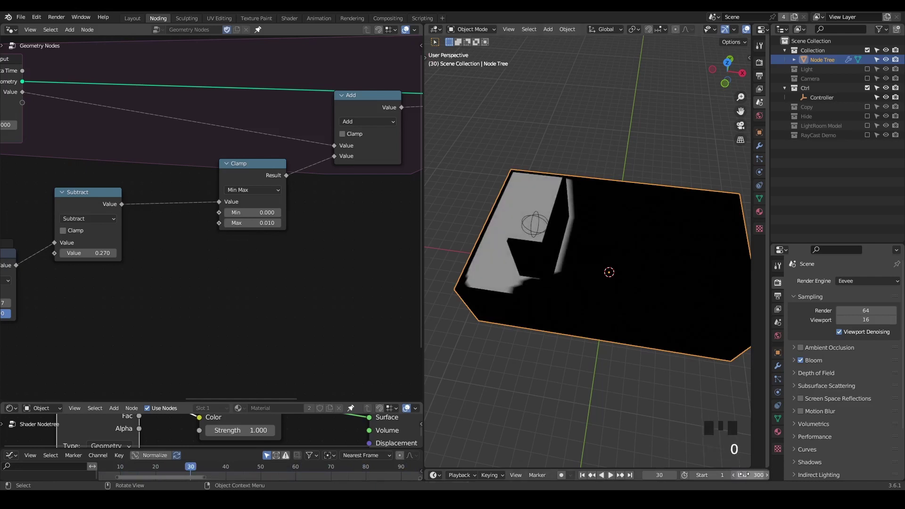
key(shift+space)
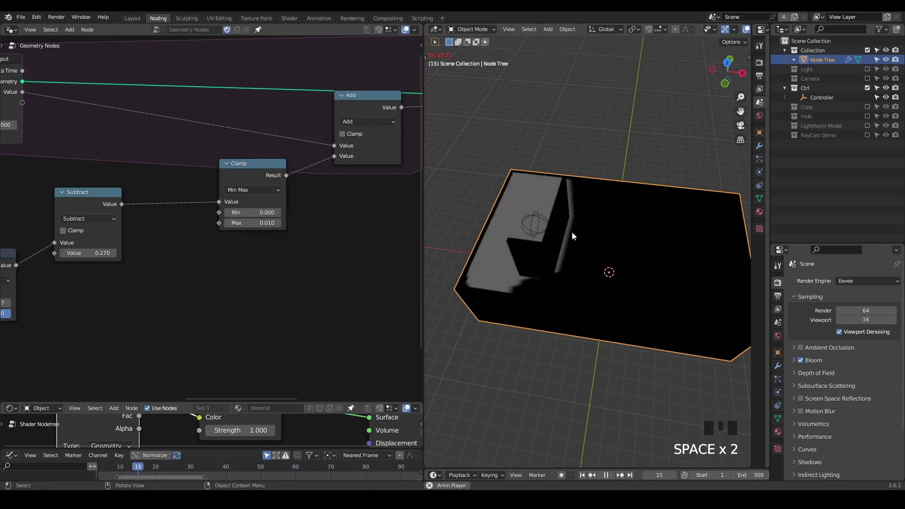
key(space)
middle_click(374, 206)
scroll(down, 3)
click(93, 203)
key(shift+d)
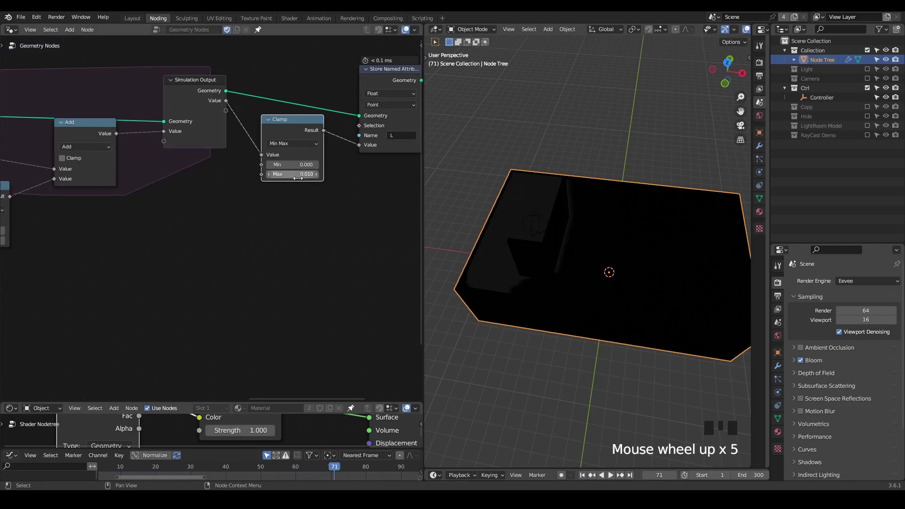
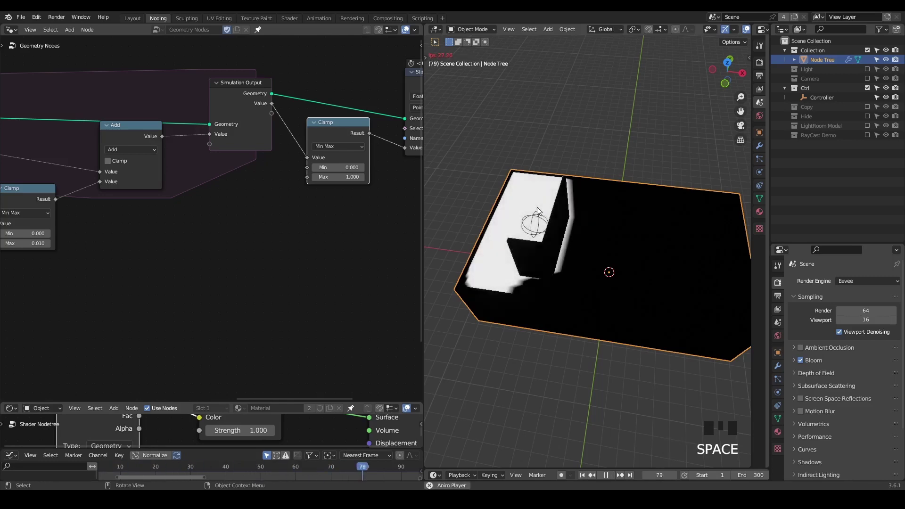
Step: Add a NURBS Path in solid shading and shape its points into a route from the Controller around the walls
drag(540, 211, 553, 218)
key(shift+space)
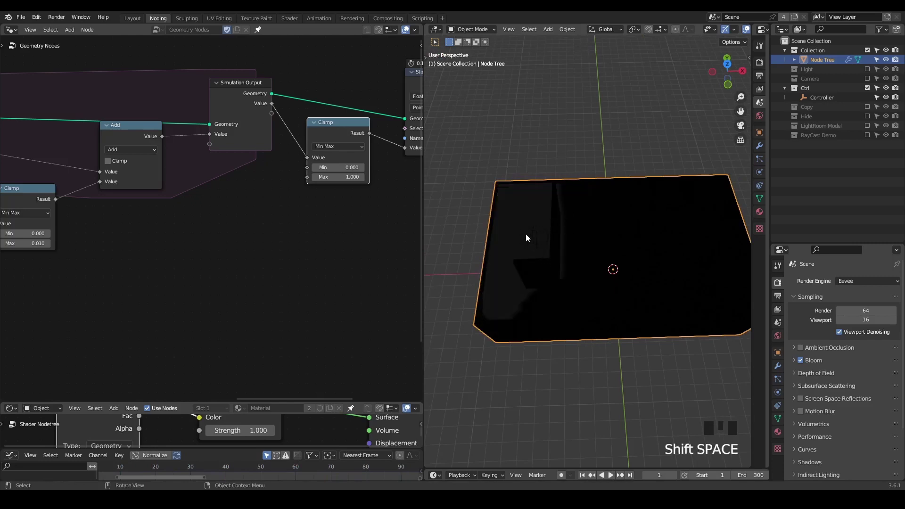
click(538, 238)
key(z)
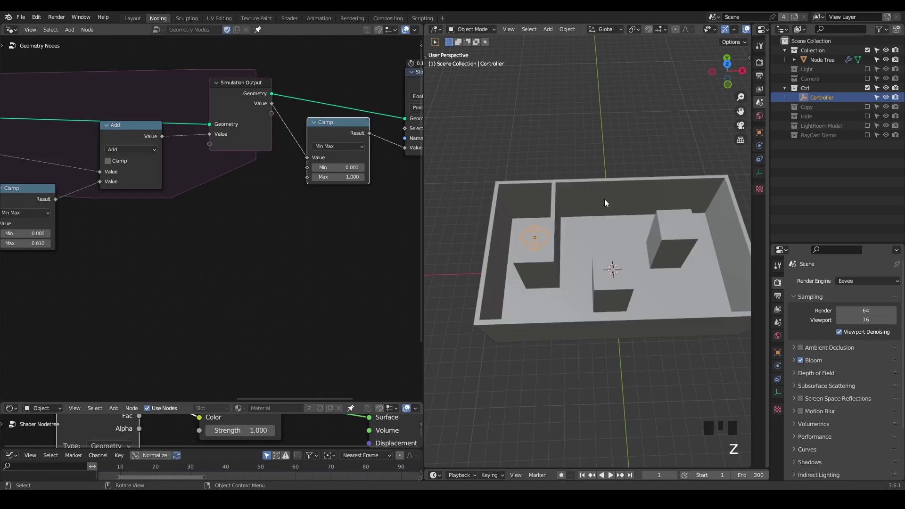
key(ctrl+shift+alt+w)
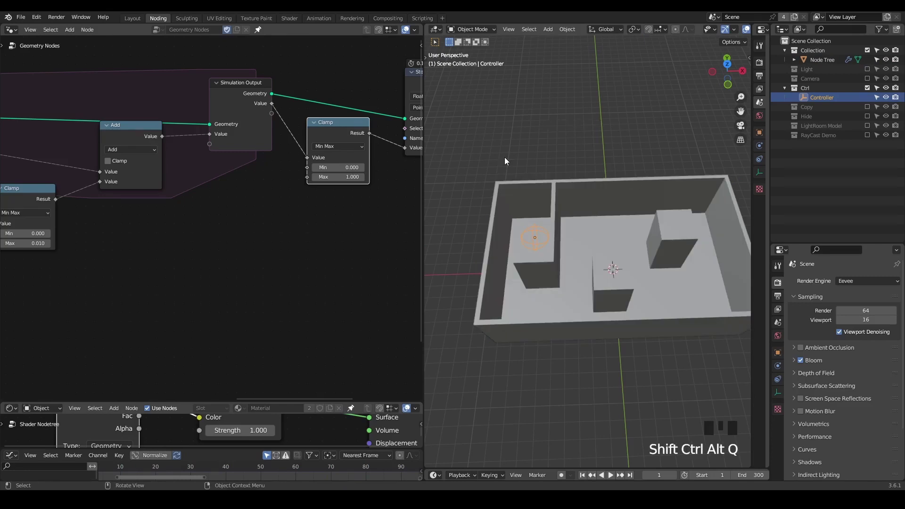
key(shift+a)
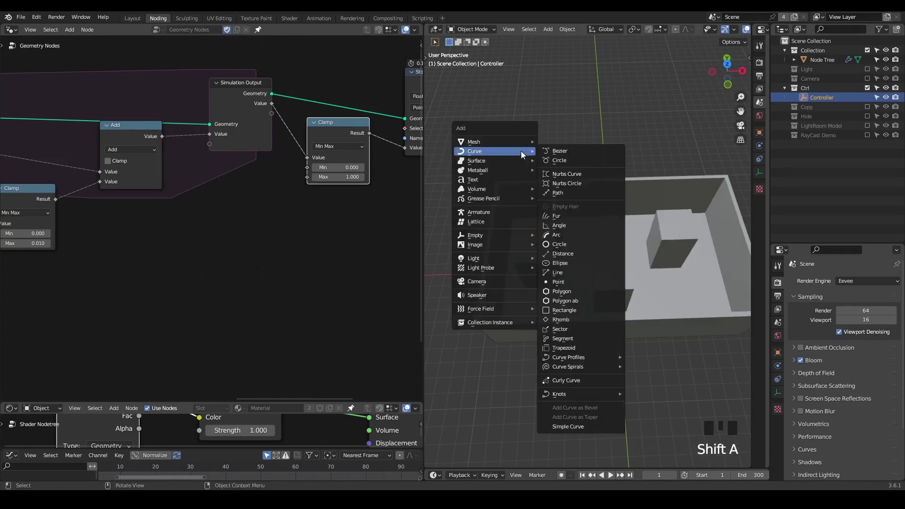
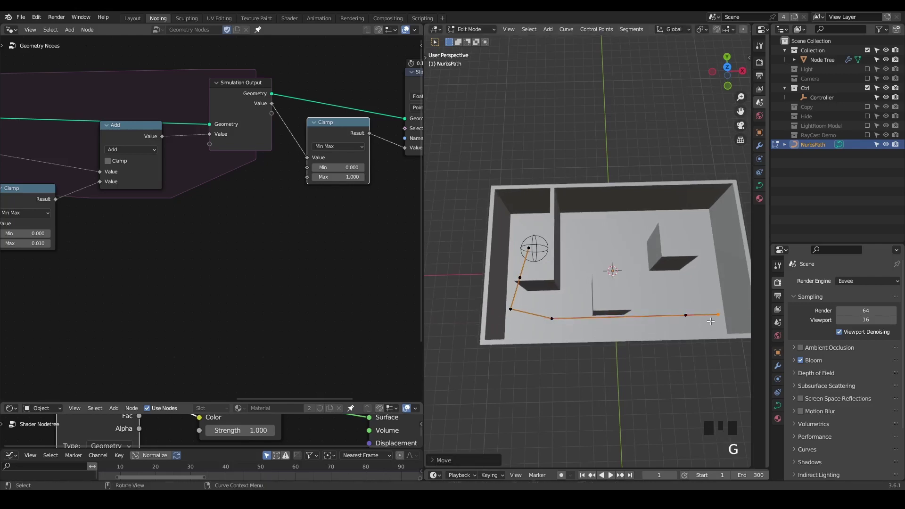
key(g)
key(Tab)
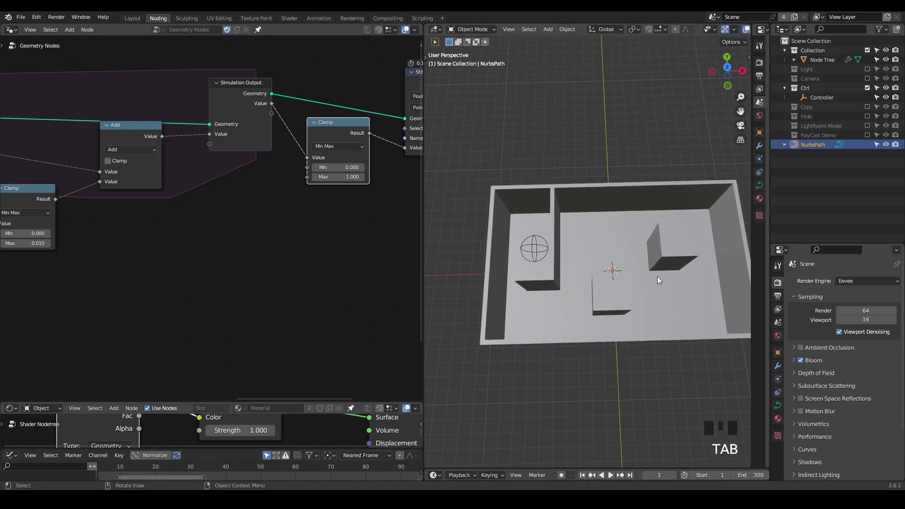
Step: Raise the NurbsPath along Z so it sits inside the room above the floor
drag(649, 285, 619, 130)
click(618, 130)
click(802, 149)
key(g)
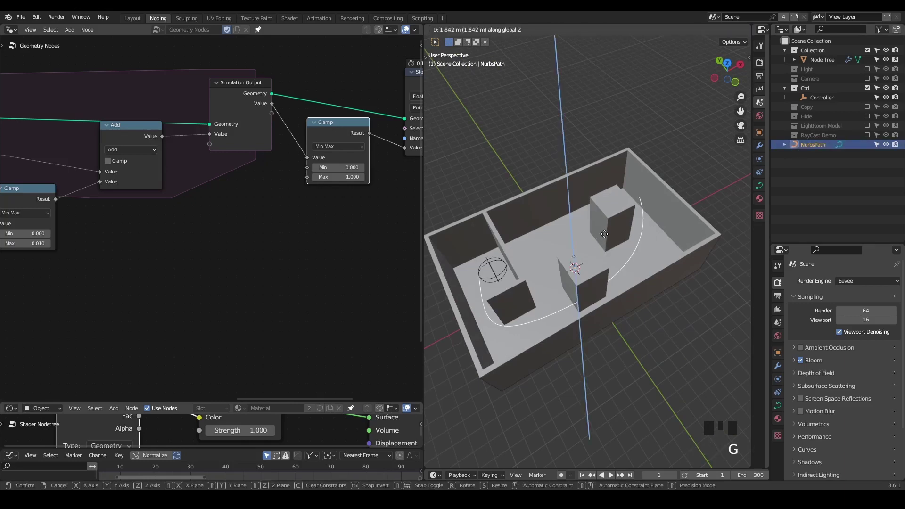
drag(607, 280, 517, 286)
Step: Give the Controller a Follow Path constraint targeting NurbsPath
click(516, 287)
click(779, 384)
drag(852, 287, 882, 314)
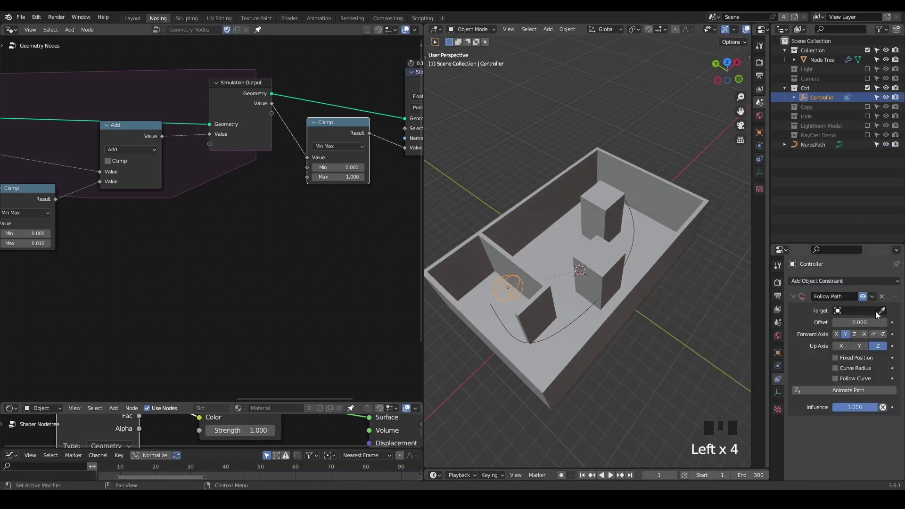